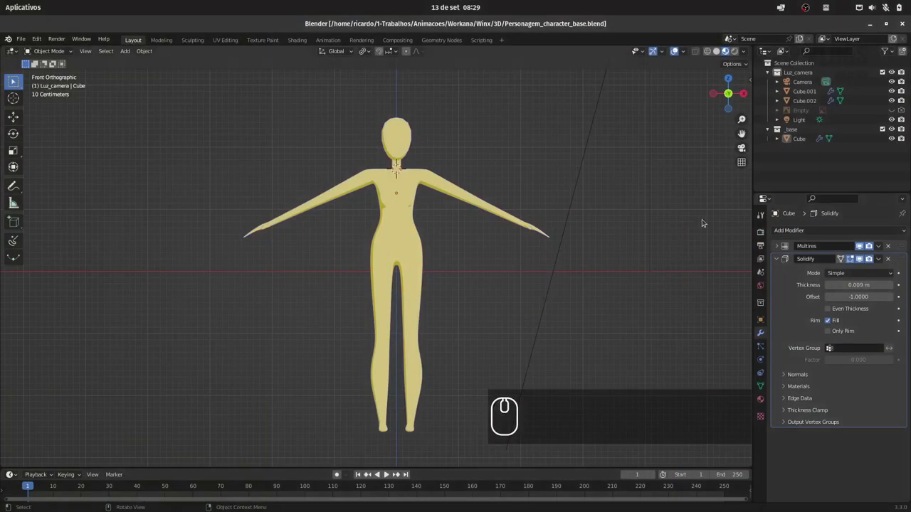
# Recentre on the character in front view and switch its viewport shading to blue-grey.
pyautogui.moveTo(720, 49); pyautogui.dragTo(473, 175)
pyautogui.press('1')
pyautogui.click(467, 188)
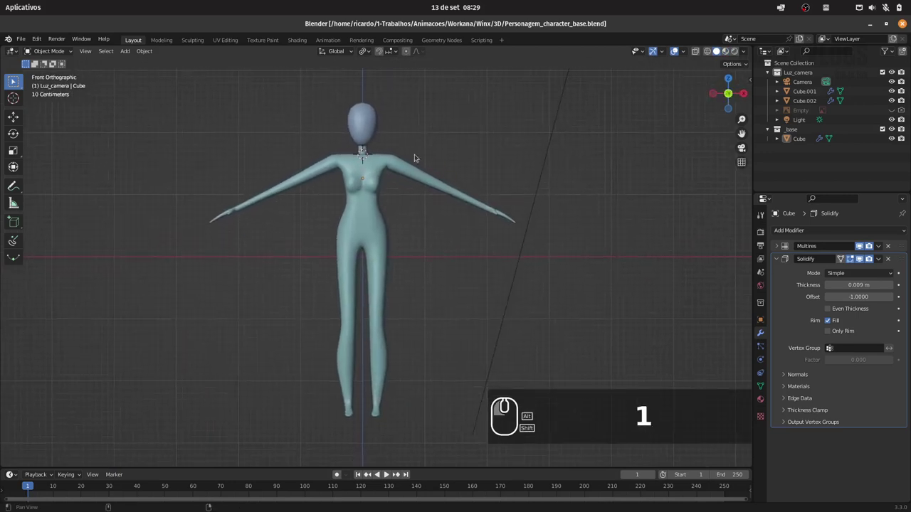
pyautogui.click(190, 76)
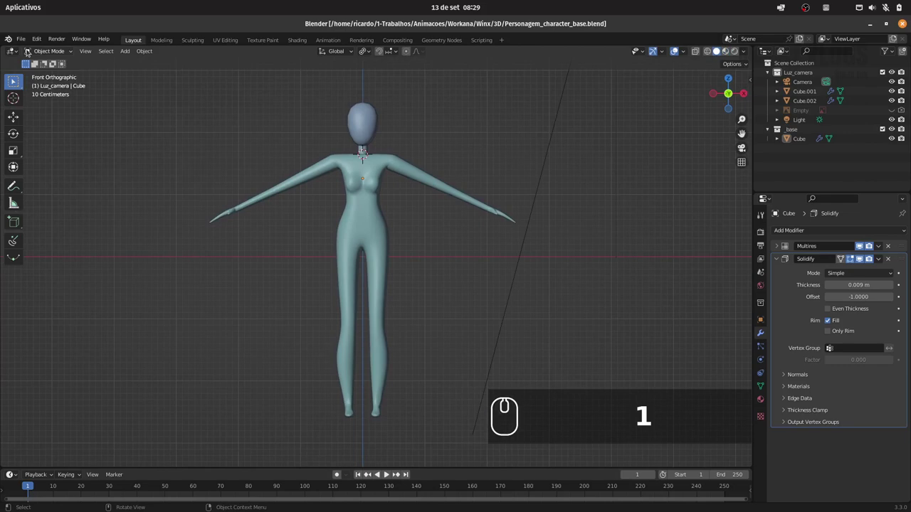
# Bring up the Save As file browser on the 3D folder and start editing the filename.
pyautogui.moveTo(28, 41); pyautogui.dragTo(59, 108)
pyautogui.moveTo(56, 111); pyautogui.dragTo(385, 418)
pyautogui.moveTo(380, 453); pyautogui.dragTo(381, 421)
pyautogui.press('BackSpace')
# Begin renaming the file to add the _rig suffix before saving.
pyautogui.press('-')
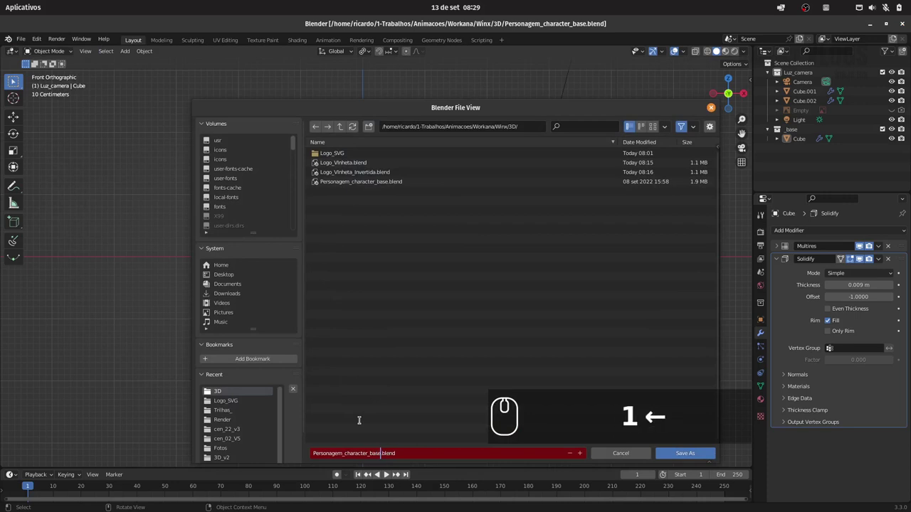
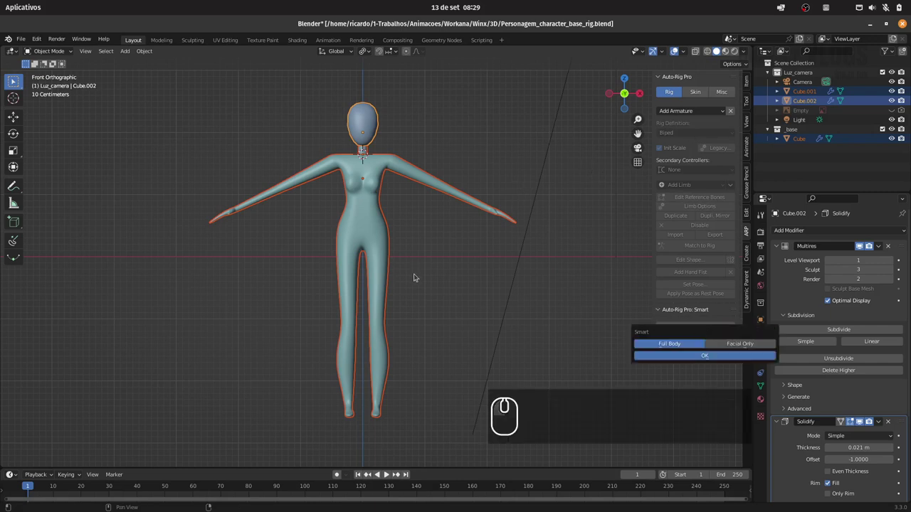
# Start Auto-Rig Pro full-body smart markers and place the neck and shoulder markers.
pyautogui.moveTo(712, 357); pyautogui.dragTo(410, 286)
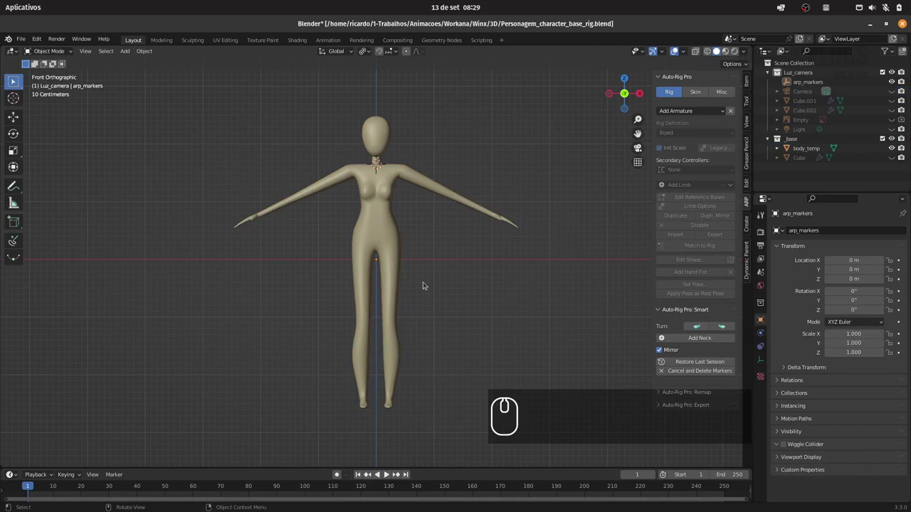
pyautogui.moveTo(714, 339); pyautogui.dragTo(404, 160)
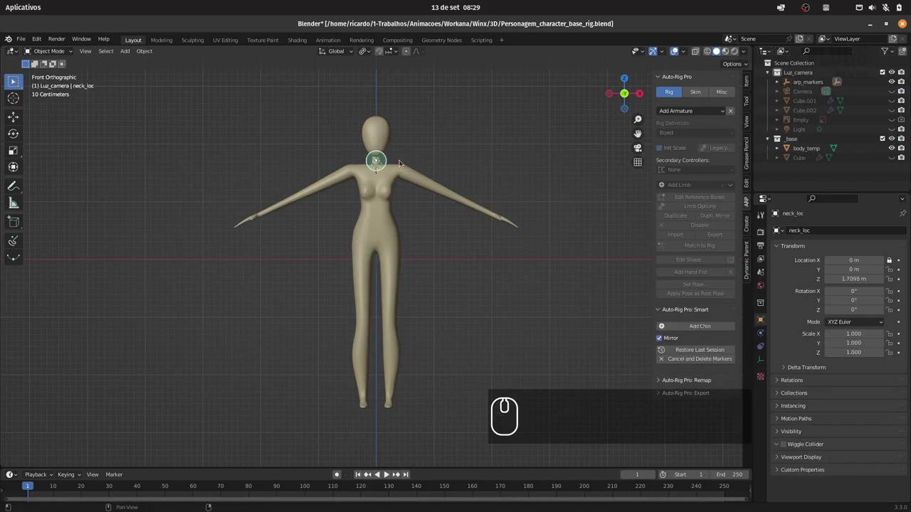
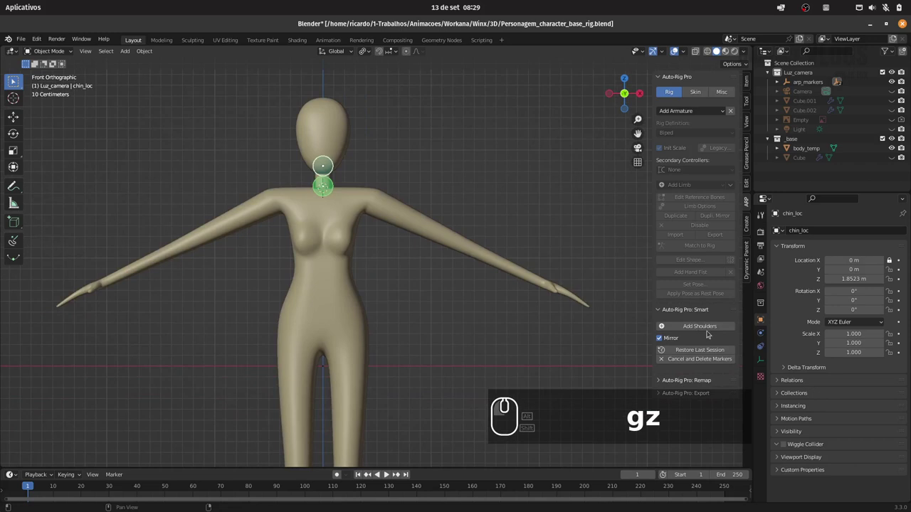
pyautogui.click(710, 327)
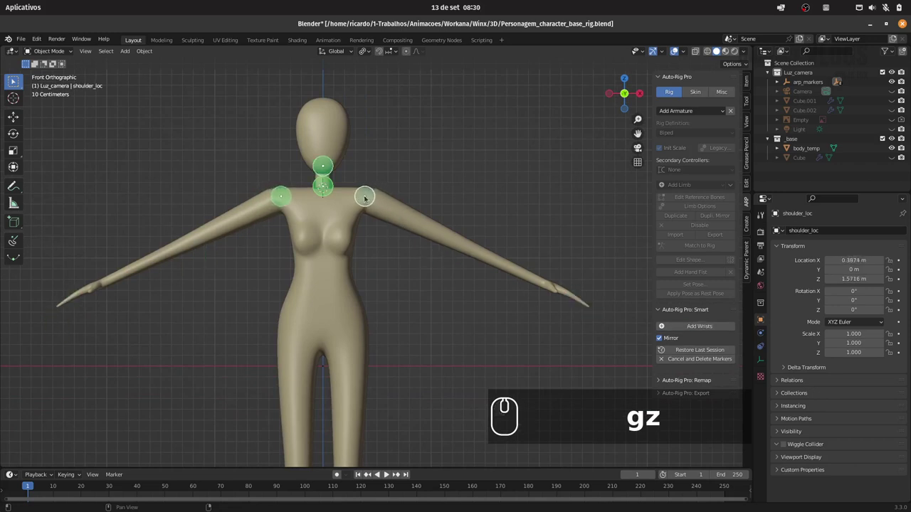
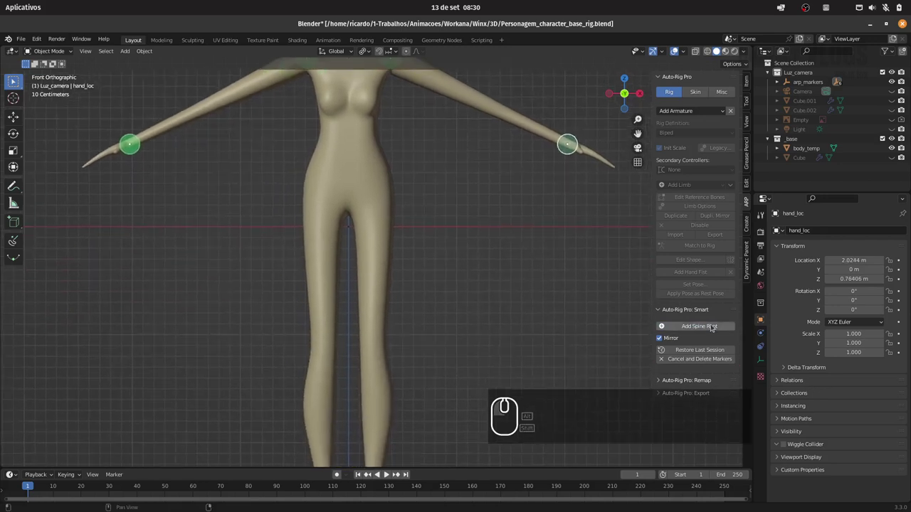
# Place the spine root marker, then bring the legs into view and place the foot markers.
pyautogui.click(397, 177)
pyautogui.click(444, 170)
pyautogui.moveTo(444, 203); pyautogui.dragTo(481, 236)
pyautogui.moveTo(562, 276); pyautogui.dragTo(483, 280)
pyautogui.moveTo(482, 272); pyautogui.dragTo(590, 346)
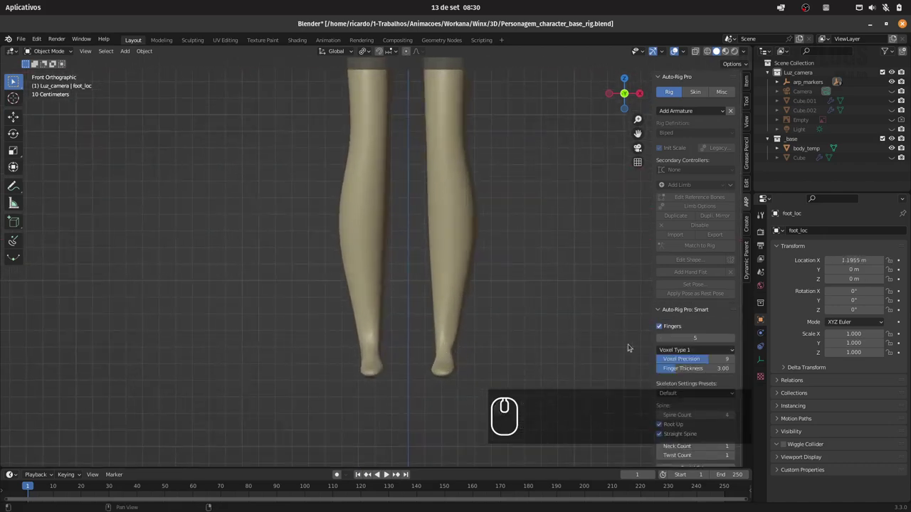
pyautogui.moveTo(513, 216); pyautogui.dragTo(549, 213)
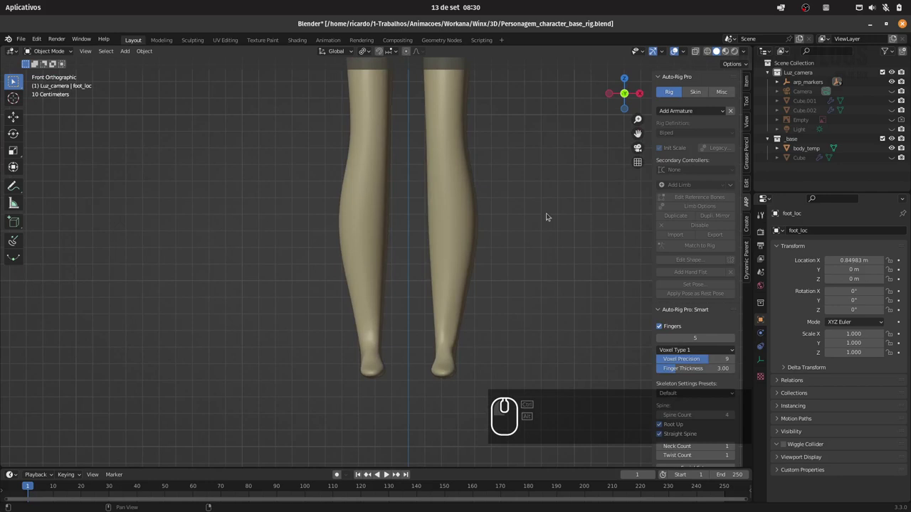
pyautogui.press('Escape')
pyautogui.press('Escape')
pyautogui.moveTo(552, 202); pyautogui.dragTo(439, 225)
pyautogui.click(435, 228)
# Move the foot markers down so they sit on the ankles.
pyautogui.press('g')
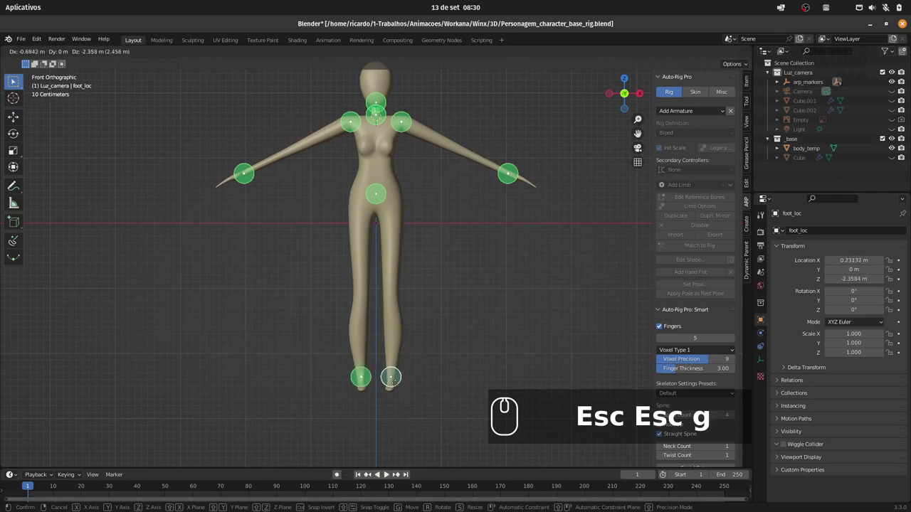
pyautogui.click(396, 385)
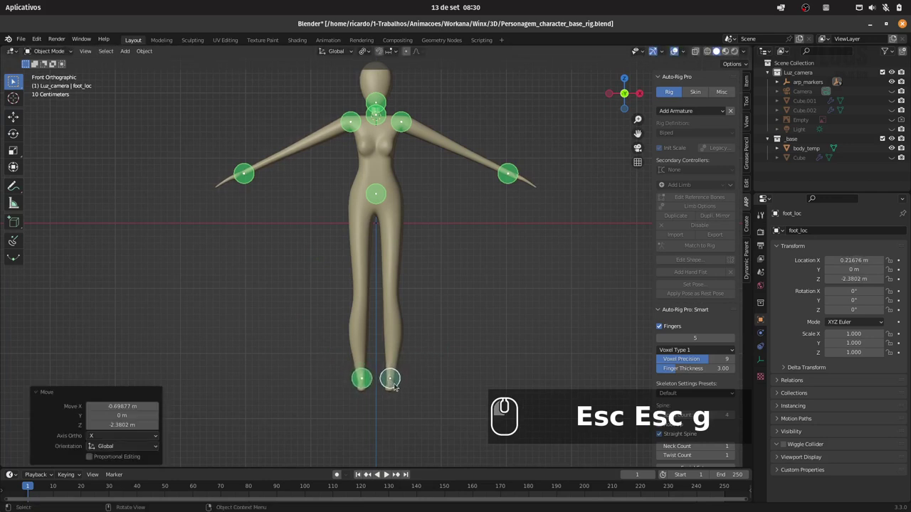
pyautogui.moveTo(451, 351); pyautogui.dragTo(450, 354)
pyautogui.click(460, 332)
pyautogui.moveTo(490, 307); pyautogui.dragTo(482, 319)
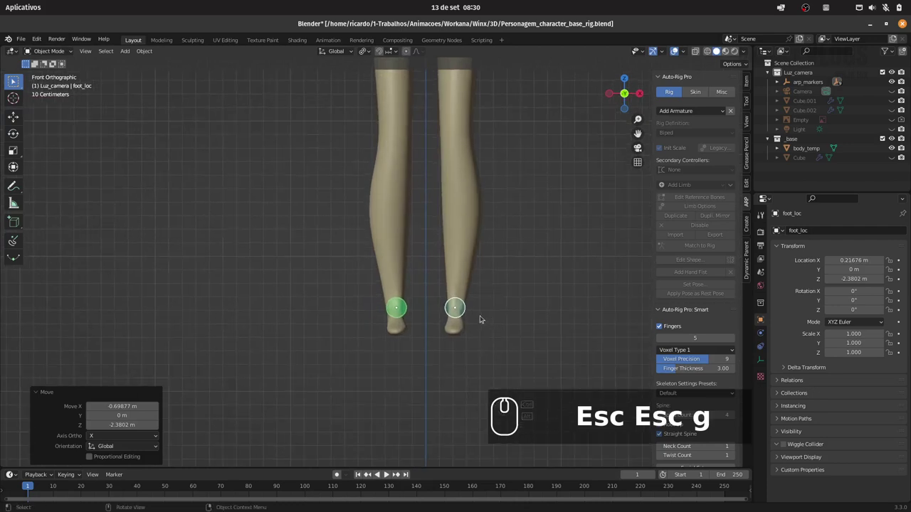
pyautogui.press('g')
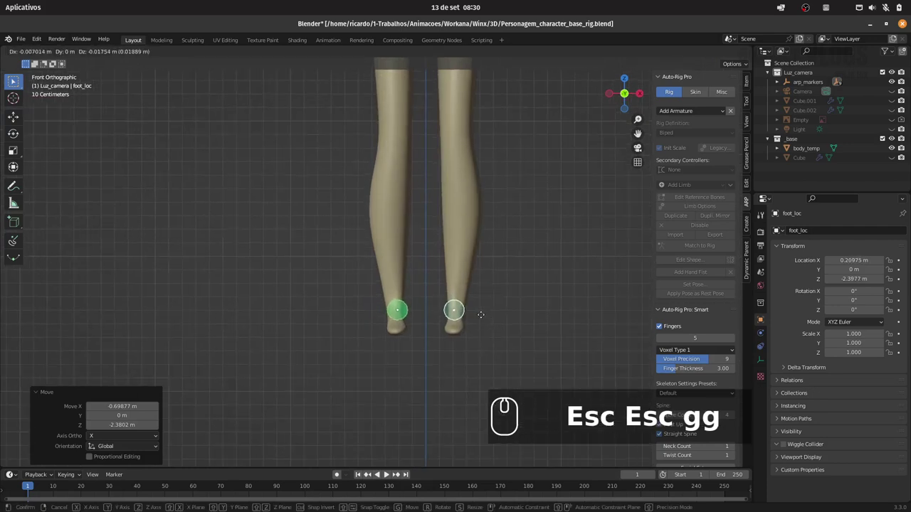
pyautogui.moveTo(486, 316); pyautogui.dragTo(705, 326)
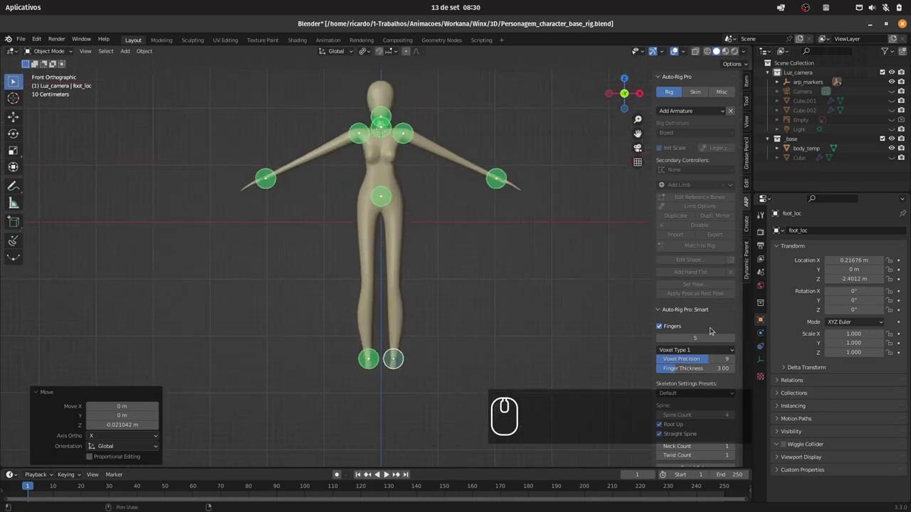
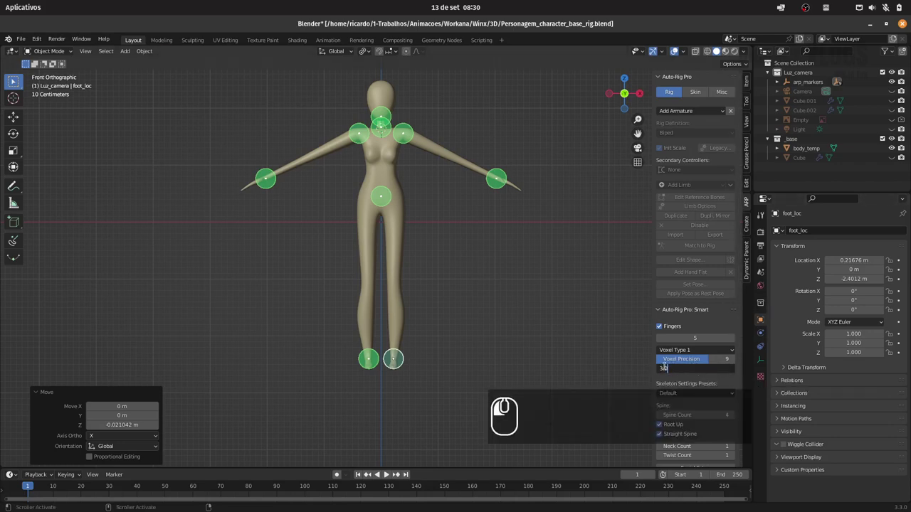
# Set the Smart skeleton to five fingers and confirm the spine, neck and twist counts.
pyautogui.press('5')
pyautogui.press('Return')
pyautogui.press('Return')
pyautogui.press('Return')
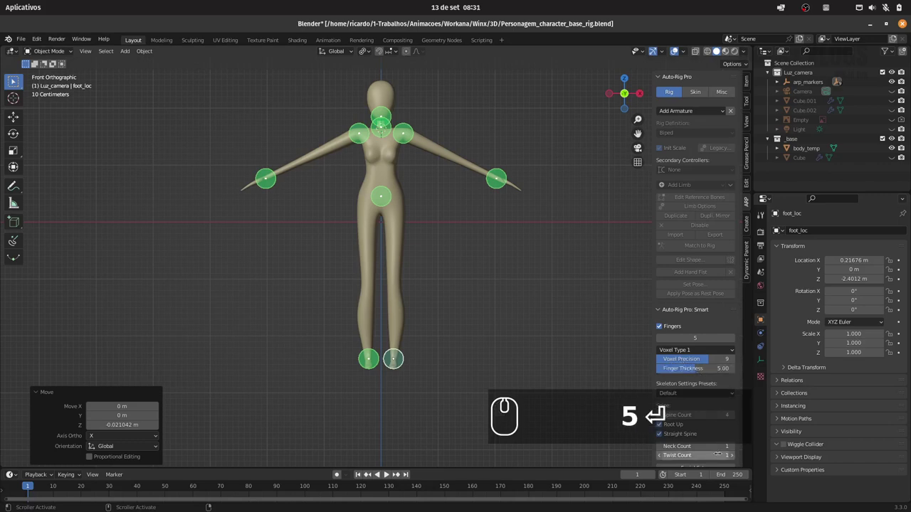
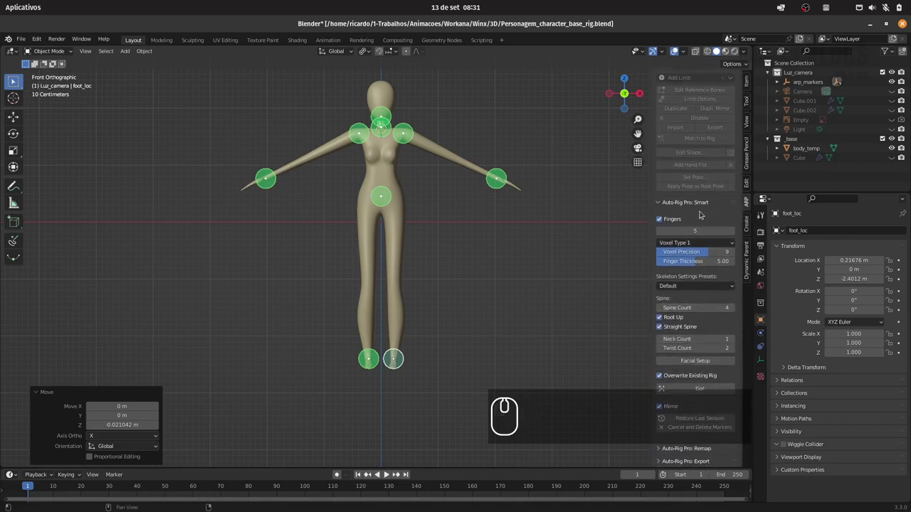
pyautogui.moveTo(689, 386); pyautogui.dragTo(509, 319)
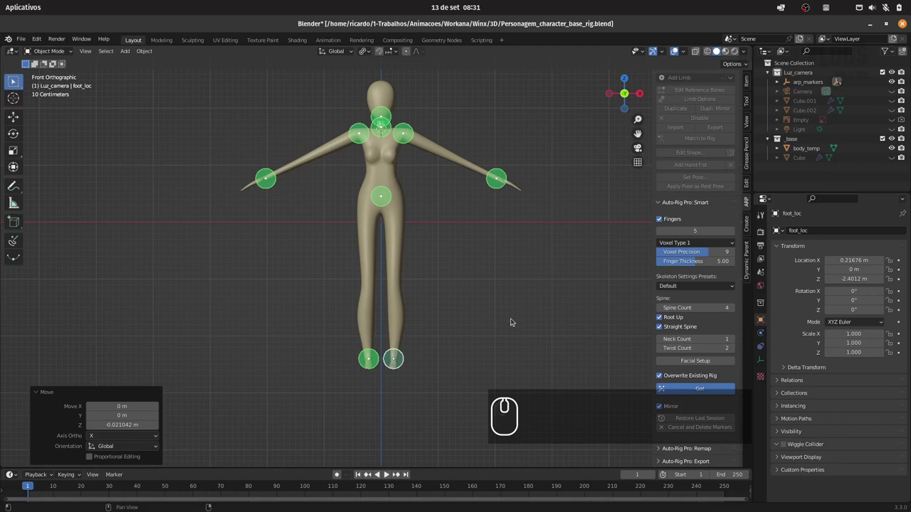
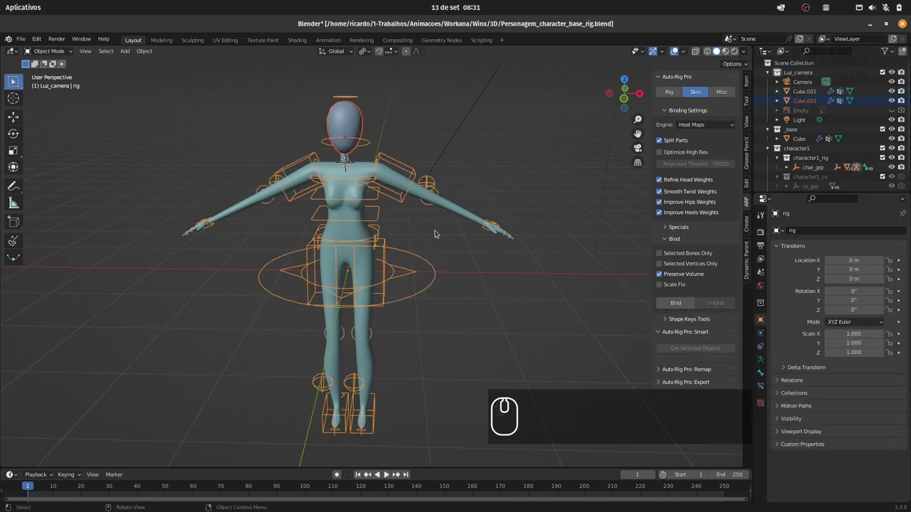
# Test-move a foot and the left hand IK controllers, cancelling each back to rest.
pyautogui.moveTo(414, 241); pyautogui.dragTo(185, 85)
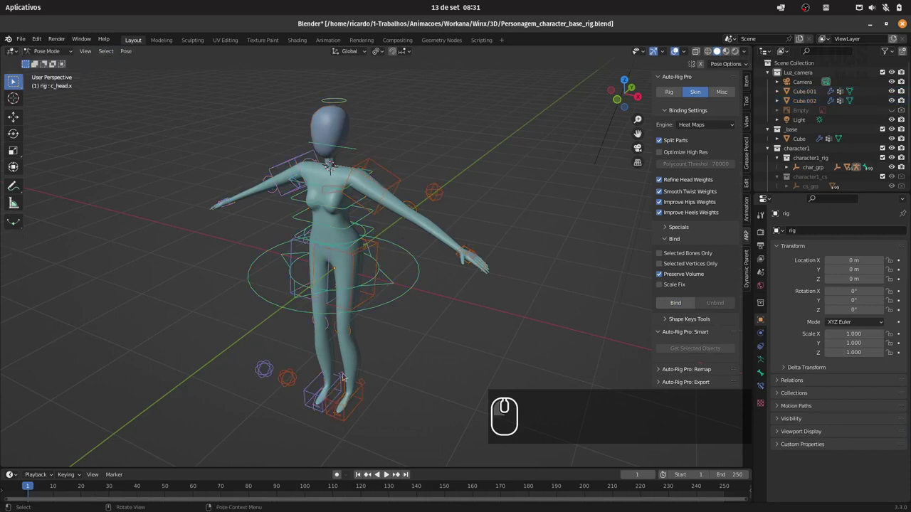
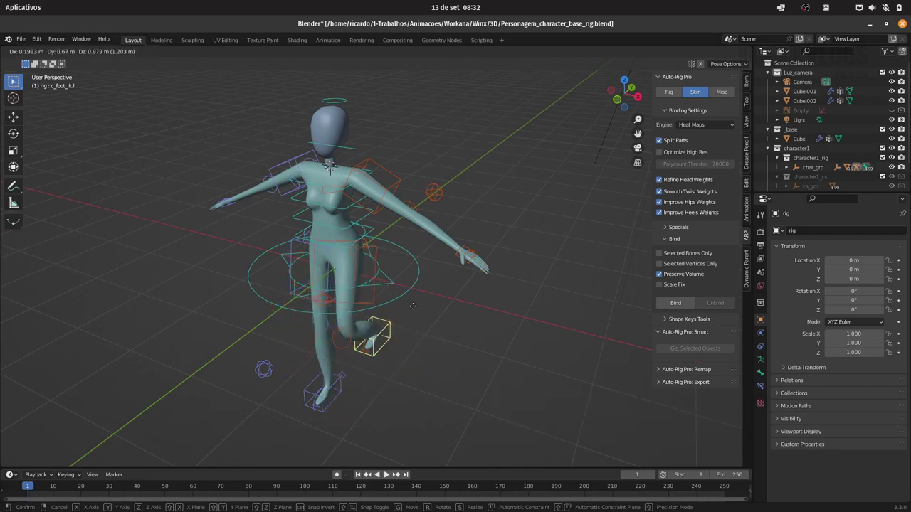
pyautogui.press('Escape')
pyautogui.moveTo(461, 258); pyautogui.dragTo(484, 264)
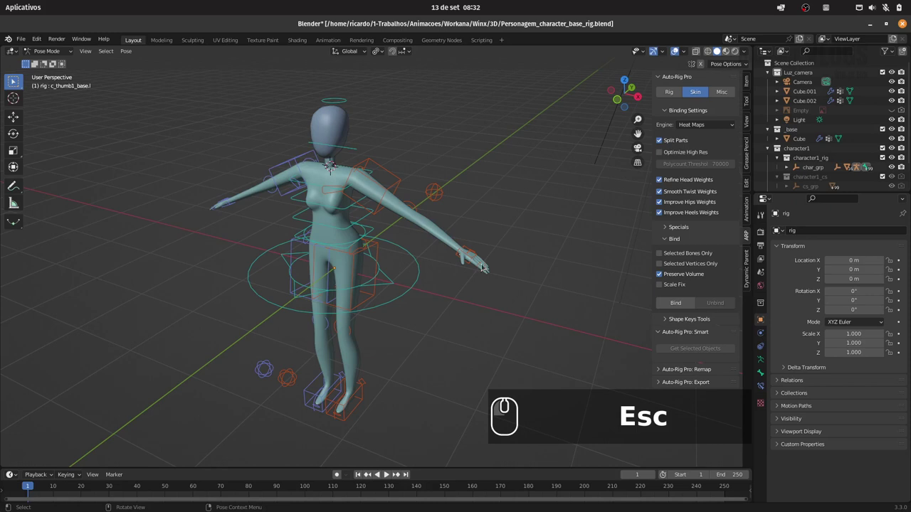
pyautogui.moveTo(495, 274); pyautogui.dragTo(479, 257)
pyautogui.press('g')
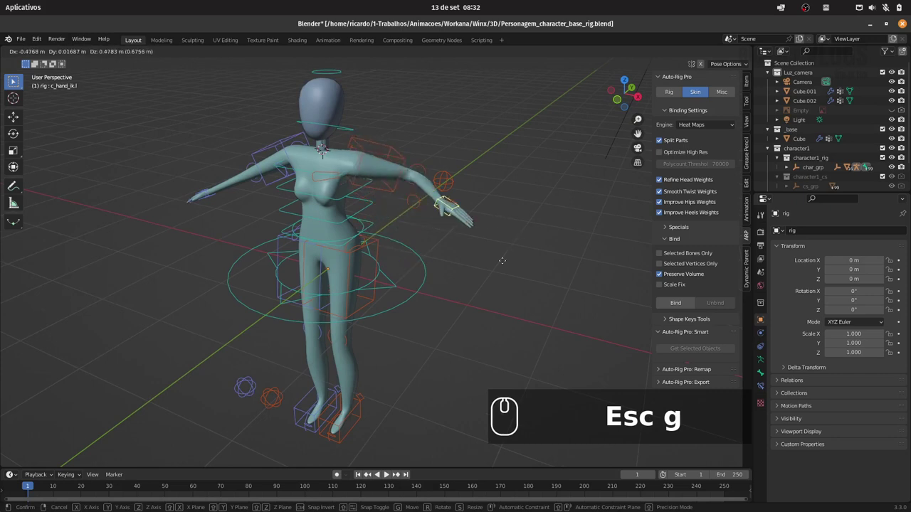
pyautogui.press('Escape')
# In front view select both hand controllers and start lowering the arms beside the body.
pyautogui.moveTo(446, 254); pyautogui.dragTo(658, 126)
pyautogui.press('1')
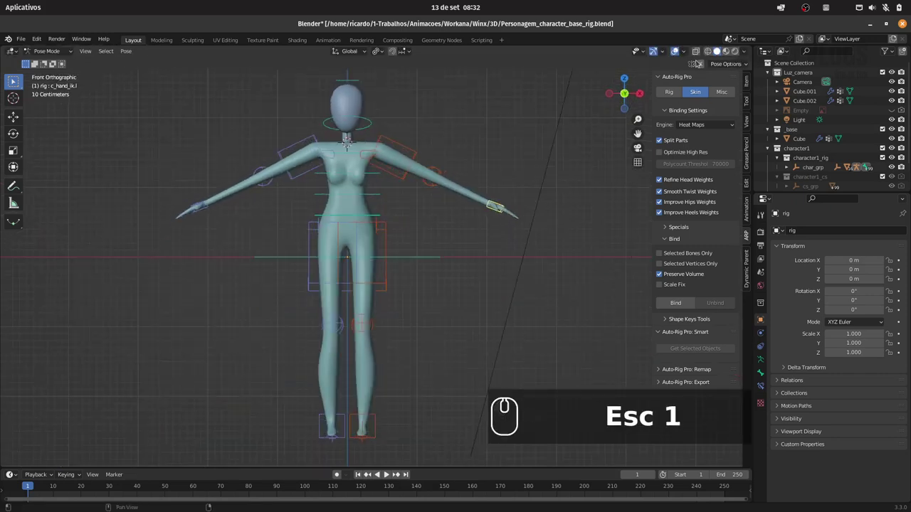
pyautogui.moveTo(701, 62); pyautogui.dragTo(483, 232)
pyautogui.press('g')
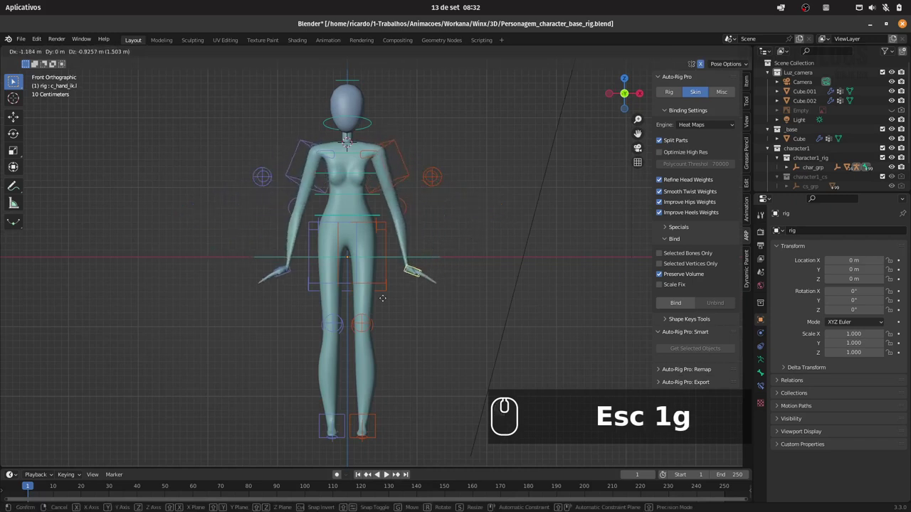
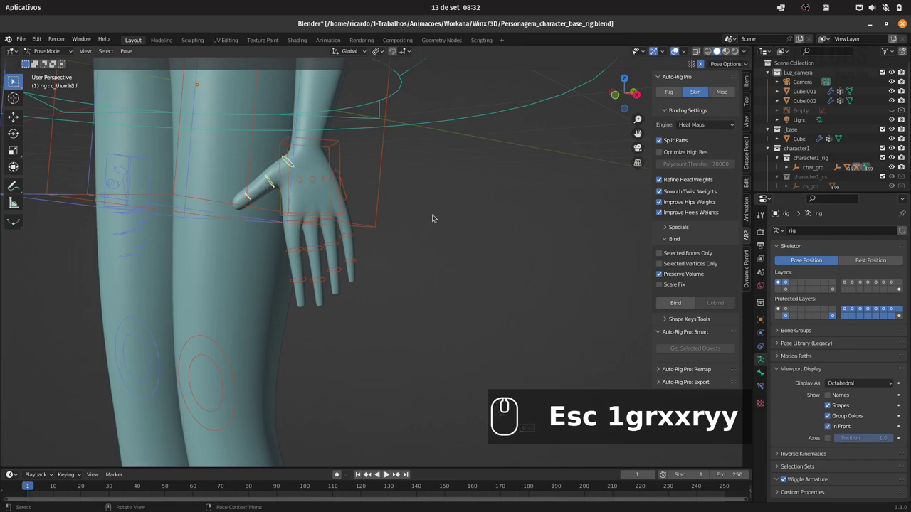
# Curl the thumb around its local X axis and select the neighbouring finger controllers.
pyautogui.write('rxx')
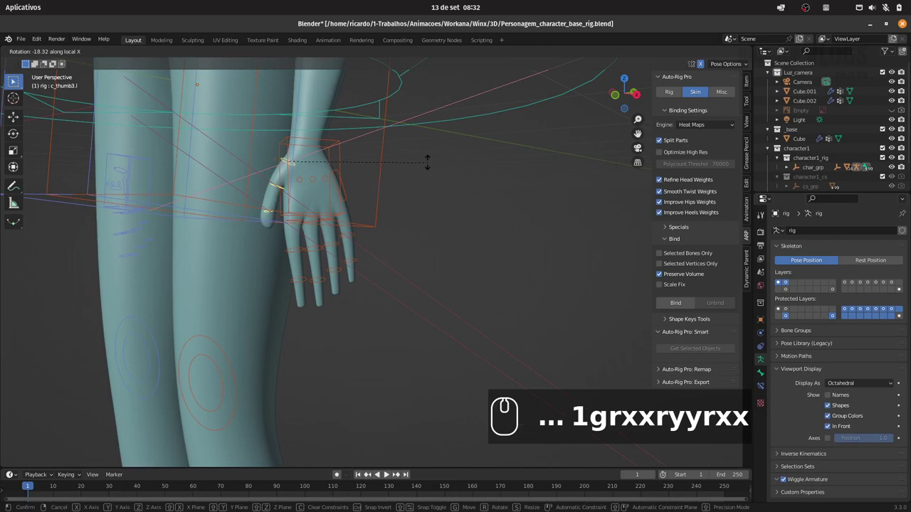
pyautogui.moveTo(425, 161); pyautogui.dragTo(385, 242)
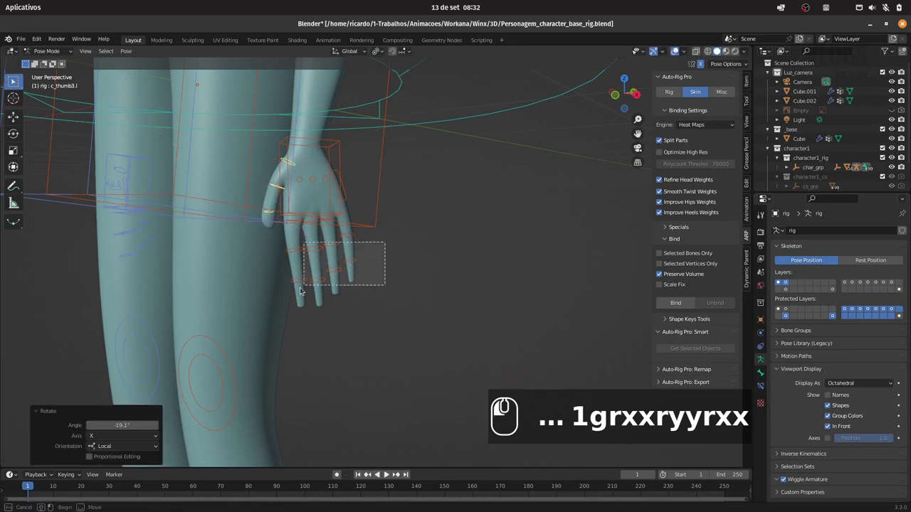
pyautogui.moveTo(317, 281); pyautogui.dragTo(371, 237)
pyautogui.moveTo(356, 234); pyautogui.dragTo(372, 230)
pyautogui.moveTo(400, 227); pyautogui.dragTo(395, 213)
pyautogui.moveTo(393, 205); pyautogui.dragTo(363, 213)
pyautogui.click(358, 212)
pyautogui.moveTo(360, 211); pyautogui.dragTo(385, 209)
pyautogui.click(387, 208)
# Try local-axis rotations on the fingers, undo, and rotate another finger set along local X.
pyautogui.write('1grxxryyrxx')
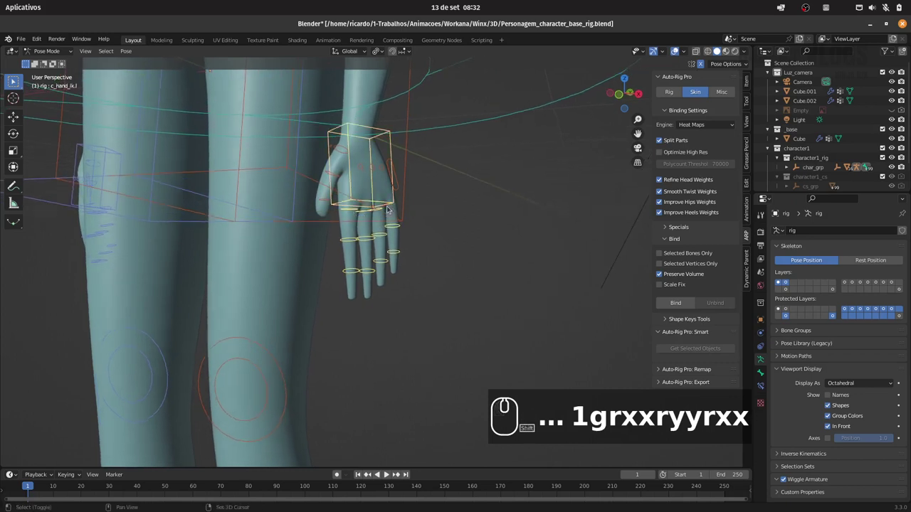
pyautogui.press('ctrl+z')
pyautogui.moveTo(391, 206); pyautogui.dragTo(465, 230)
pyautogui.press('r')
pyautogui.press('x')
pyautogui.press('x')
pyautogui.moveTo(446, 241); pyautogui.dragTo(487, 222)
pyautogui.click(467, 230)
pyautogui.click(450, 235)
pyautogui.click(425, 246)
# Select the pinky controllers and rotate them along their local X axis to curl the pinky.
pyautogui.moveTo(394, 274); pyautogui.dragTo(440, 267)
pyautogui.press('r')
pyautogui.press('x')
pyautogui.press('x')
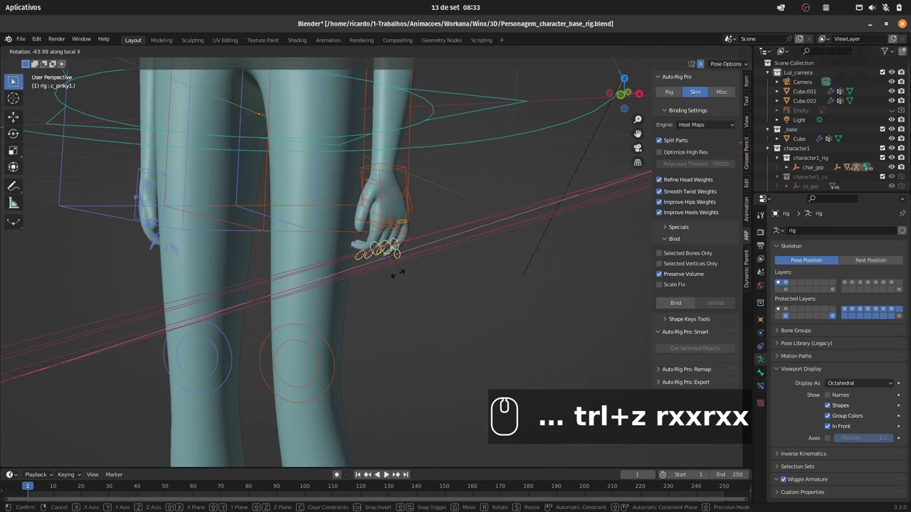
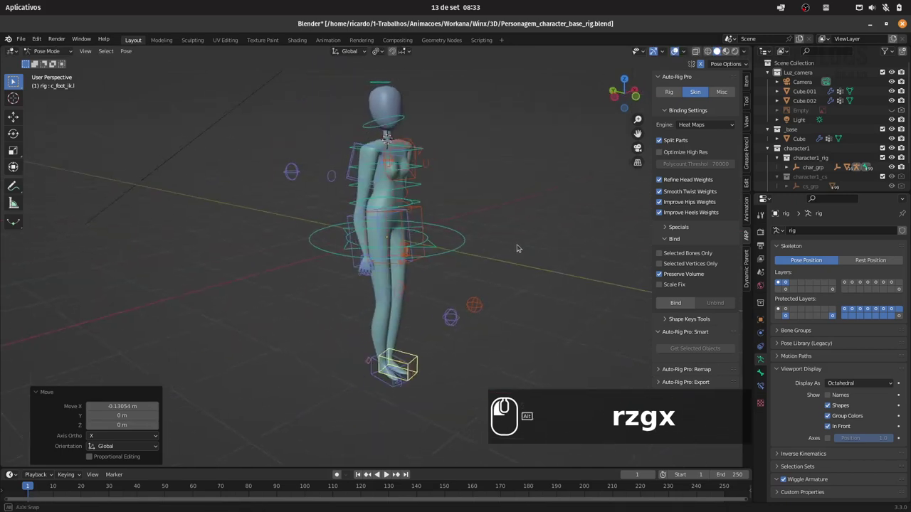
# Test-tilt the head and neck controllers along local X, cancelling each bend.
pyautogui.moveTo(449, 207); pyautogui.dragTo(410, 262)
pyautogui.moveTo(411, 241); pyautogui.dragTo(433, 166)
pyautogui.write('rx')
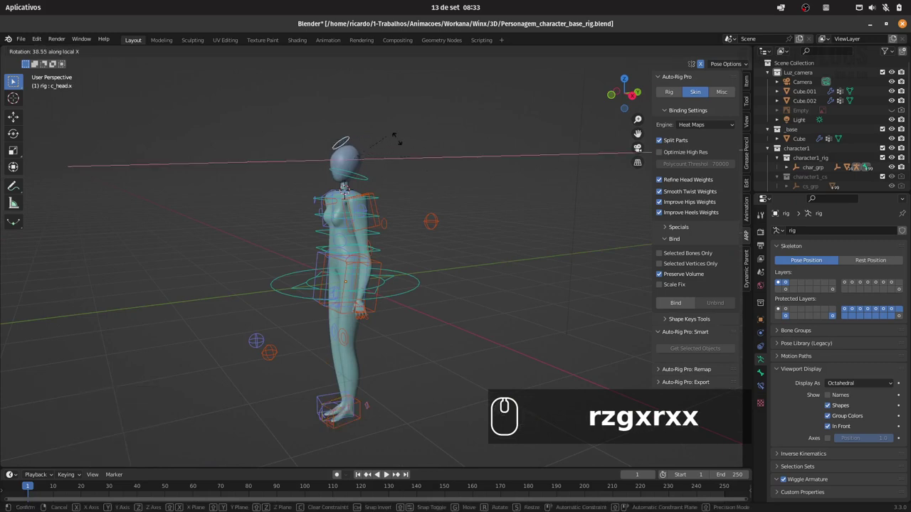
pyautogui.press('Escape')
pyautogui.click(362, 181)
pyautogui.press('r')
pyautogui.press('x')
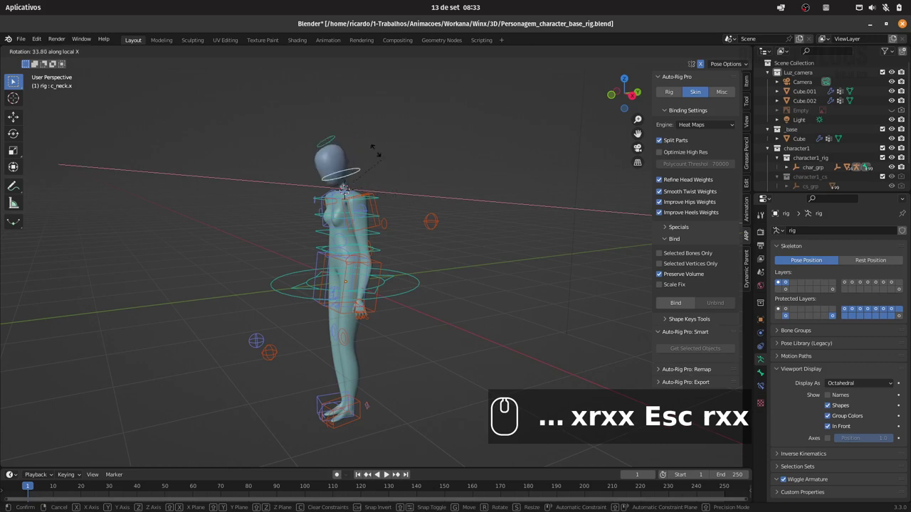
pyautogui.press('Escape')
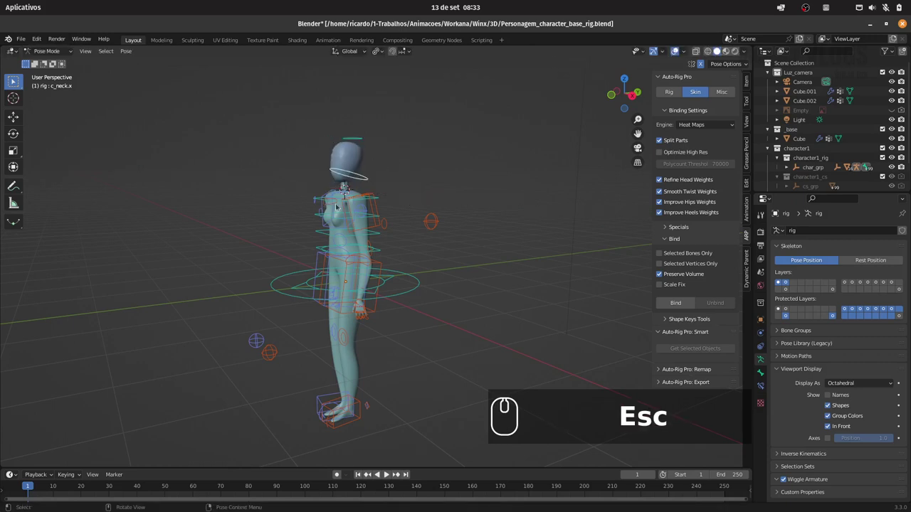
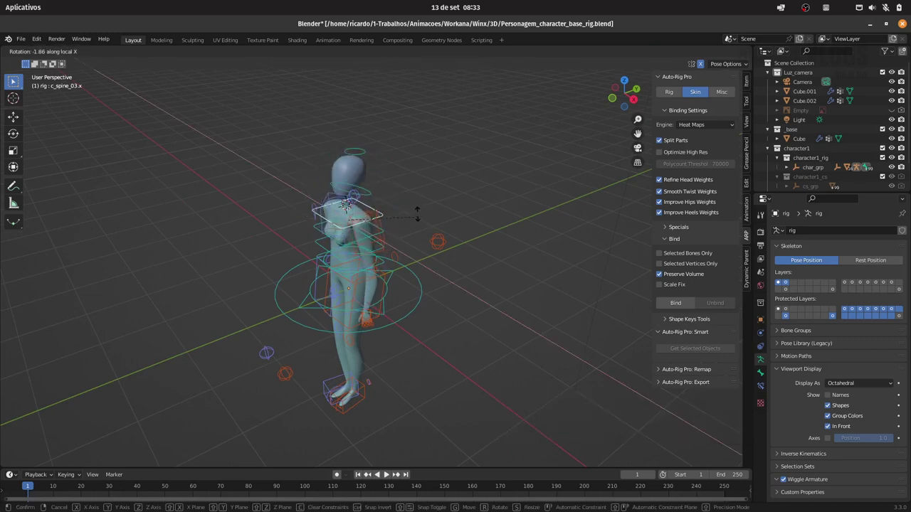
# Test-bend the upper spine forward along local X, cancel it, and orbit to face the character.
pyautogui.press('Escape')
pyautogui.moveTo(316, 228); pyautogui.dragTo(427, 232)
pyautogui.press('r')
pyautogui.press('x')
pyautogui.press('x')
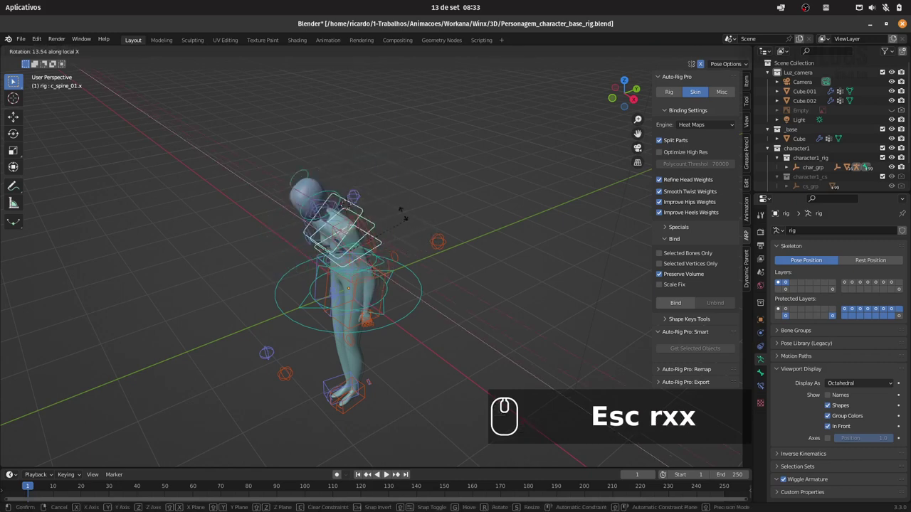
pyautogui.press('Escape')
pyautogui.moveTo(442, 231); pyautogui.dragTo(477, 236)
pyautogui.moveTo(468, 237); pyautogui.dragTo(479, 212)
pyautogui.moveTo(491, 218); pyautogui.dragTo(514, 181)
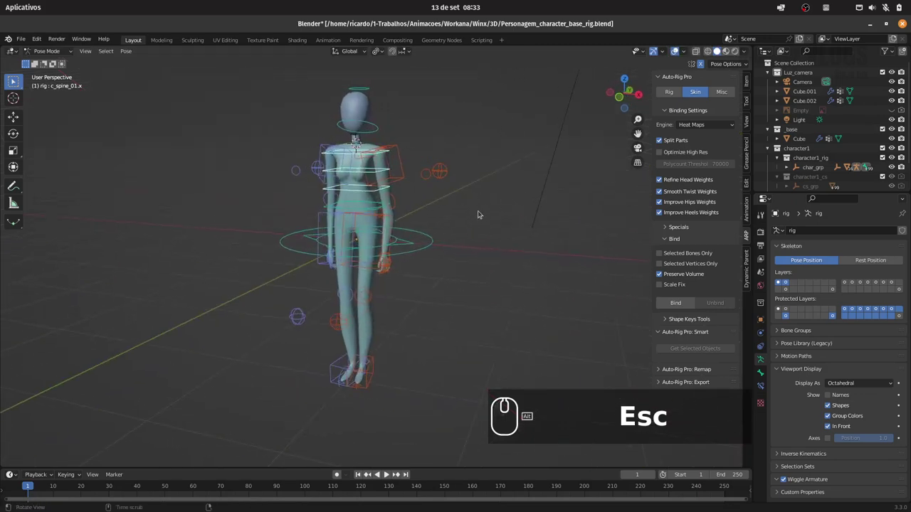
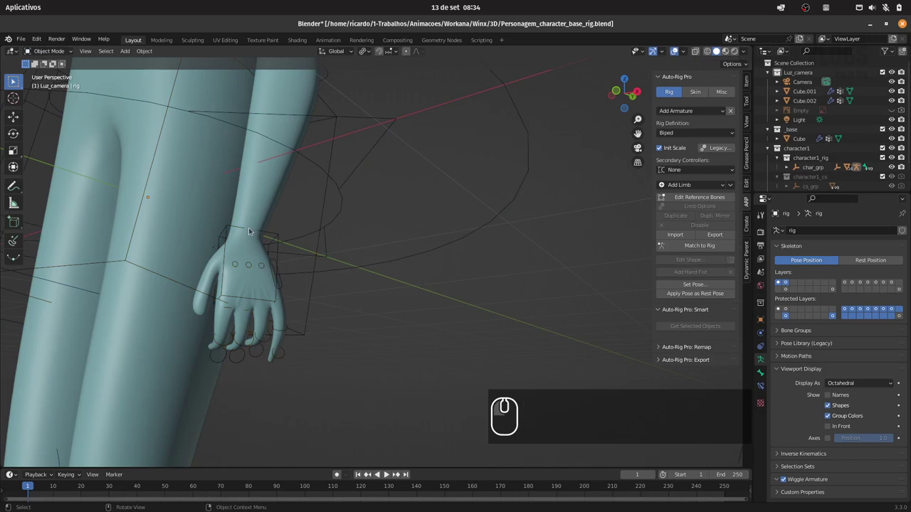
# On the body mesh, reorder Multires back below the armature and hide it in the viewport.
pyautogui.click(259, 212)
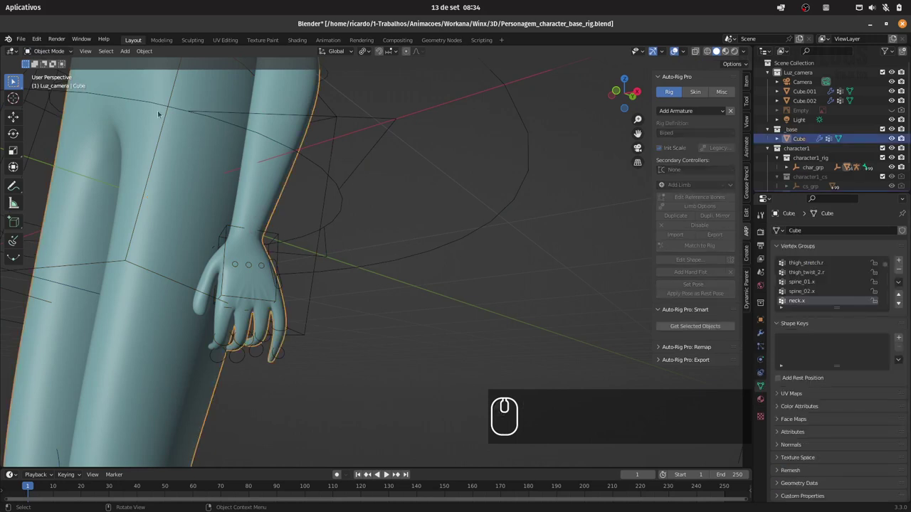
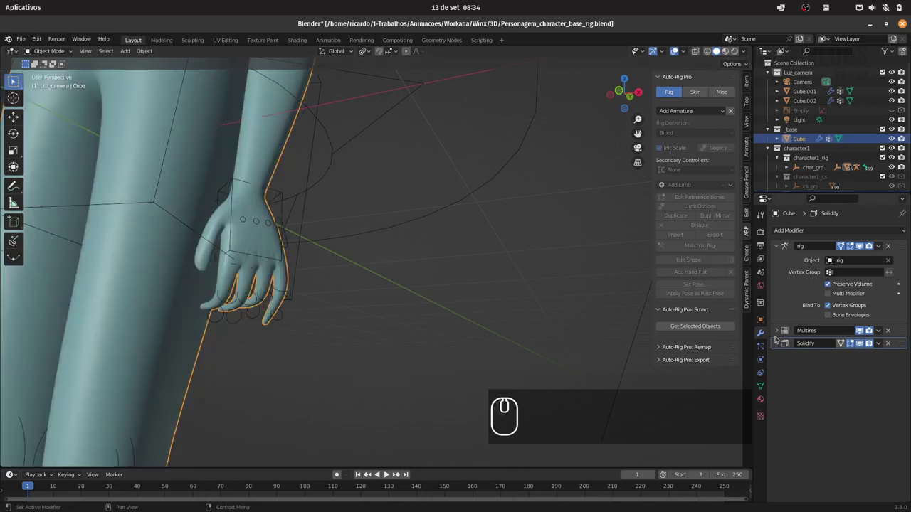
pyautogui.moveTo(904, 332); pyautogui.dragTo(877, 269)
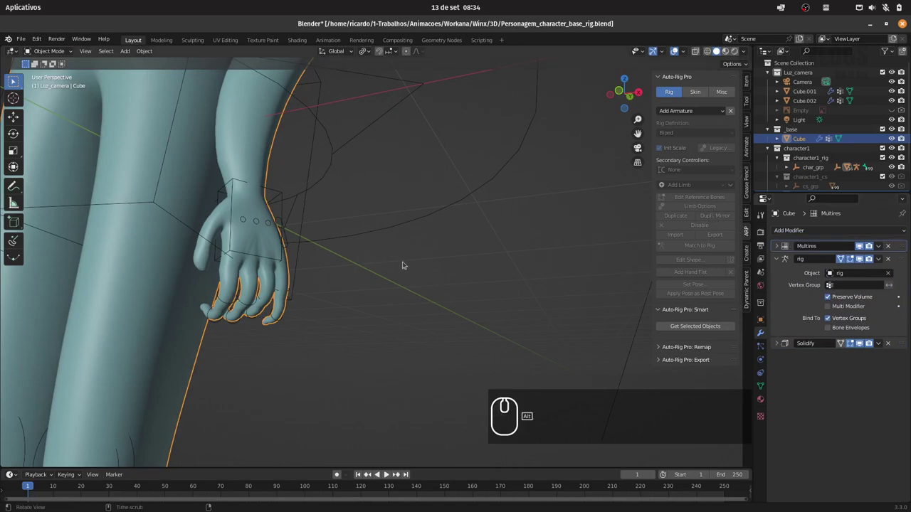
pyautogui.moveTo(384, 262); pyautogui.dragTo(902, 249)
pyautogui.moveTo(904, 246); pyautogui.dragTo(443, 233)
pyautogui.moveTo(422, 230); pyautogui.dragTo(863, 333)
pyautogui.click(862, 328)
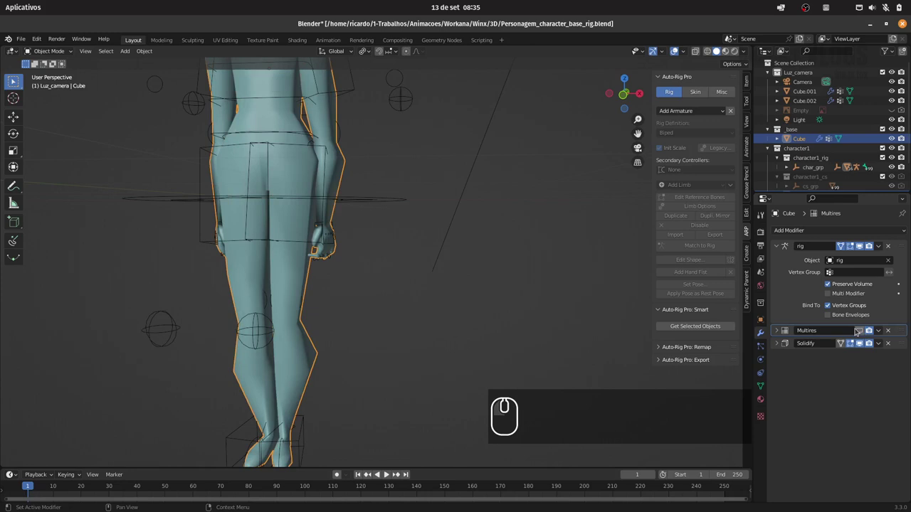
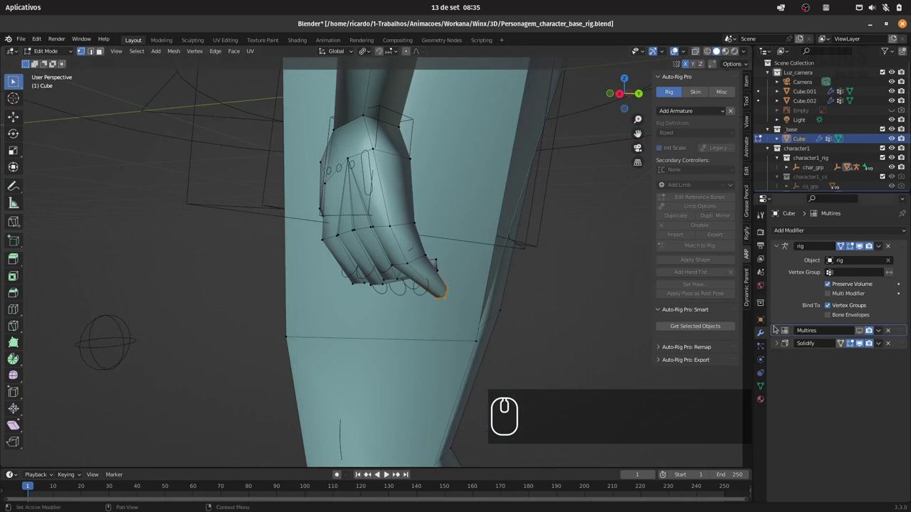
# Filter the body's vertex group list by 'finger', then by 'pink' to show the pinky groups.
pyautogui.moveTo(765, 385); pyautogui.dragTo(811, 311)
pyautogui.moveTo(784, 310); pyautogui.dragTo(770, 297)
pyautogui.write('finger')
pyautogui.moveTo(812, 311); pyautogui.dragTo(733, 309)
pyautogui.write('pink')
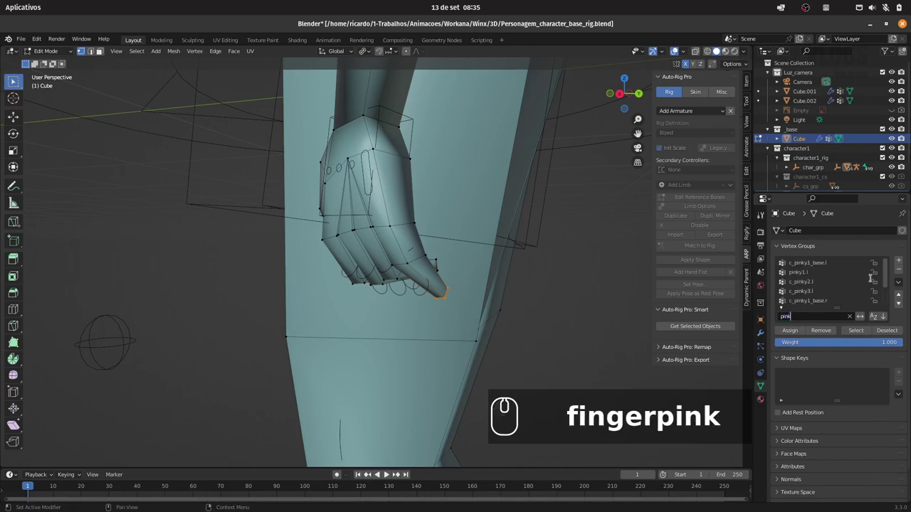
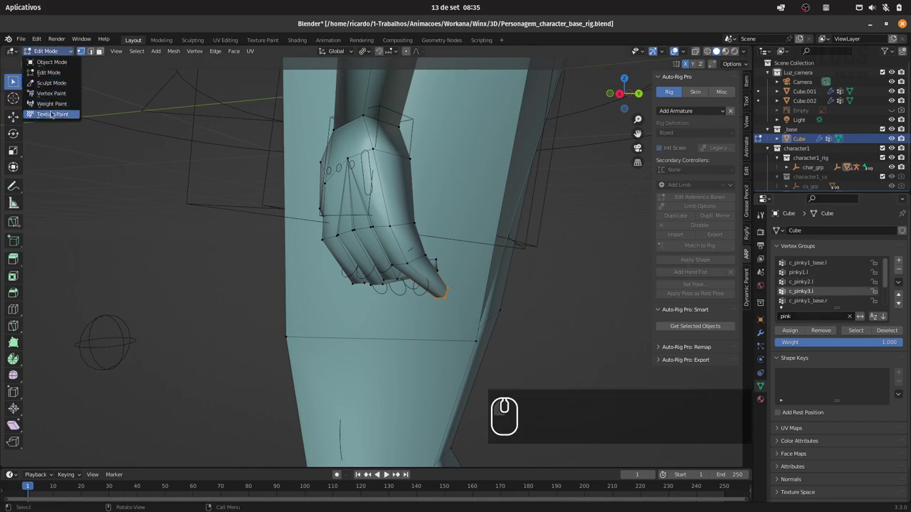
pyautogui.click(62, 105)
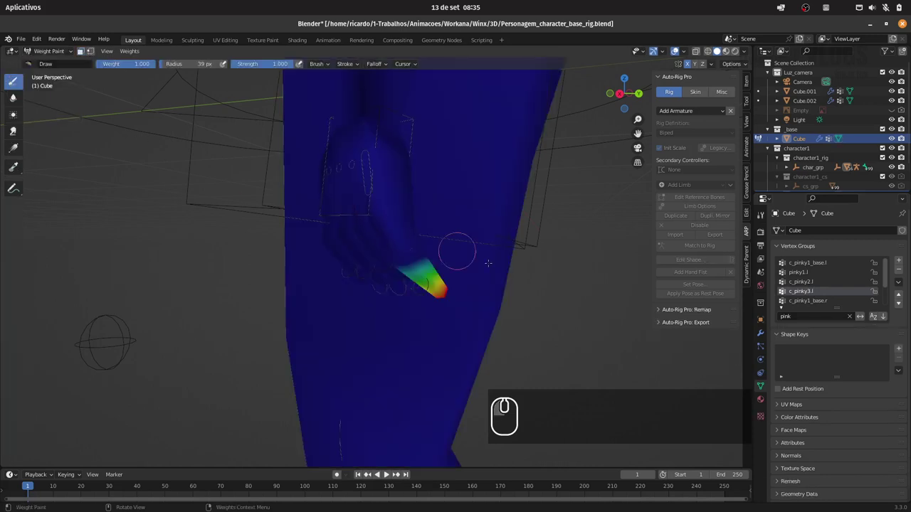
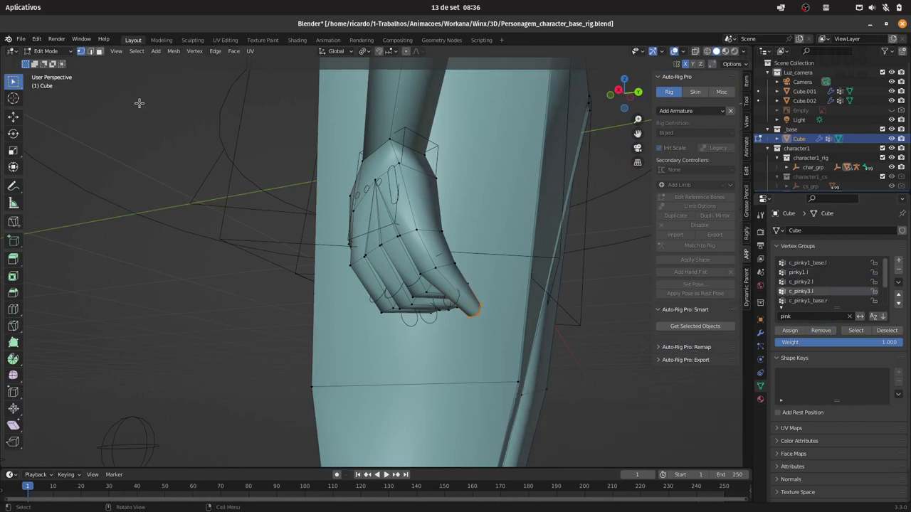
# Switch the body into Weight Paint mode to show pinky1.l's influence on the hand.
pyautogui.moveTo(57, 49); pyautogui.dragTo(61, 89)
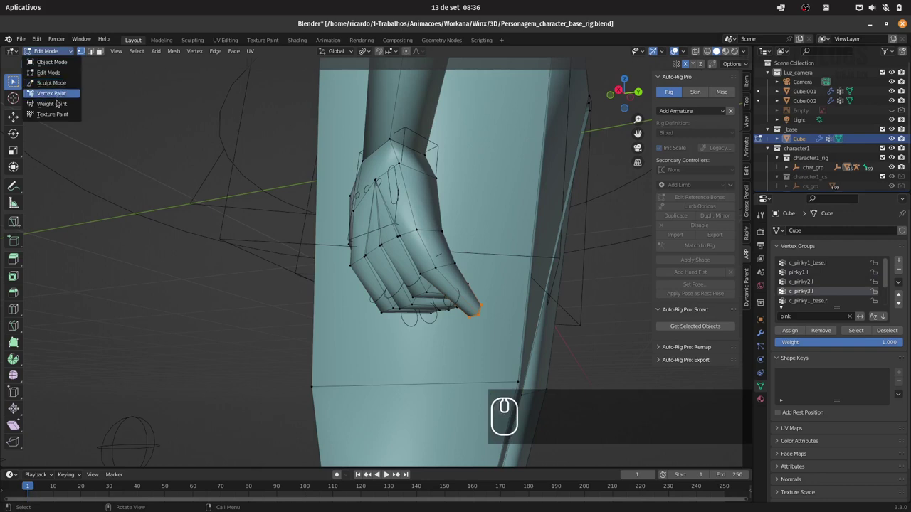
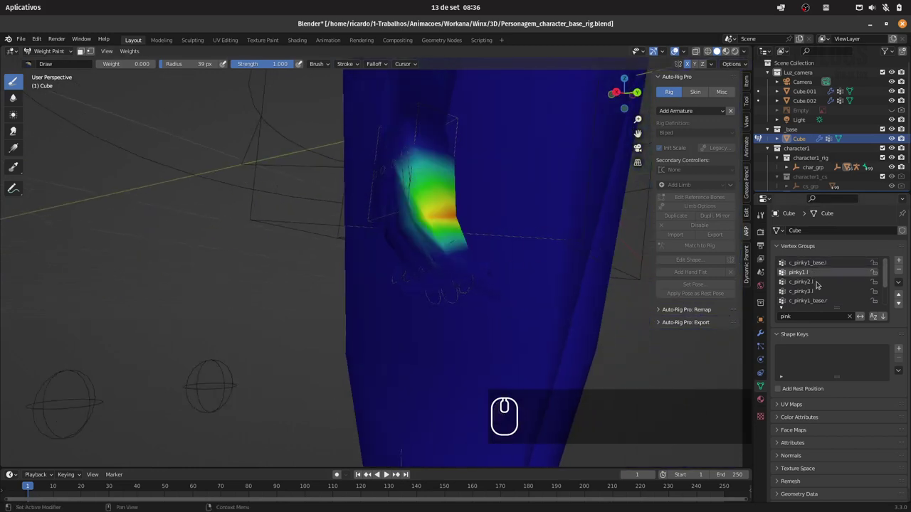
# Show the c_pinky2.l group's weights and check the neighbouring pinky groups.
pyautogui.click(821, 282)
pyautogui.click(823, 290)
pyautogui.click(822, 281)
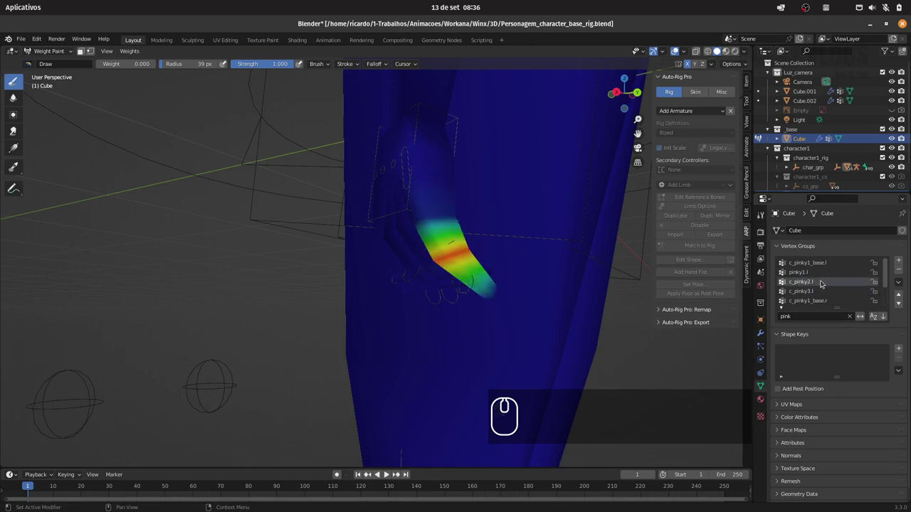
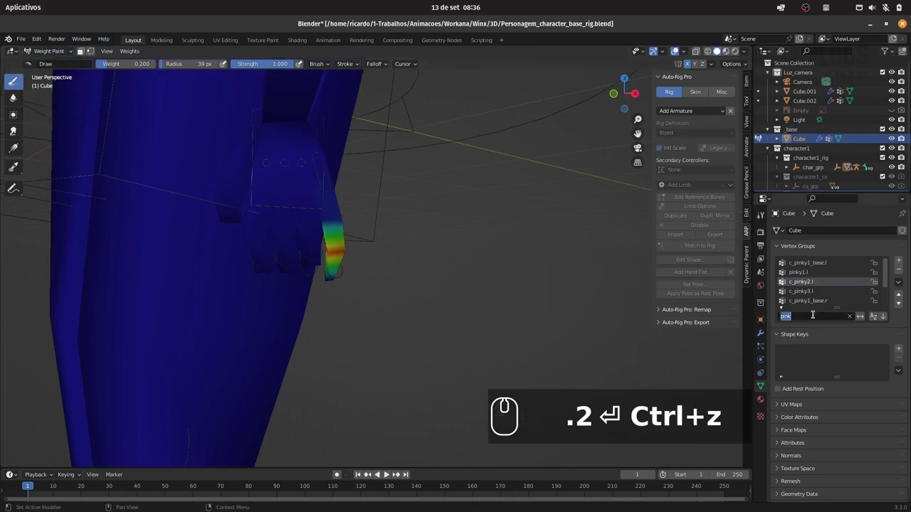
pyautogui.press('BackSpace')
pyautogui.press('BackSpace')
pyautogui.moveTo(859, 288); pyautogui.dragTo(832, 276)
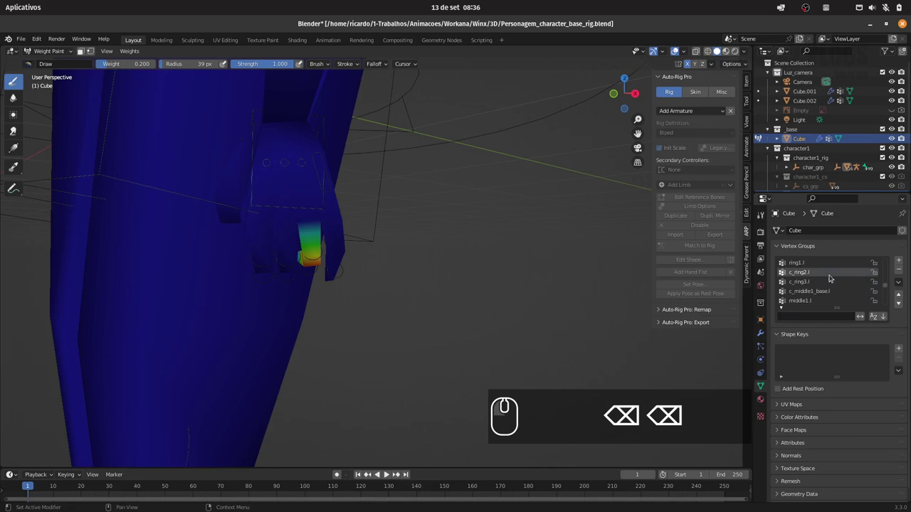
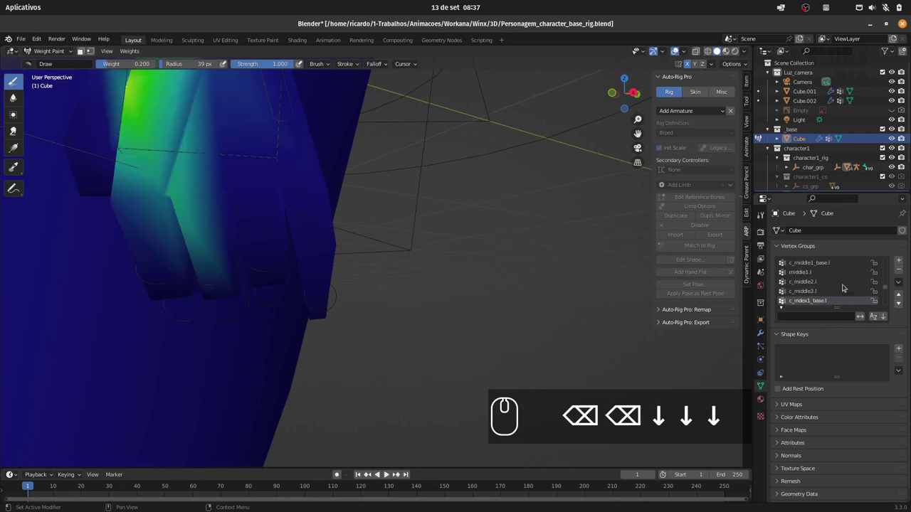
# Step up through the vertex group list to review the earlier finger groups' weights.
pyautogui.press('Up')
pyautogui.press('Up')
pyautogui.press('Up')
pyautogui.press('Up')
pyautogui.press('Up')
pyautogui.press('Up')
pyautogui.press('Up')
pyautogui.press('Up')
pyautogui.press('Up')
pyautogui.press('Down')
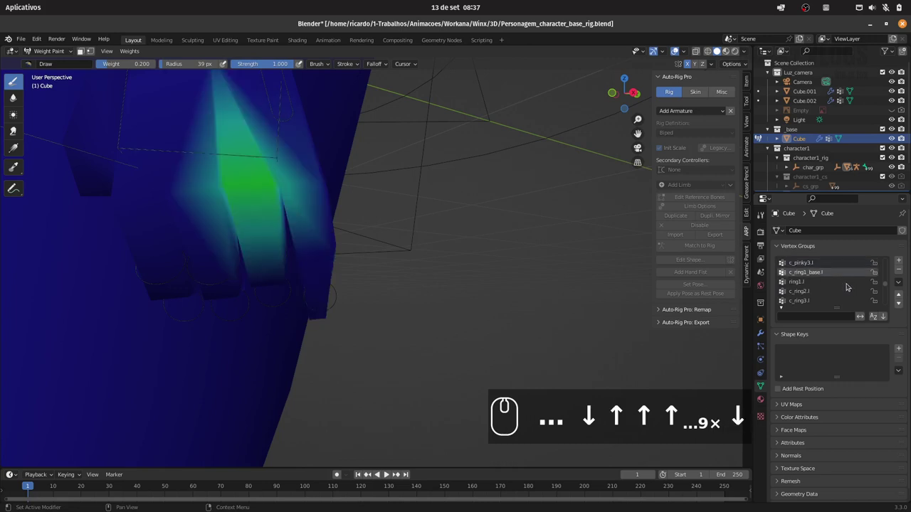
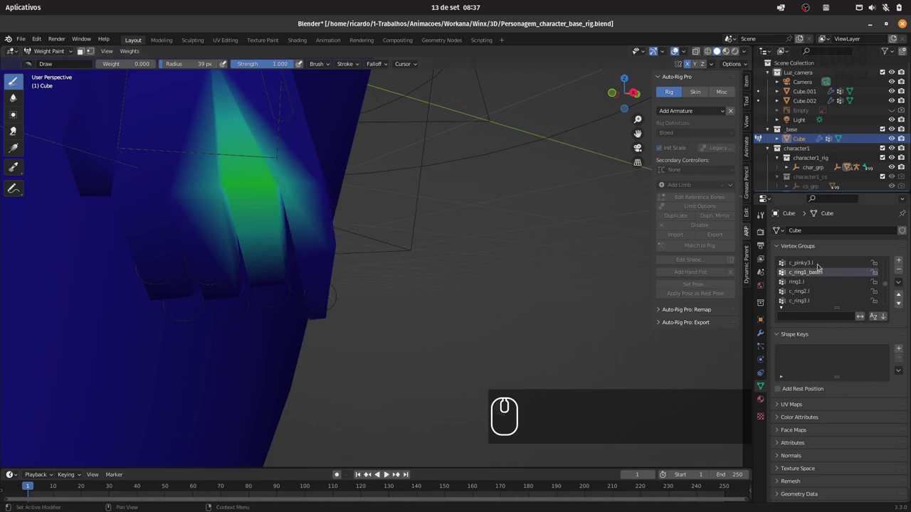
pyautogui.moveTo(820, 265); pyautogui.dragTo(830, 272)
# Step through the remaining finger vertex groups down to c_ring1_base.l, checking each weight map.
pyautogui.press('Up')
pyautogui.press('Up')
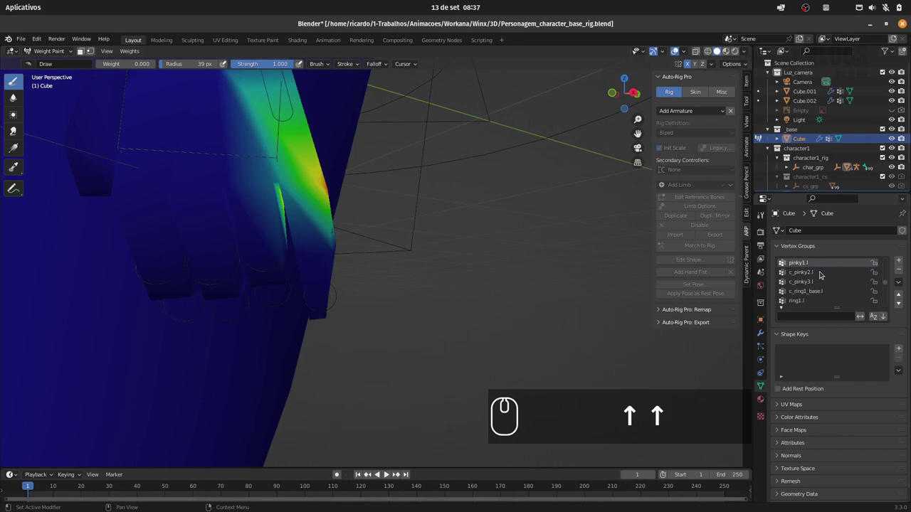
pyautogui.press('Up')
pyautogui.press('Up')
pyautogui.press('Up')
pyautogui.press('Up')
pyautogui.press('Up')
pyautogui.press('Down')
pyautogui.press('Down')
pyautogui.press('Down')
pyautogui.press('Down')
pyautogui.press('Down')
pyautogui.press('Down')
pyautogui.press('Down')
pyautogui.press('Down')
pyautogui.press('Up')
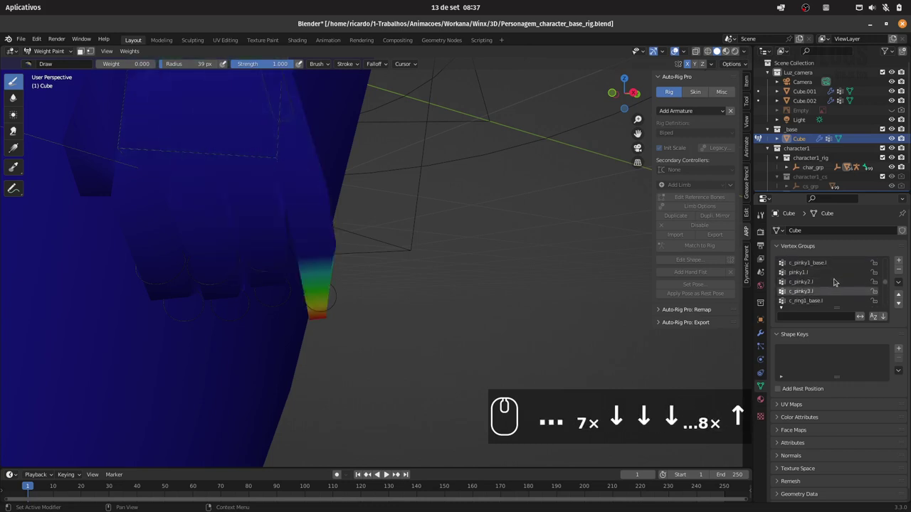
pyautogui.press('Down')
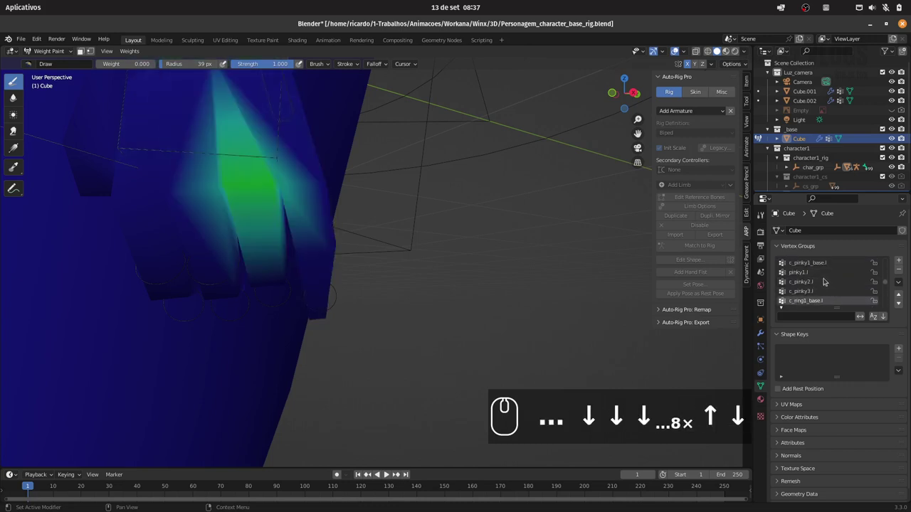
# Return the body to Object Mode, select the rig and orbit around the full character.
pyautogui.moveTo(68, 51); pyautogui.dragTo(434, 251)
pyautogui.click(475, 279)
pyautogui.moveTo(487, 251); pyautogui.dragTo(540, 238)
pyautogui.moveTo(503, 233); pyautogui.dragTo(463, 210)
pyautogui.moveTo(396, 233); pyautogui.dragTo(433, 231)
pyautogui.moveTo(459, 217); pyautogui.dragTo(436, 190)
pyautogui.moveTo(480, 208); pyautogui.dragTo(443, 236)
pyautogui.moveTo(434, 233); pyautogui.dragTo(473, 231)
pyautogui.moveTo(482, 233); pyautogui.dragTo(778, 325)
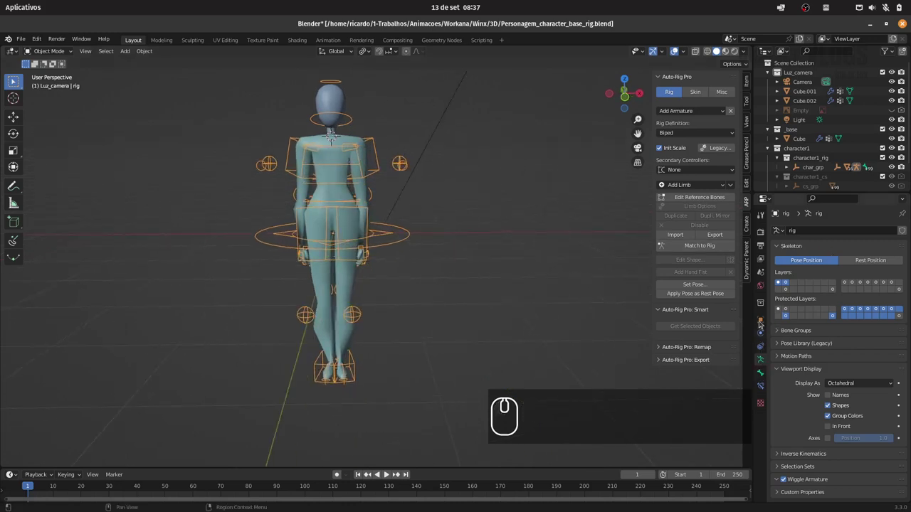
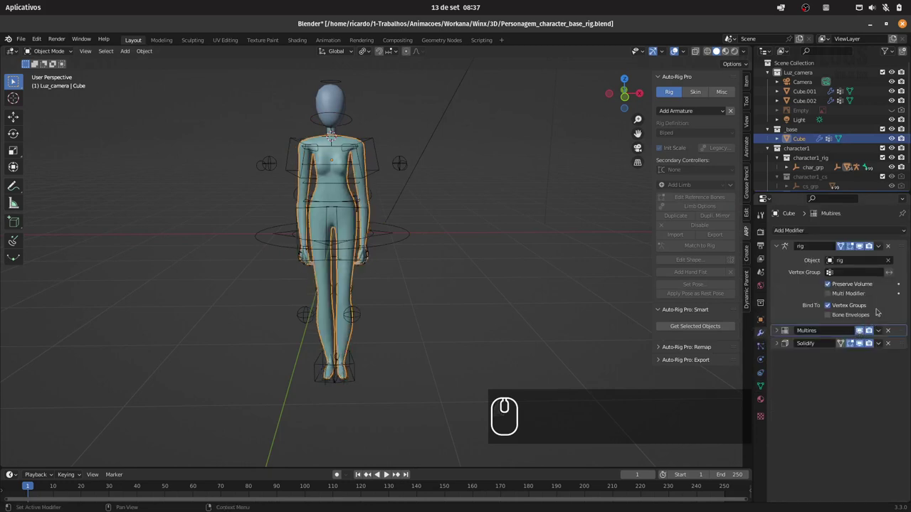
# Add a trial Subdivision Surface modifier above Solidify and hide Multires in the viewport.
pyautogui.moveTo(837, 230); pyautogui.dragTo(755, 406)
pyautogui.moveTo(755, 405); pyautogui.dragTo(872, 284)
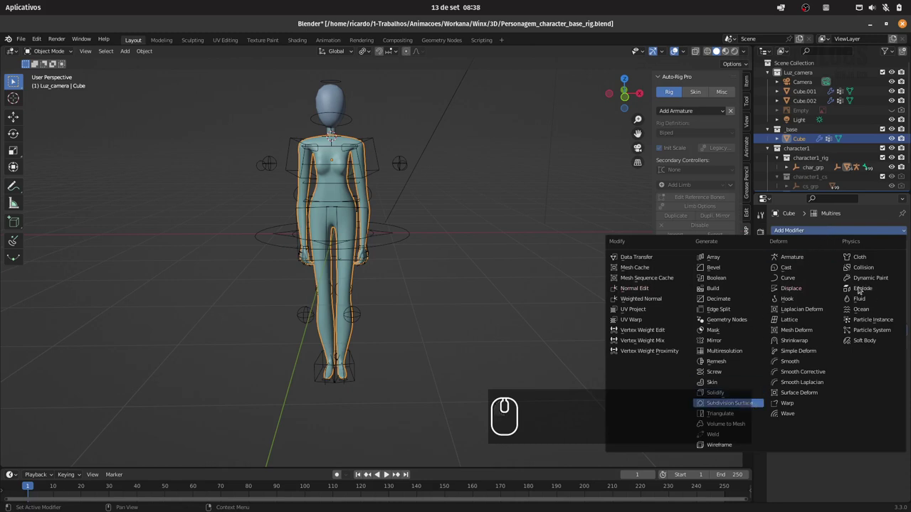
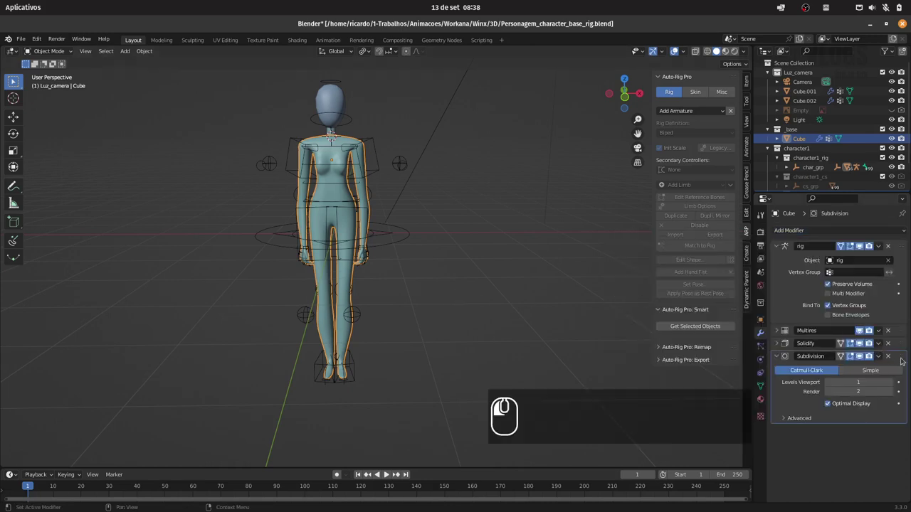
pyautogui.moveTo(469, 248); pyautogui.dragTo(867, 351)
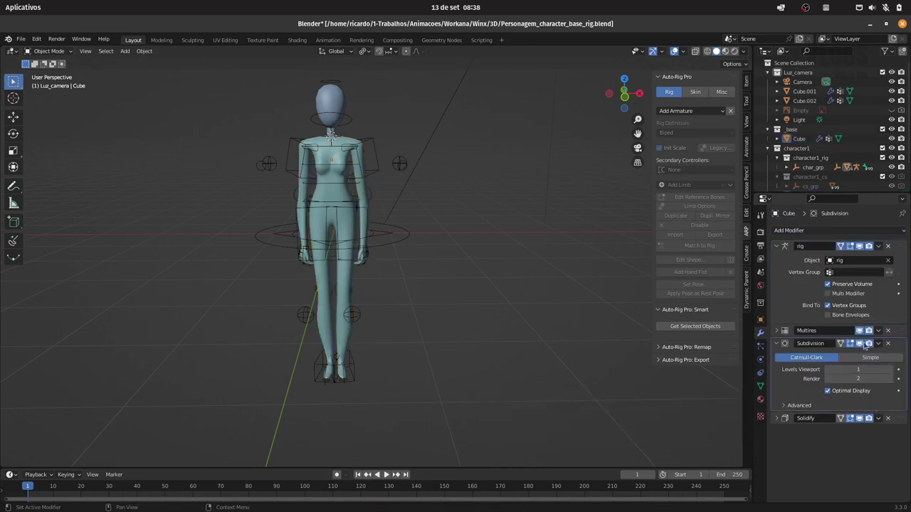
pyautogui.click(862, 331)
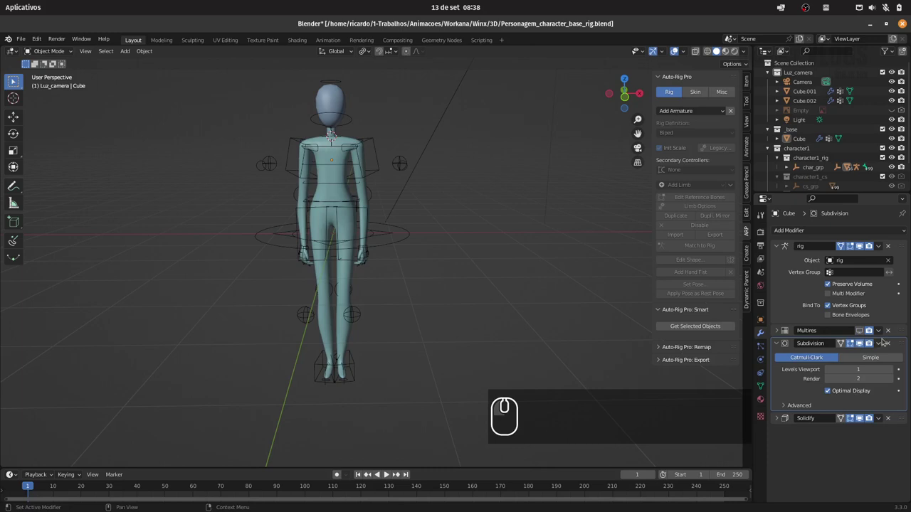
# Zoom in to inspect the body's surface smoothness with the modifier change.
pyautogui.moveTo(902, 343); pyautogui.dragTo(901, 239)
pyautogui.moveTo(895, 255); pyautogui.dragTo(879, 322)
pyautogui.moveTo(444, 275); pyautogui.dragTo(892, 348)
pyautogui.moveTo(891, 343); pyautogui.dragTo(788, 332)
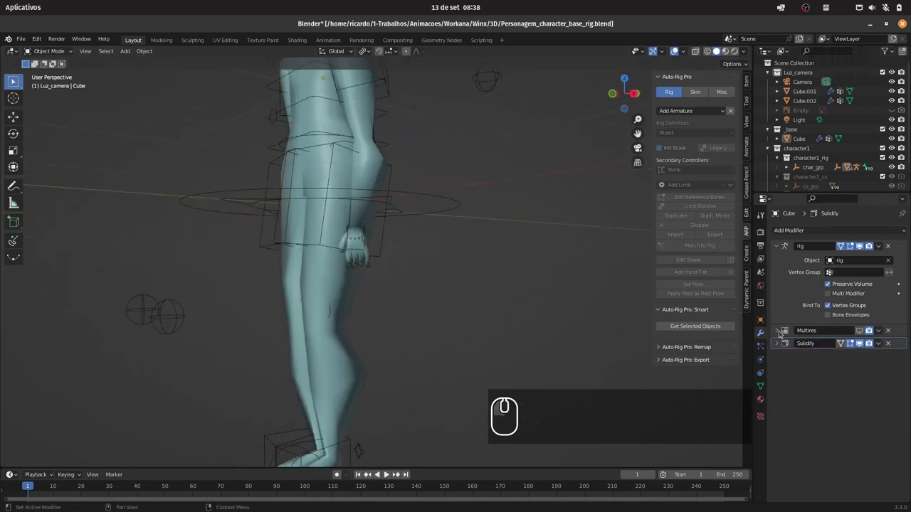
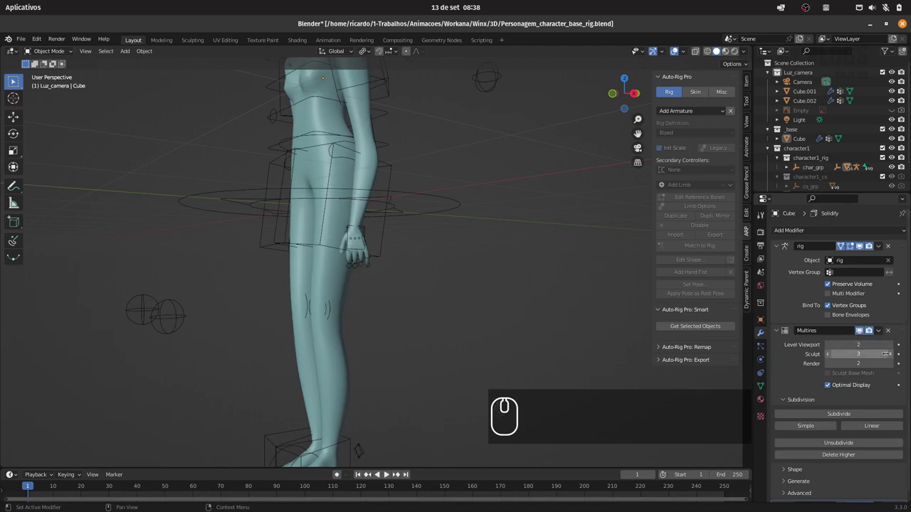
# Orbit and zoom onto the character's hand and finger controls, then select the rig.
pyautogui.click(421, 244)
pyautogui.moveTo(434, 236); pyautogui.dragTo(426, 251)
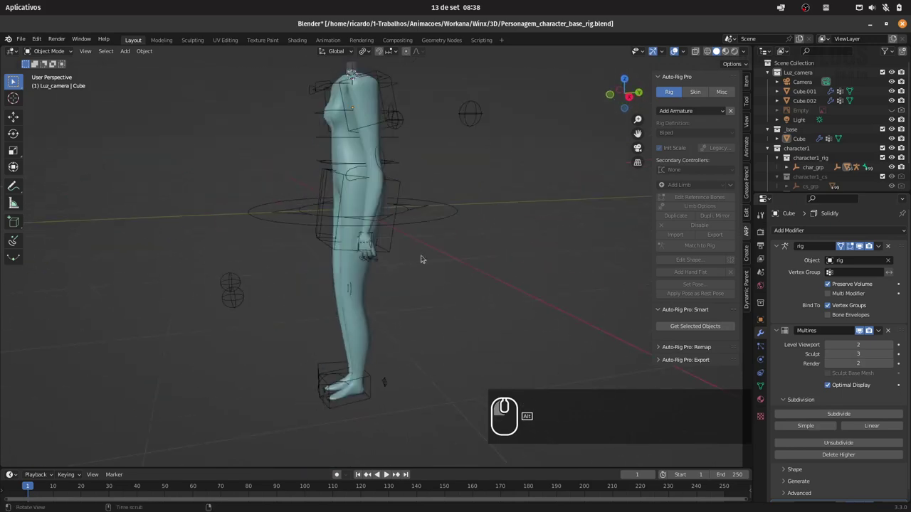
pyautogui.moveTo(414, 248); pyautogui.dragTo(425, 204)
pyautogui.moveTo(414, 244); pyautogui.dragTo(447, 234)
pyautogui.moveTo(358, 248); pyautogui.dragTo(380, 217)
pyautogui.moveTo(376, 241); pyautogui.dragTo(384, 238)
pyautogui.moveTo(298, 271); pyautogui.dragTo(828, 282)
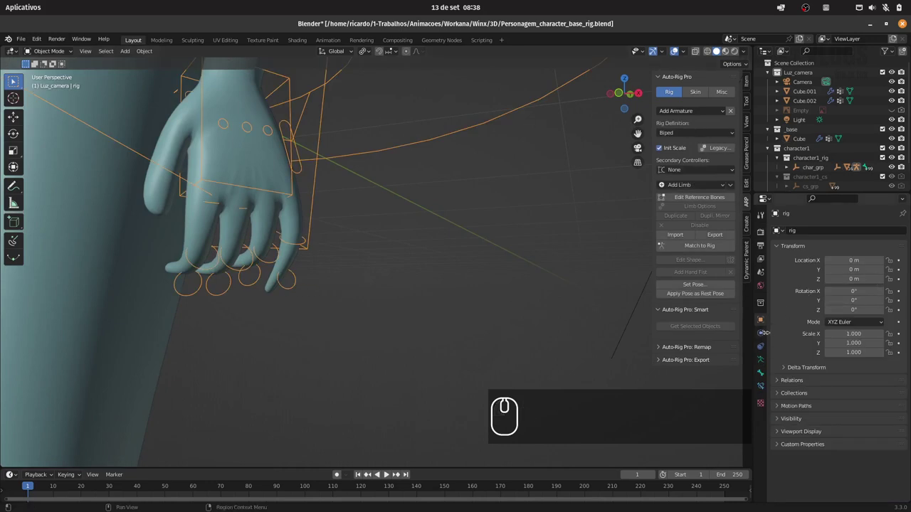
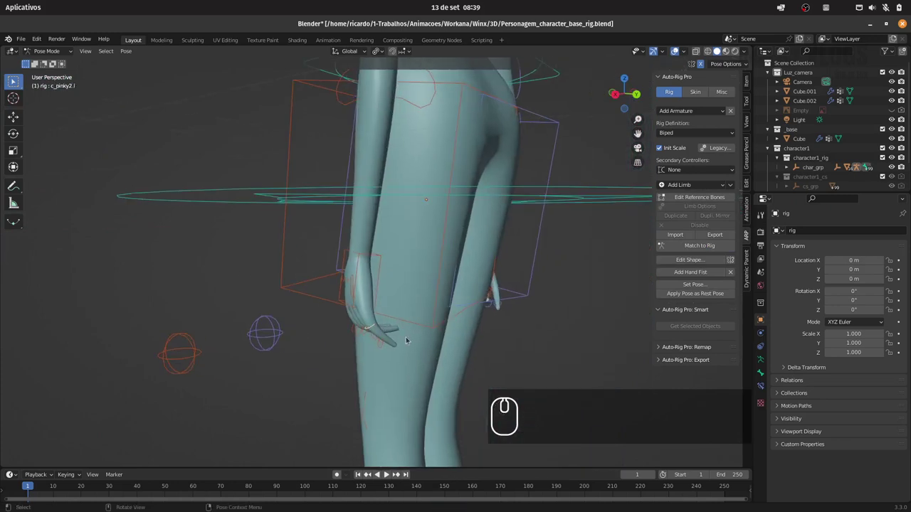
# Test-bend the pinky's middle and tip segments about their local X axes.
pyautogui.press('r')
pyautogui.press('x')
pyautogui.press('x')
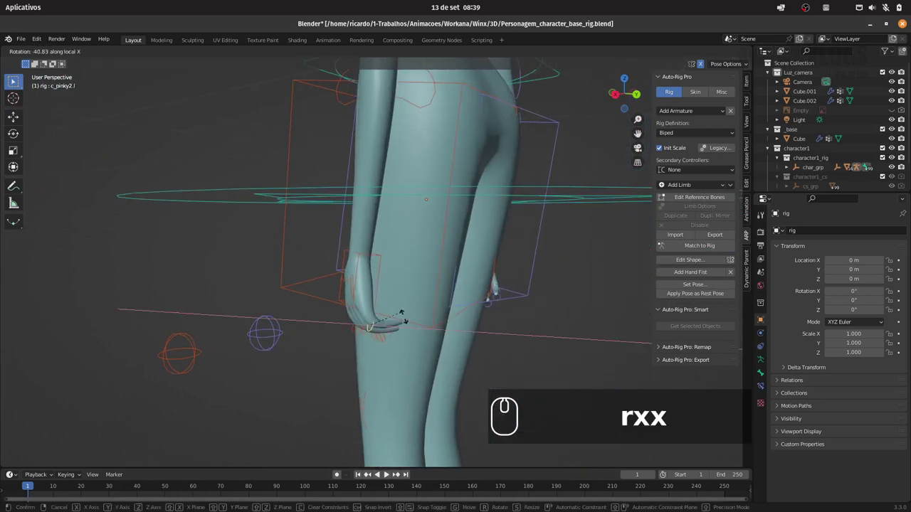
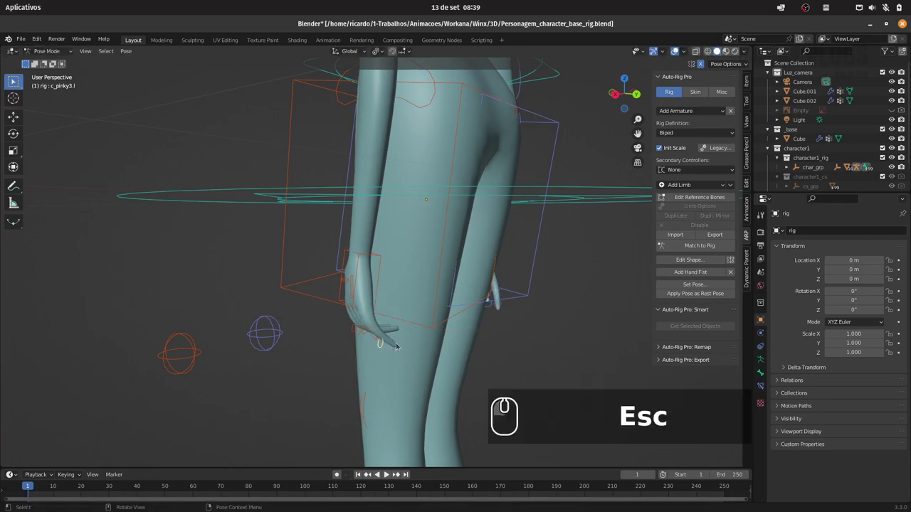
pyautogui.press('r')
pyautogui.press('x')
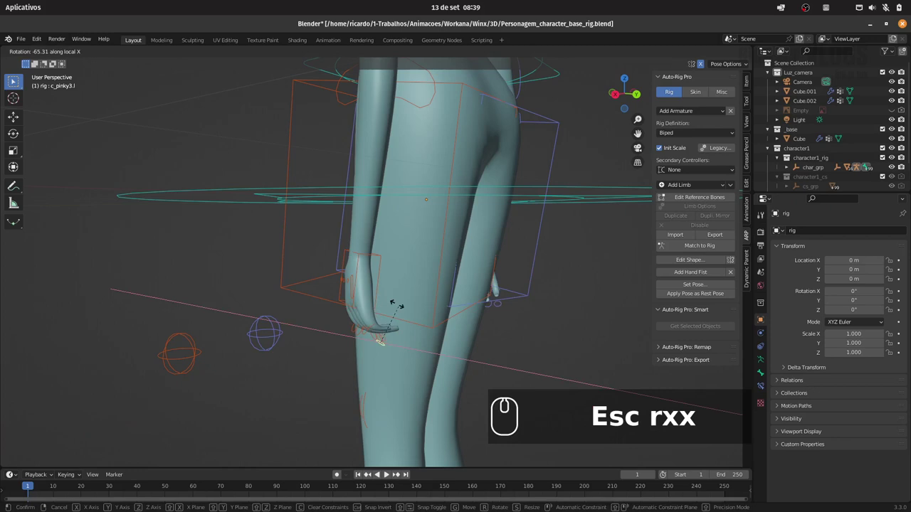
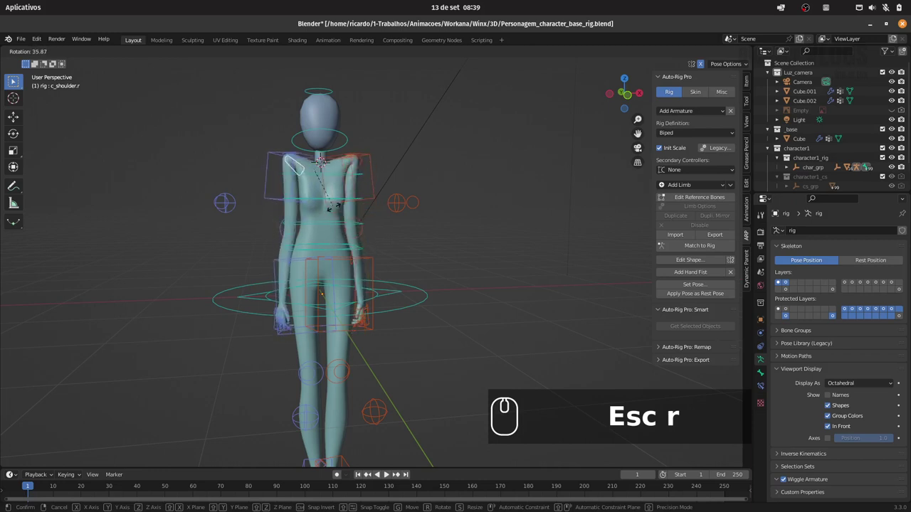
# Cancel the last bend and orbit the view around the character.
pyautogui.press('Escape')
pyautogui.moveTo(457, 254); pyautogui.dragTo(388, 261)
pyautogui.moveTo(412, 256); pyautogui.dragTo(724, 306)
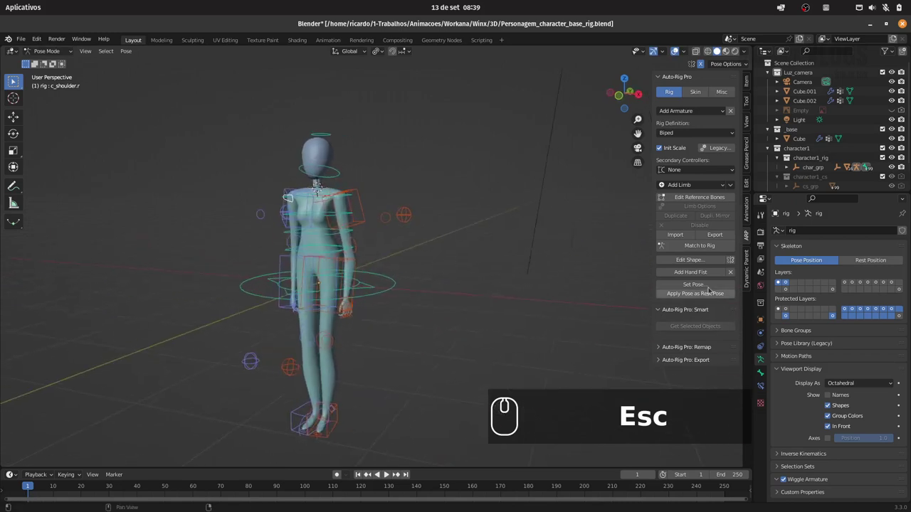
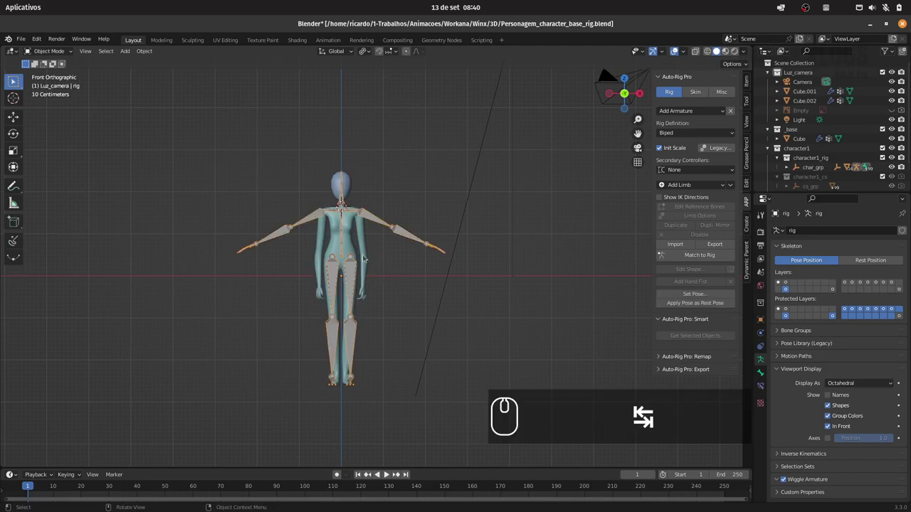
# Zoom out to see the whole reference skeleton over the body.
pyautogui.moveTo(386, 246); pyautogui.dragTo(352, 234)
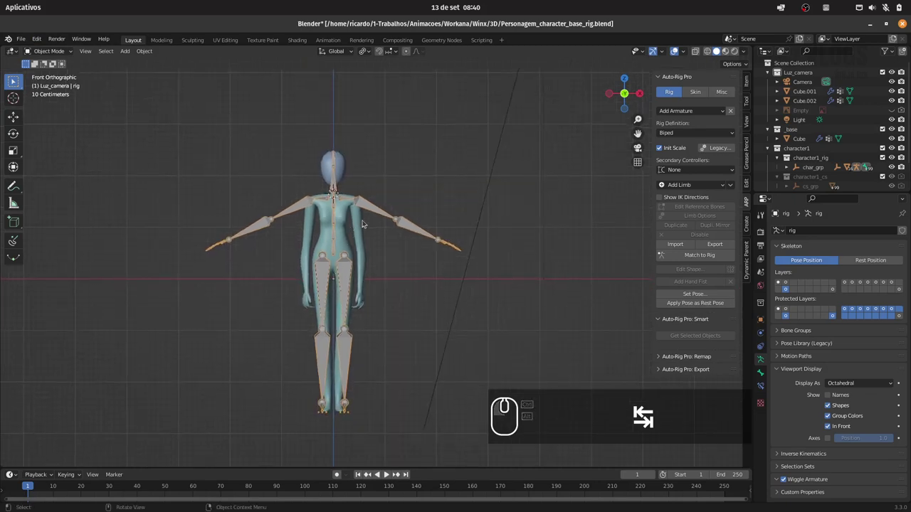
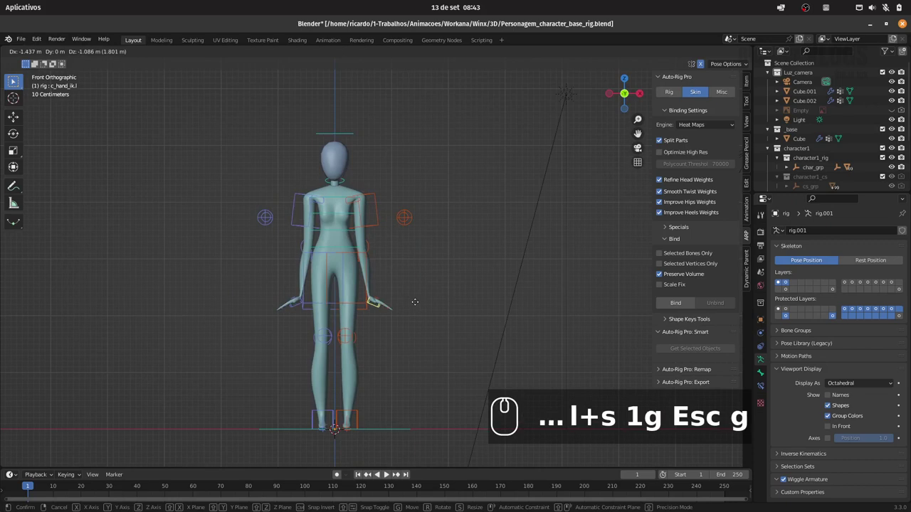
# Nudge the hand IK control with a local X rotation and frame the hands in view.
pyautogui.moveTo(412, 299); pyautogui.dragTo(405, 286)
pyautogui.press('r')
pyautogui.press('x')
pyautogui.moveTo(383, 312); pyautogui.dragTo(363, 289)
pyautogui.moveTo(421, 286); pyautogui.dragTo(391, 275)
pyautogui.moveTo(416, 261); pyautogui.dragTo(411, 284)
pyautogui.moveTo(427, 264); pyautogui.dragTo(773, 366)
pyautogui.moveTo(832, 425); pyautogui.dragTo(397, 256)
pyautogui.moveTo(445, 240); pyautogui.dragTo(334, 205)
pyautogui.moveTo(321, 203); pyautogui.dragTo(467, 235)
pyautogui.moveTo(455, 233); pyautogui.dragTo(467, 223)
# Select the pinky finger control and curl it about its local X axis.
pyautogui.click(492, 211)
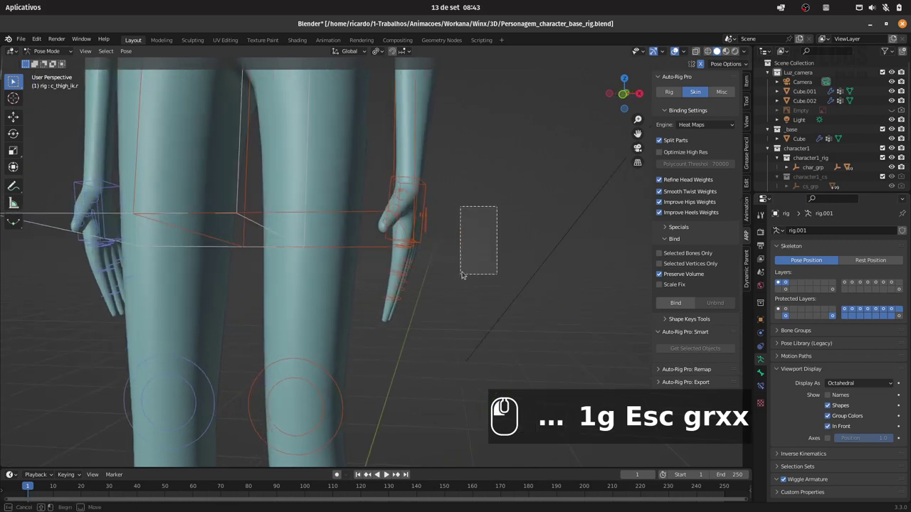
pyautogui.moveTo(433, 269); pyautogui.dragTo(431, 261)
pyautogui.moveTo(403, 293); pyautogui.dragTo(410, 198)
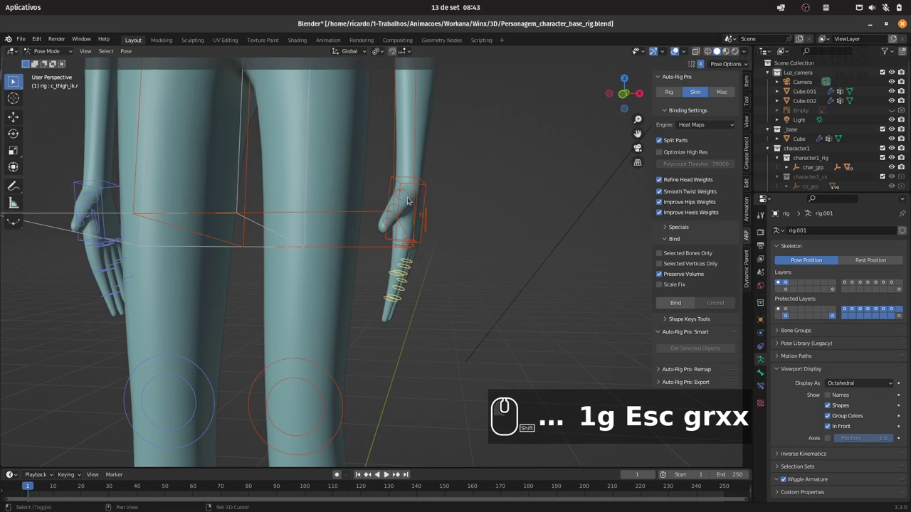
pyautogui.click(415, 200)
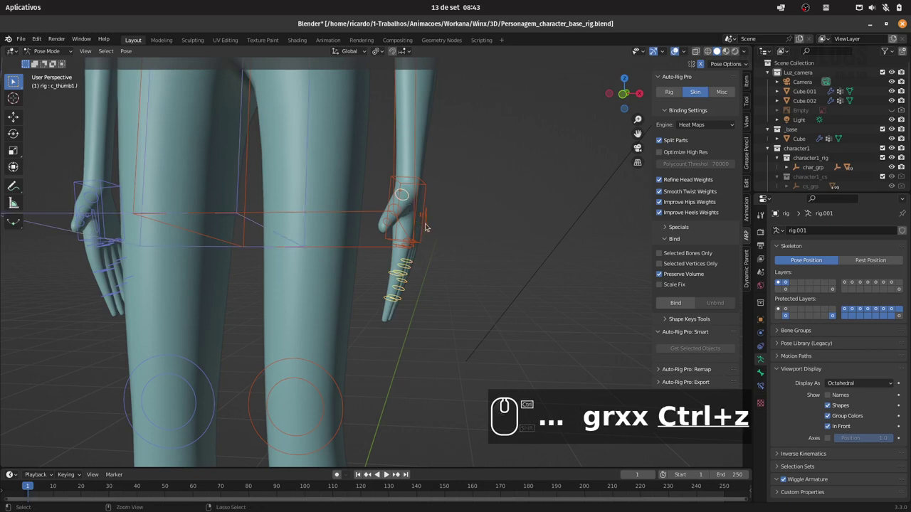
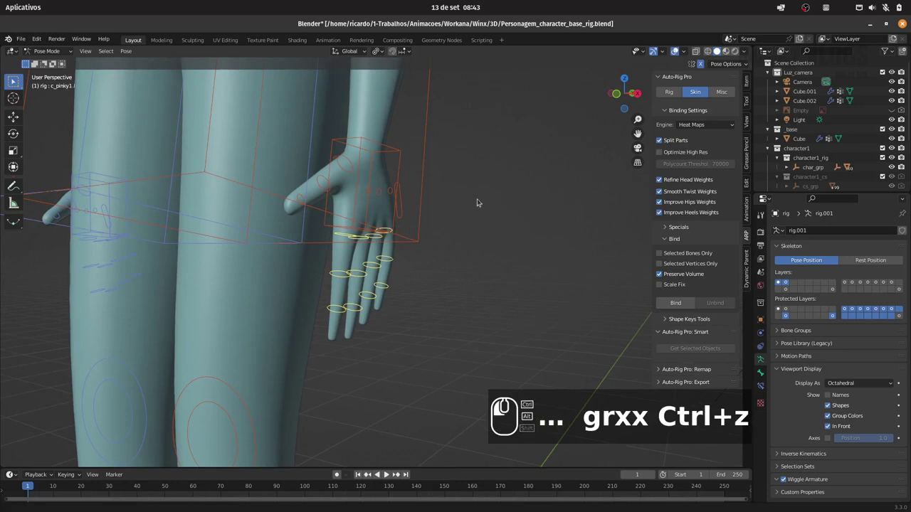
pyautogui.click(471, 244)
pyautogui.press('r')
pyautogui.press('x')
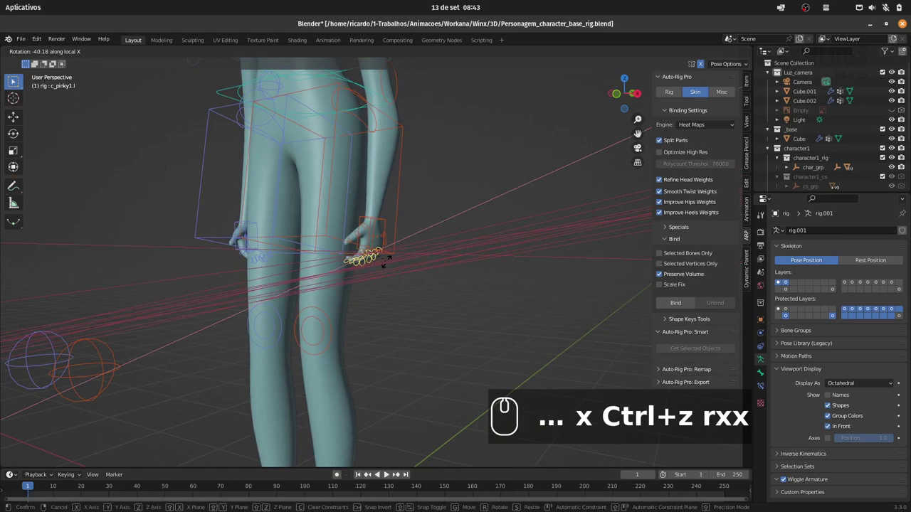
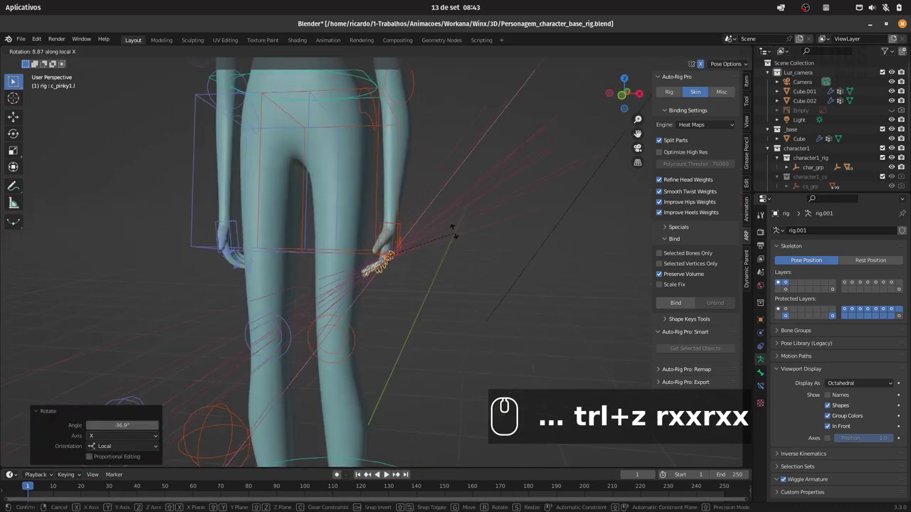
pyautogui.moveTo(457, 209); pyautogui.dragTo(491, 249)
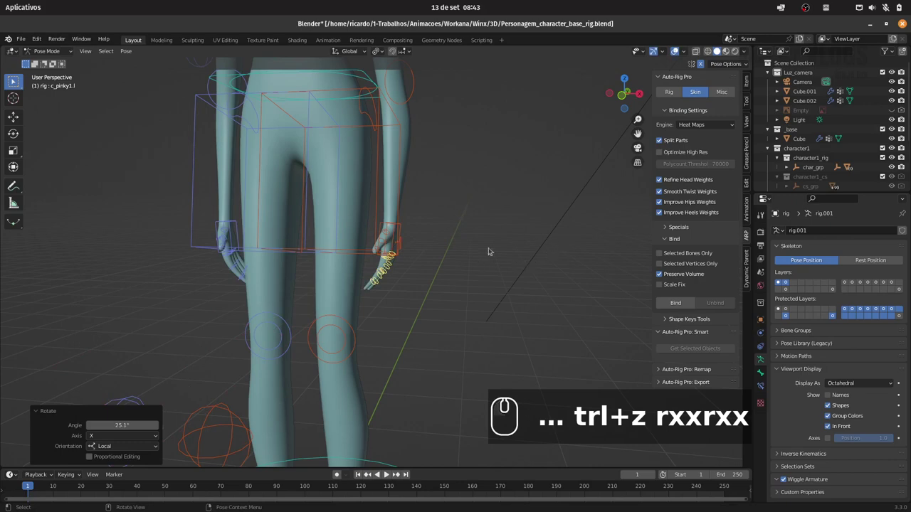
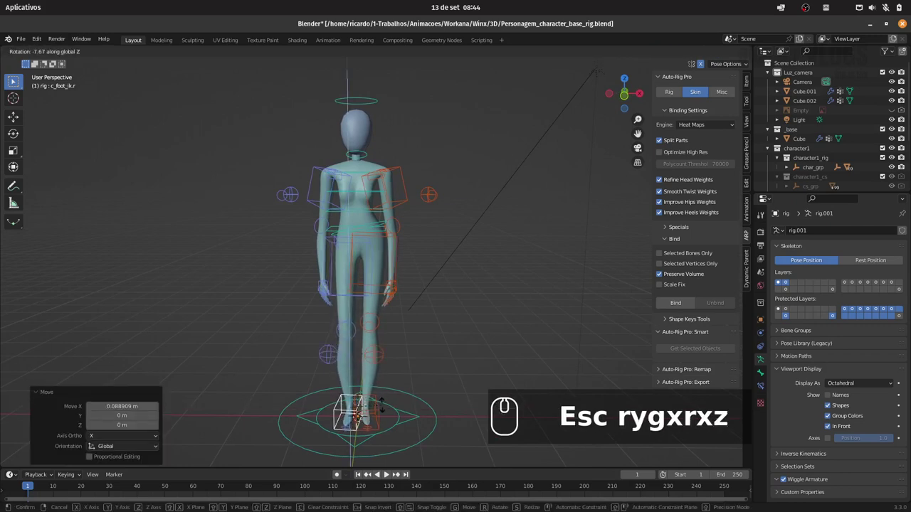
# Confirm the foot control rotation, orbit around, and start rotating the shoulder control.
pyautogui.click(384, 405)
pyautogui.moveTo(437, 307); pyautogui.dragTo(242, 293)
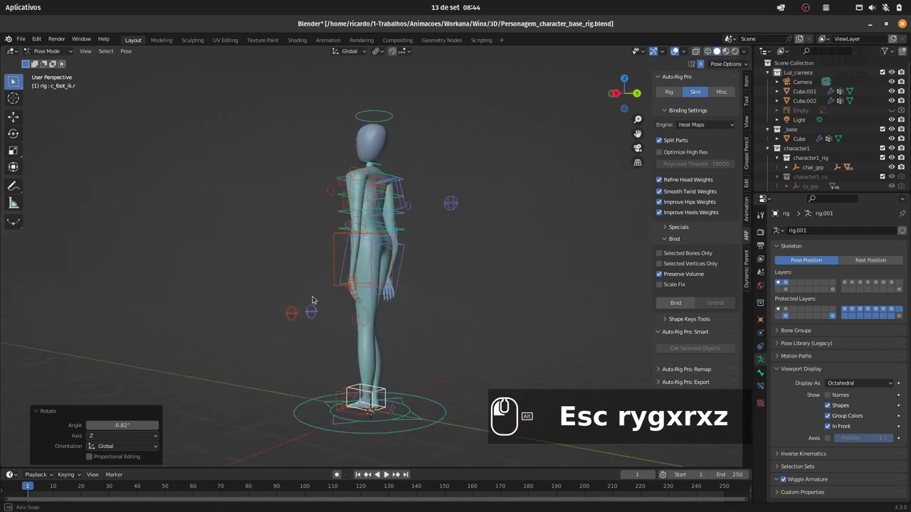
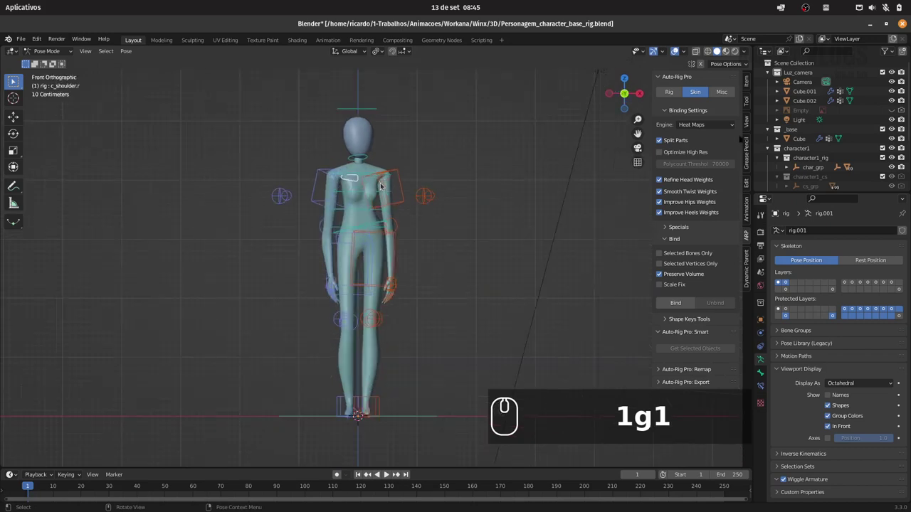
pyautogui.write('r')
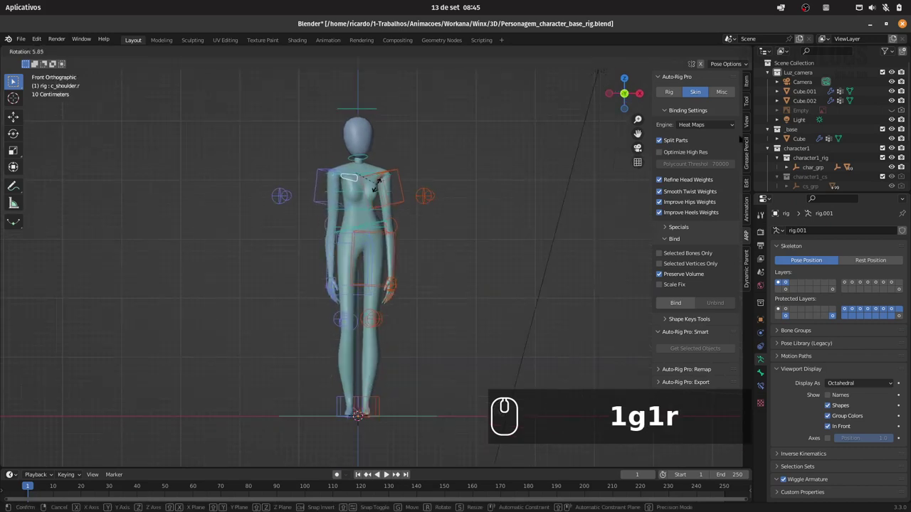
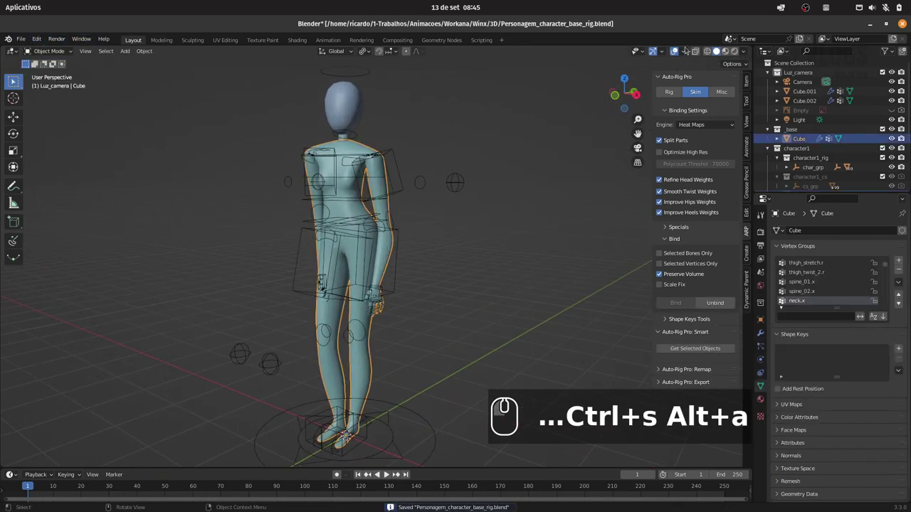
# Preview the scene with rendered viewport shading and return to solid.
pyautogui.moveTo(729, 52); pyautogui.dragTo(715, 55)
pyautogui.moveTo(731, 51); pyautogui.dragTo(697, 56)
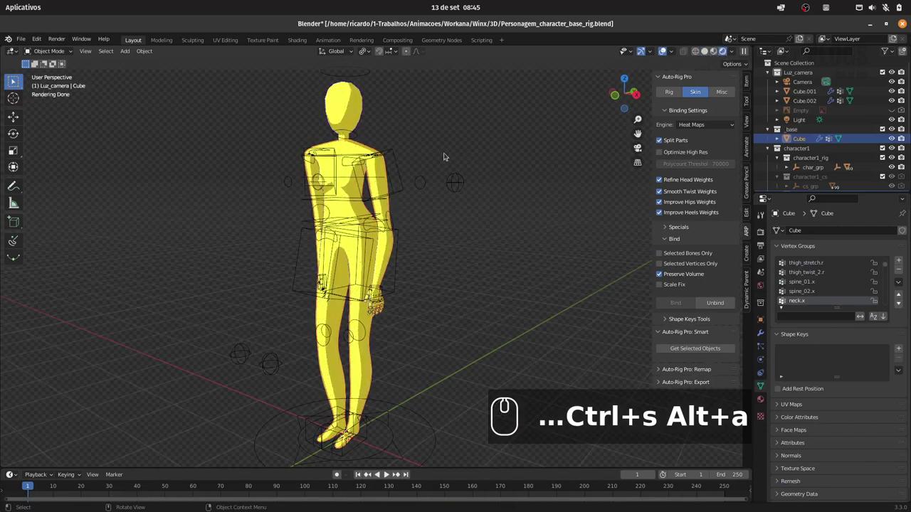
pyautogui.moveTo(360, 193); pyautogui.dragTo(197, 102)
pyautogui.click(335, 175)
# Move the scene camera closer onto the character and switch to the Animation workspace.
pyautogui.click(186, 157)
pyautogui.moveTo(169, 115); pyautogui.dragTo(181, 156)
pyautogui.moveTo(188, 159); pyautogui.dragTo(180, 154)
pyautogui.moveTo(178, 150); pyautogui.dragTo(515, 158)
pyautogui.press('ctrl+alt+KP_0')
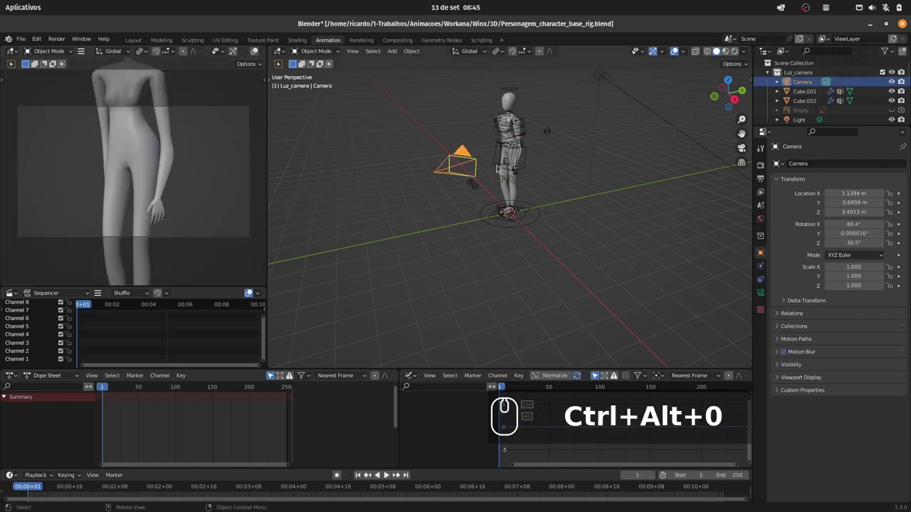
# Dolly the camera back along its local Z to frame the whole figure.
pyautogui.press('g')
pyautogui.press('z')
pyautogui.press('z')
pyautogui.write('l+Alt+0 gzz')
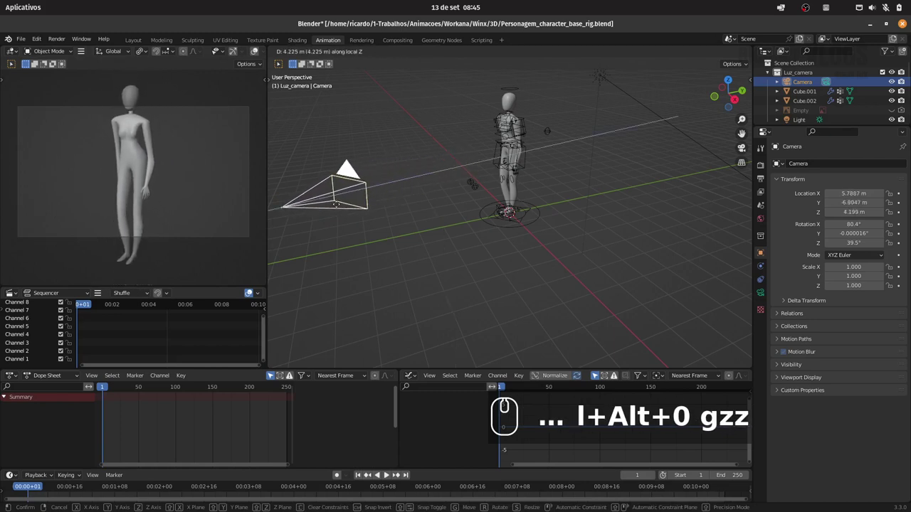
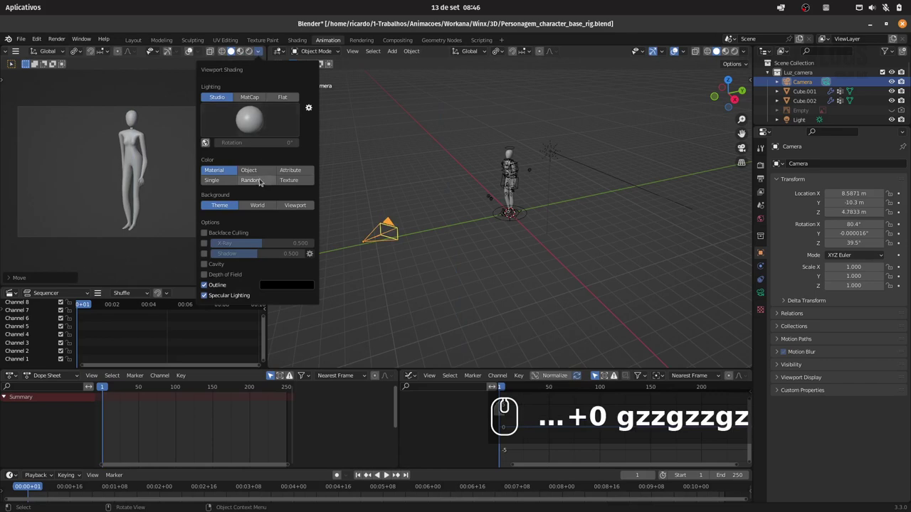
# Set the camera preview to Rendered shading and fine-tune the camera distance.
pyautogui.click(264, 181)
pyautogui.click(752, 51)
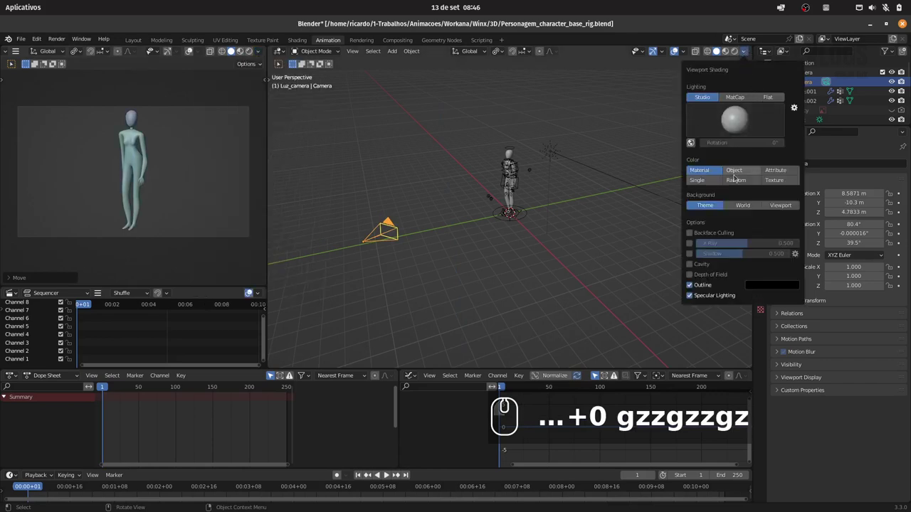
pyautogui.moveTo(737, 179); pyautogui.dragTo(189, 83)
pyautogui.click(246, 53)
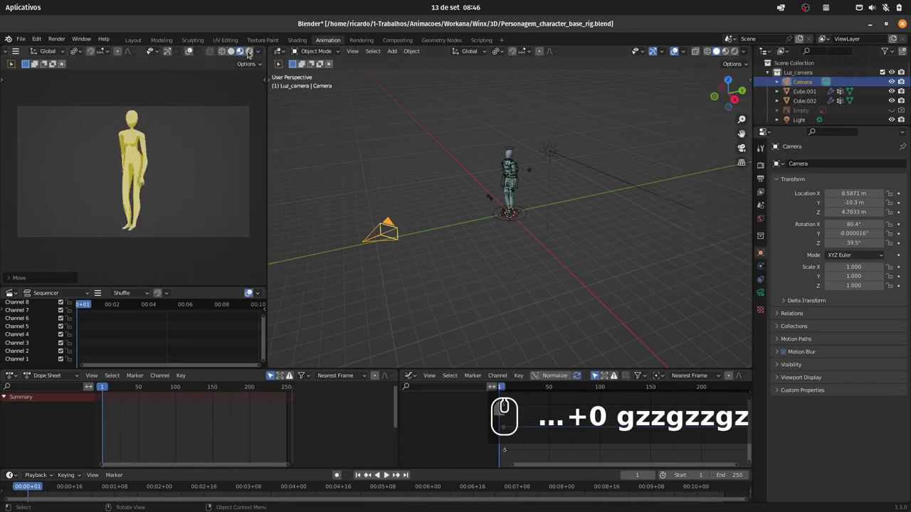
pyautogui.moveTo(253, 53); pyautogui.dragTo(200, 79)
pyautogui.write('+0 gzzgzzgz')
pyautogui.moveTo(186, 138); pyautogui.dragTo(210, 127)
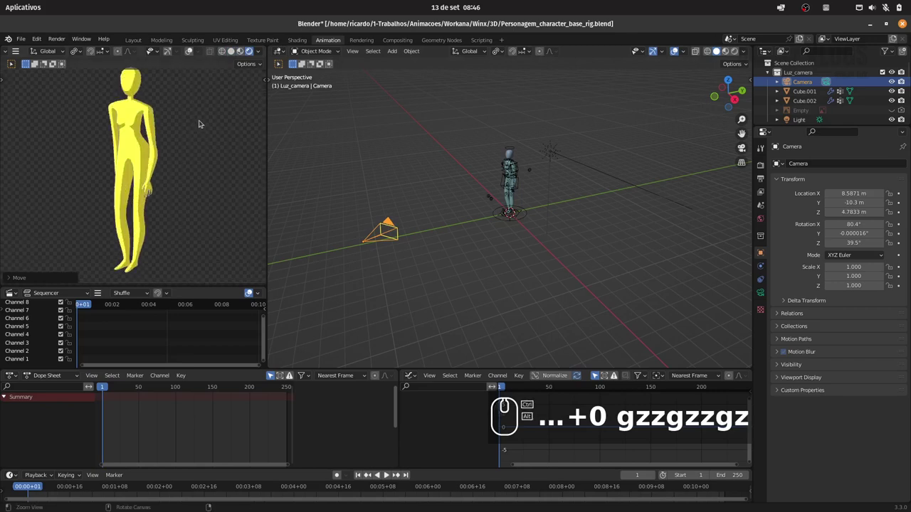
pyautogui.click(202, 120)
# Set the World background colour to near-white F3F3F3.
pyautogui.moveTo(490, 176); pyautogui.dragTo(246, 53)
pyautogui.moveTo(242, 51); pyautogui.dragTo(253, 52)
pyautogui.moveTo(253, 52); pyautogui.dragTo(513, 203)
pyautogui.click(513, 202)
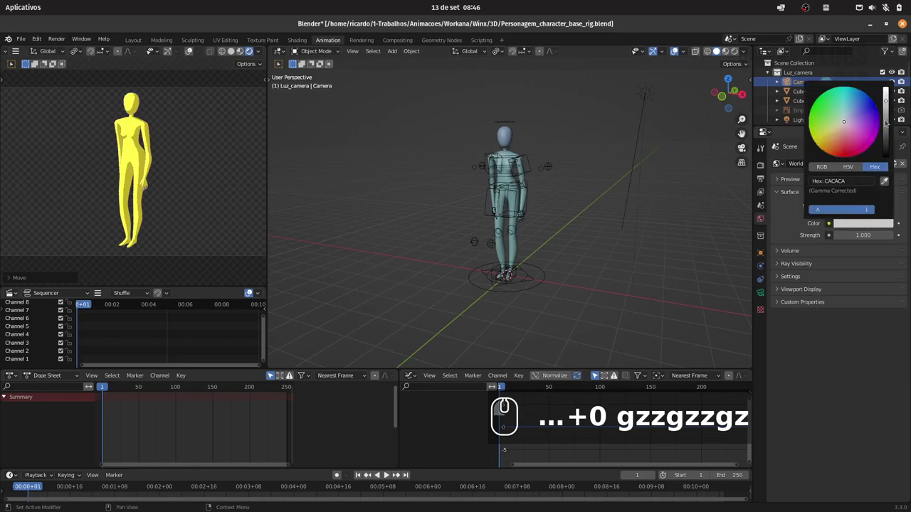
pyautogui.click(514, 204)
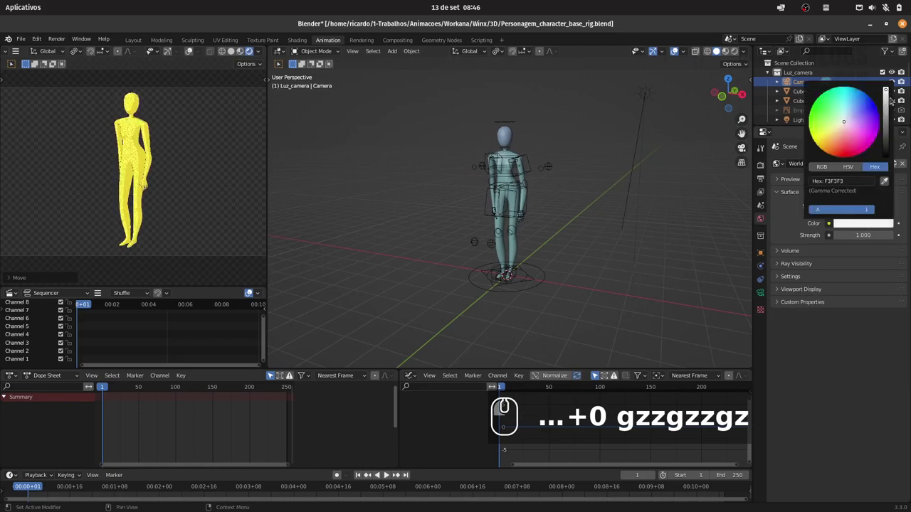
pyautogui.write('+0 gzzgzzgz')
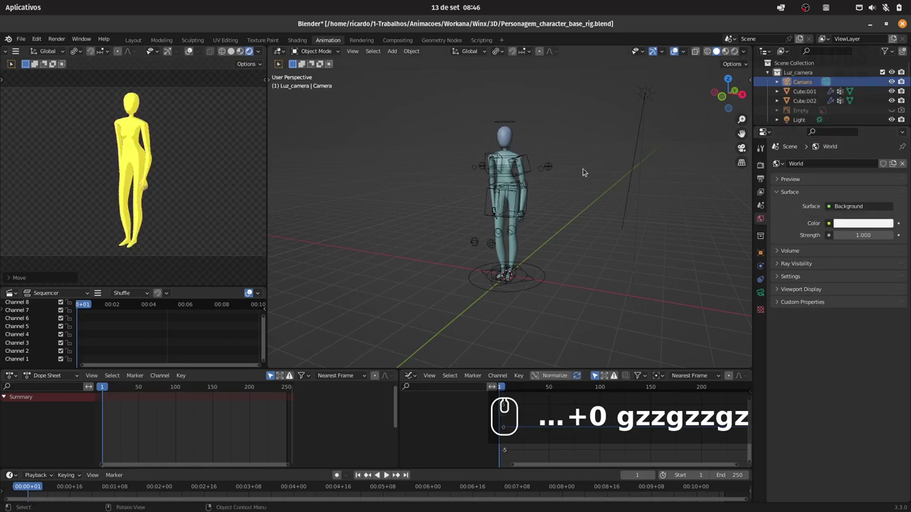
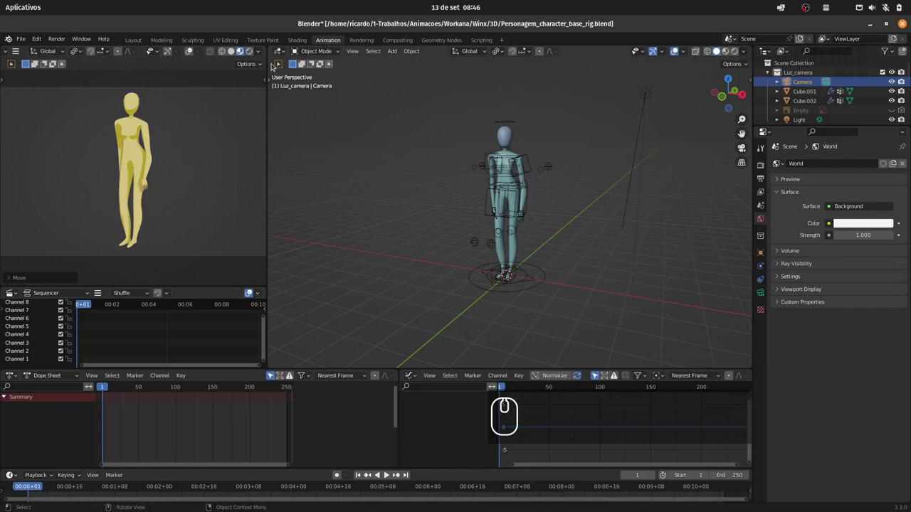
# Show the sun light's settings, save the file and return to the Layout workspace.
pyautogui.click(656, 99)
pyautogui.moveTo(644, 129); pyautogui.dragTo(690, 195)
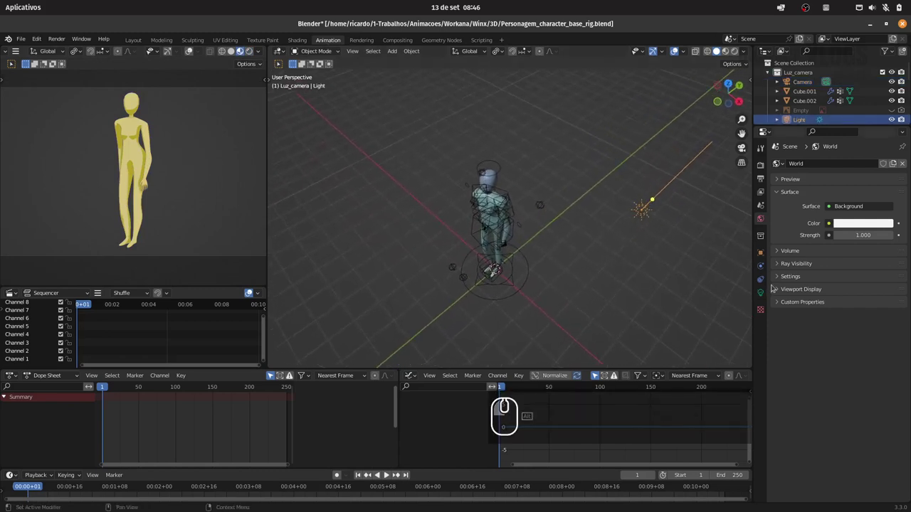
pyautogui.click(766, 291)
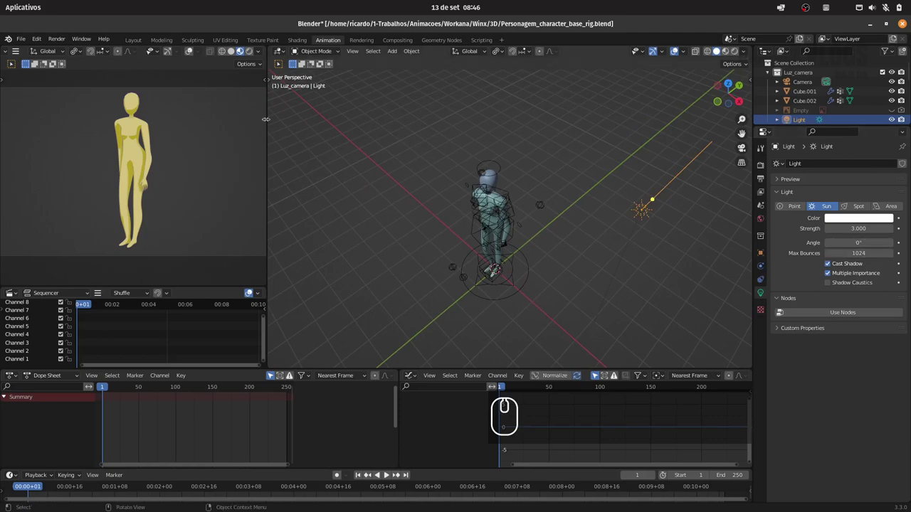
pyautogui.press('ctrl+s')
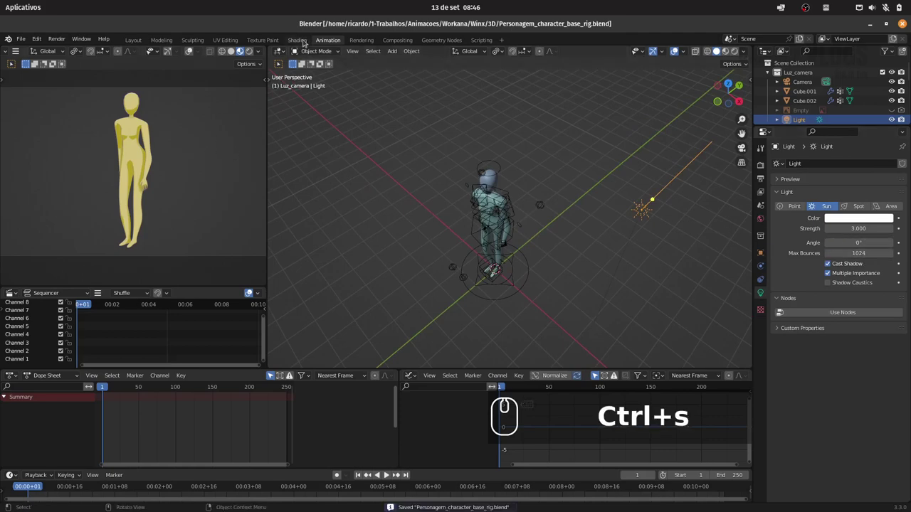
pyautogui.moveTo(302, 41); pyautogui.dragTo(472, 105)
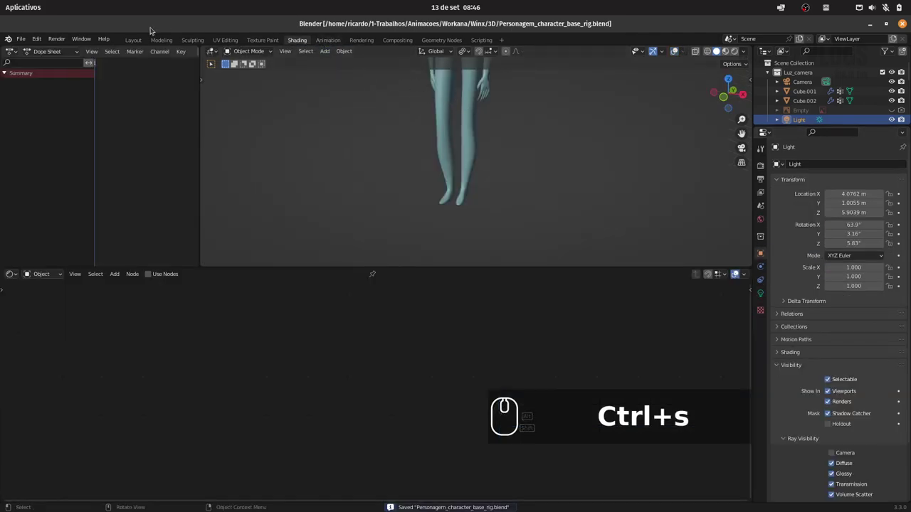
pyautogui.moveTo(141, 36); pyautogui.dragTo(383, 169)
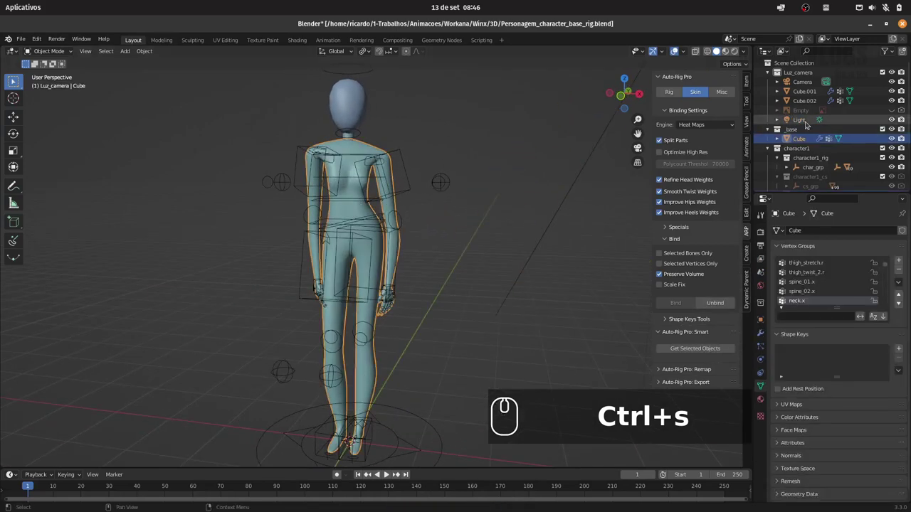
# Tidy the character1 collection and rename the body mesh Cube to Corpo.
pyautogui.press('-')
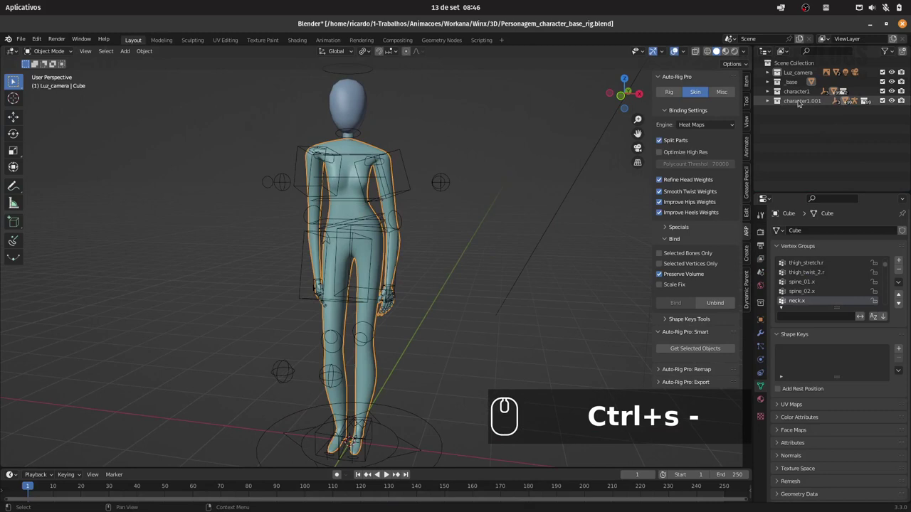
pyautogui.click(382, 169)
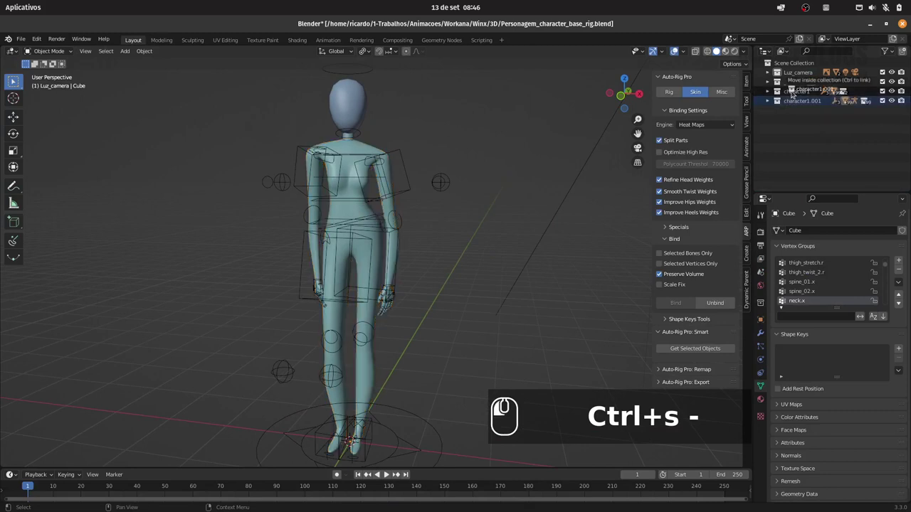
pyautogui.click(382, 168)
pyautogui.click(383, 169)
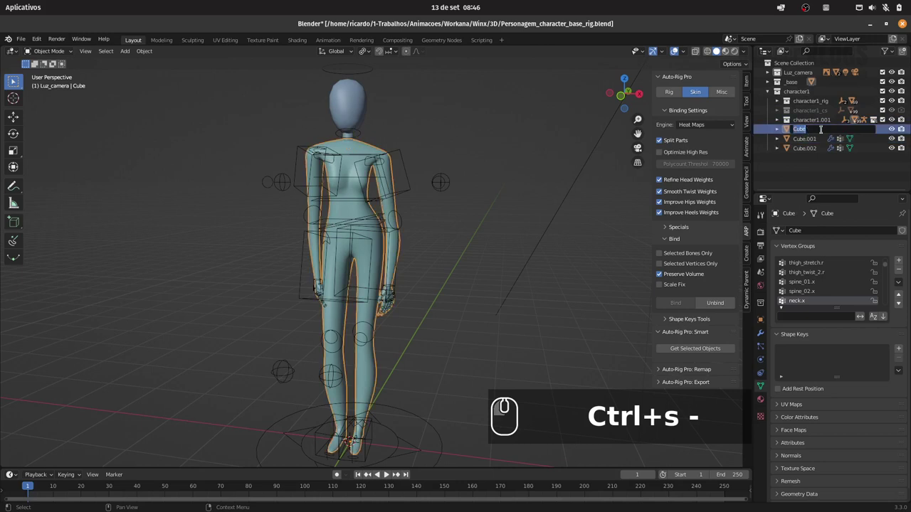
pyautogui.press('shift+c')
pyautogui.write('Ctrl+s -Copo')
pyautogui.press('Return')
# Rename the Cube.001 mesh to Pescoco and the head mesh to Cabeca.
pyautogui.click(383, 169)
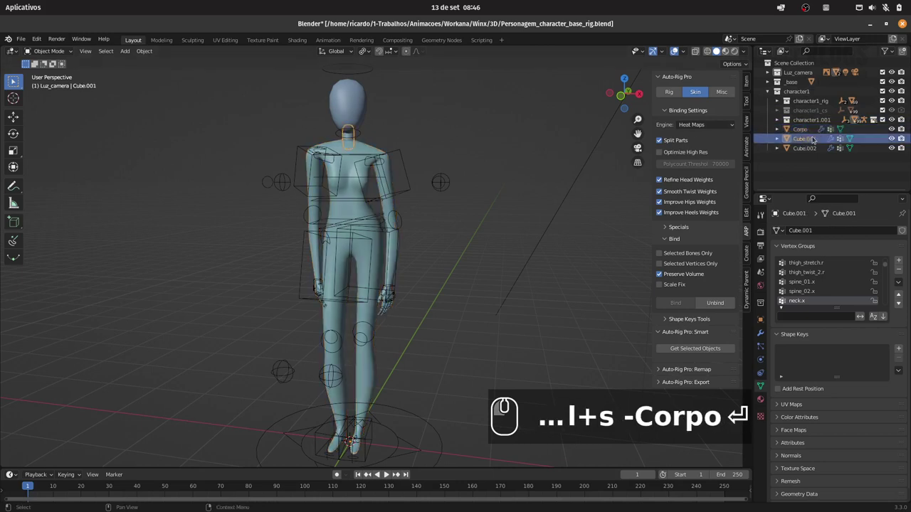
pyautogui.doubleClick(383, 169)
pyautogui.write('escoco')
pyautogui.press('Return')
pyautogui.click(382, 168)
pyautogui.doubleClick(383, 169)
pyautogui.click(382, 169)
pyautogui.write('abeca')
pyautogui.press('Return')
# Duplicate the body in place and rename the copy Corpo.001 to Calca.
pyautogui.click(383, 168)
pyautogui.press('shift+d')
pyautogui.press('Return')
pyautogui.click(354, 161)
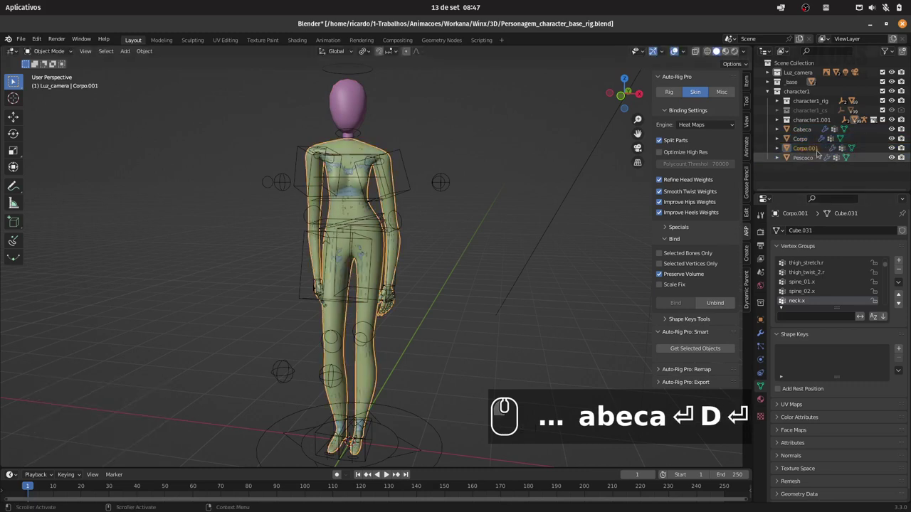
pyautogui.click(354, 160)
pyautogui.write('alca')
pyautogui.press('Return')
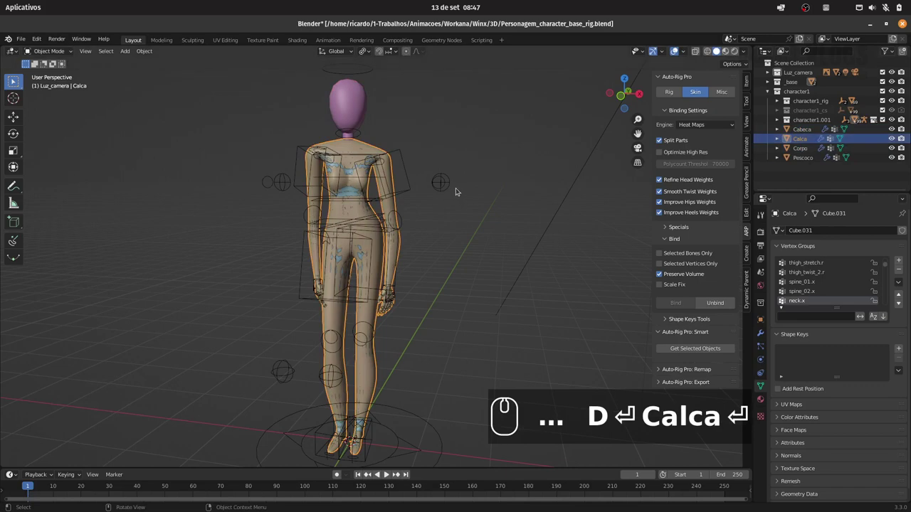
# Isolate Calca, delete its upper-body vertices so only the legs remain as pants, and check the result.
pyautogui.press('Tab')
pyautogui.press('/')
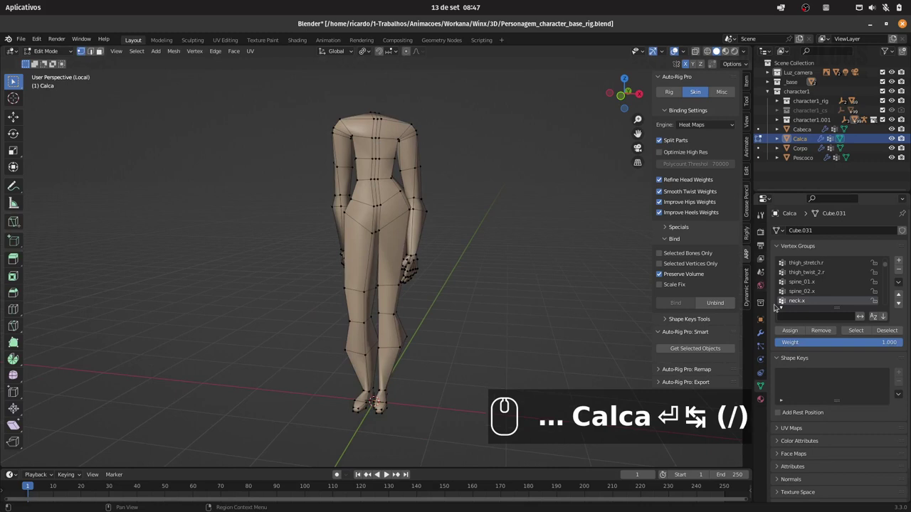
pyautogui.moveTo(767, 333); pyautogui.dragTo(852, 251)
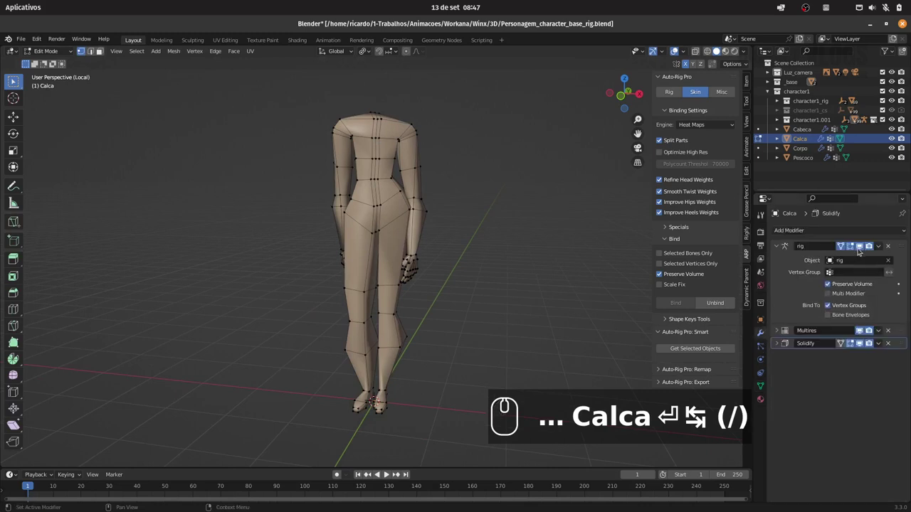
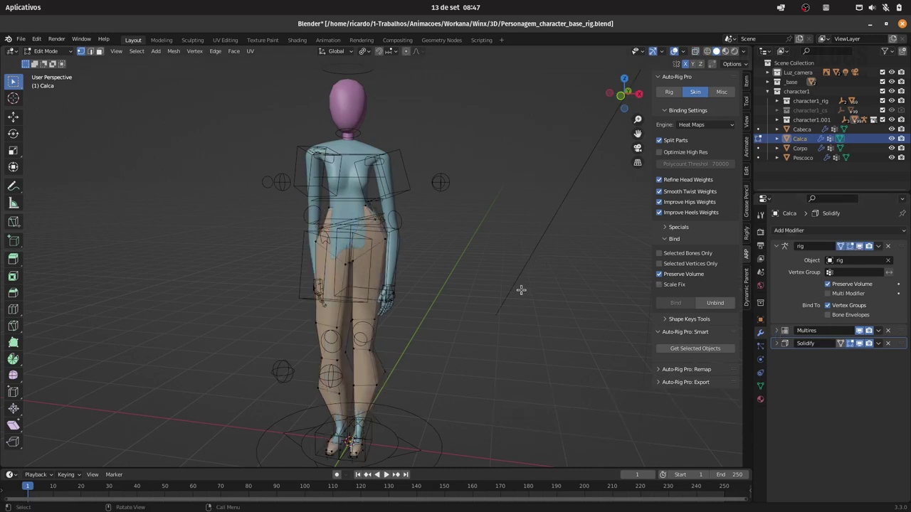
pyautogui.press('Tab')
pyautogui.moveTo(491, 272); pyautogui.dragTo(478, 284)
pyautogui.press('1')
pyautogui.moveTo(483, 289); pyautogui.dragTo(473, 269)
pyautogui.press('KP_Divide')
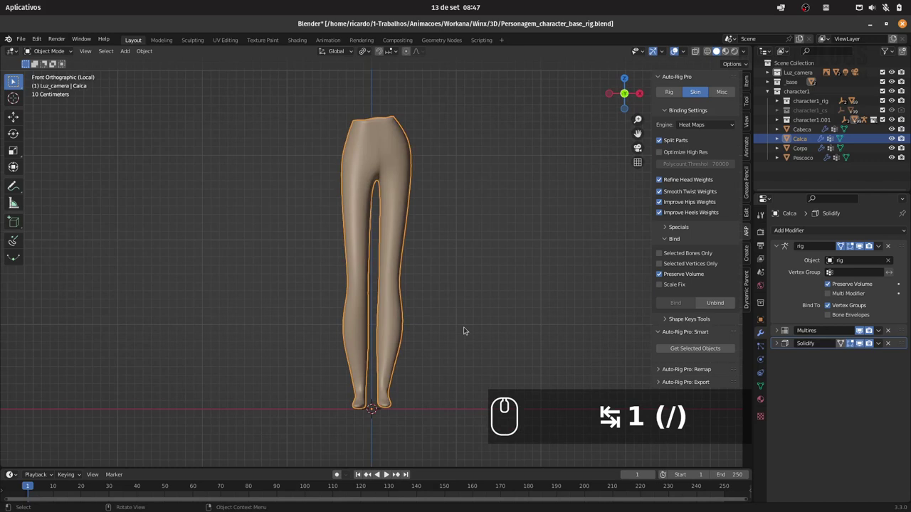
pyautogui.press('Tab')
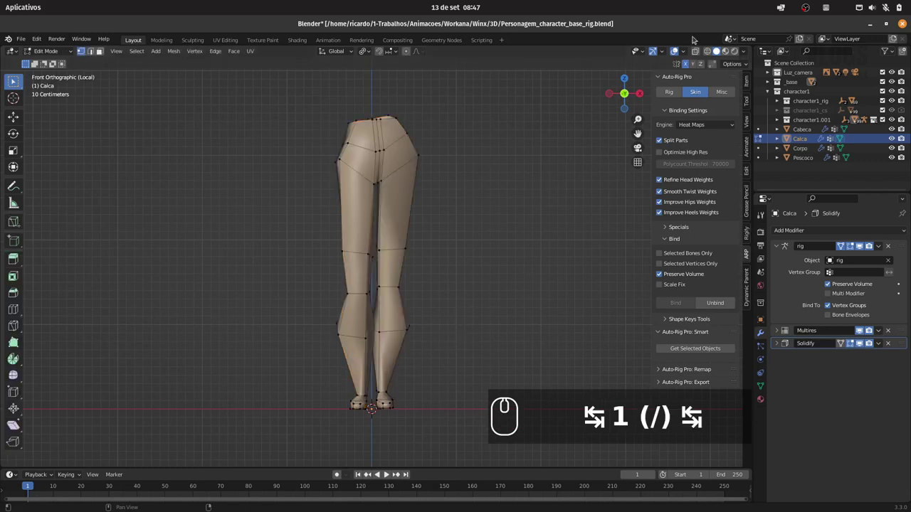
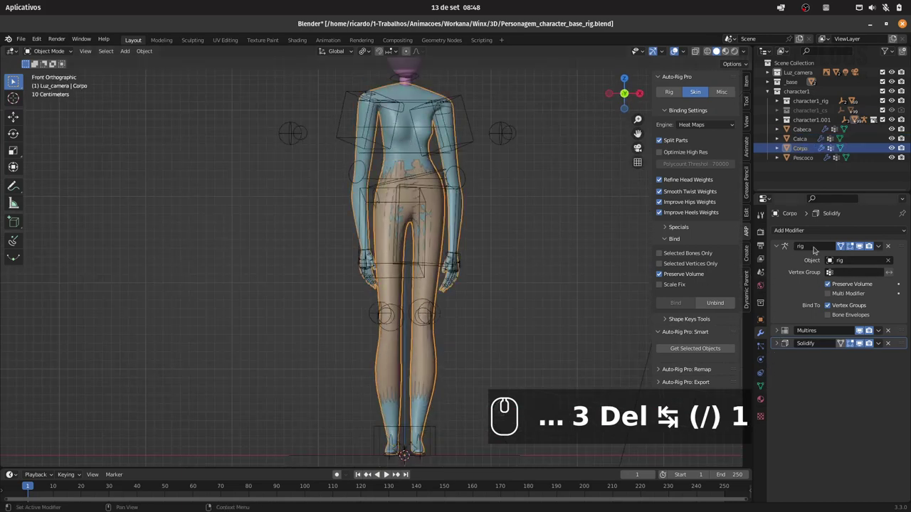
# Add a Mask modifier to Corpo and create a vertex group named Esconde_pernas.
pyautogui.moveTo(782, 247); pyautogui.dragTo(737, 347)
pyautogui.moveTo(739, 328); pyautogui.dragTo(845, 307)
pyautogui.moveTo(848, 309); pyautogui.dragTo(830, 310)
pyautogui.press('Escape')
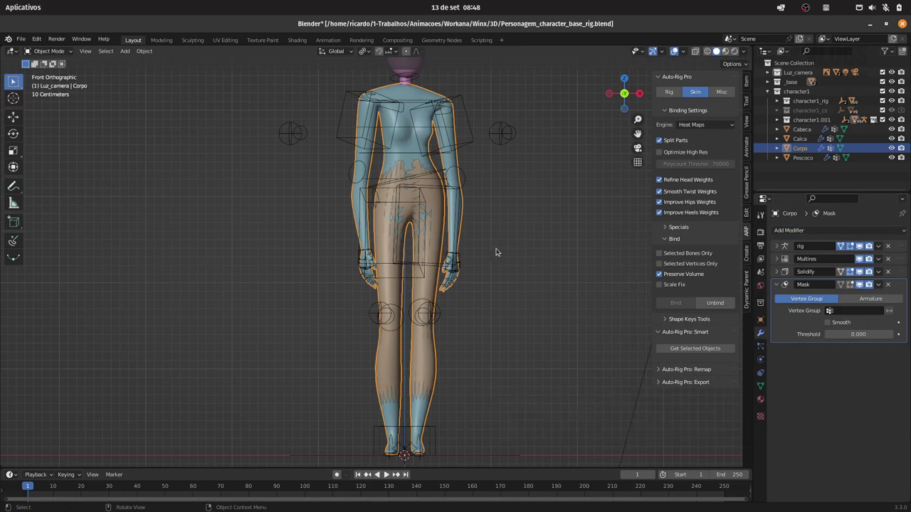
pyautogui.moveTo(763, 387); pyautogui.dragTo(879, 271)
pyautogui.moveTo(905, 260); pyautogui.dragTo(767, 282)
pyautogui.write('esconde_pernas')
pyautogui.press('Return')
# In local edit mode, assign Corpo's leg vertices to the Esconde_pernas group.
pyautogui.press('Tab')
pyautogui.press('/')
pyautogui.moveTo(764, 334); pyautogui.dragTo(800, 319)
pyautogui.click(865, 250)
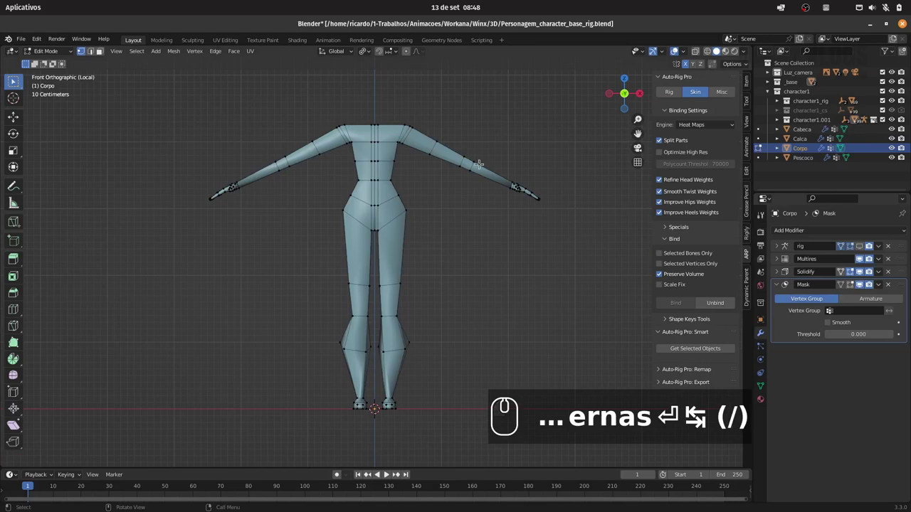
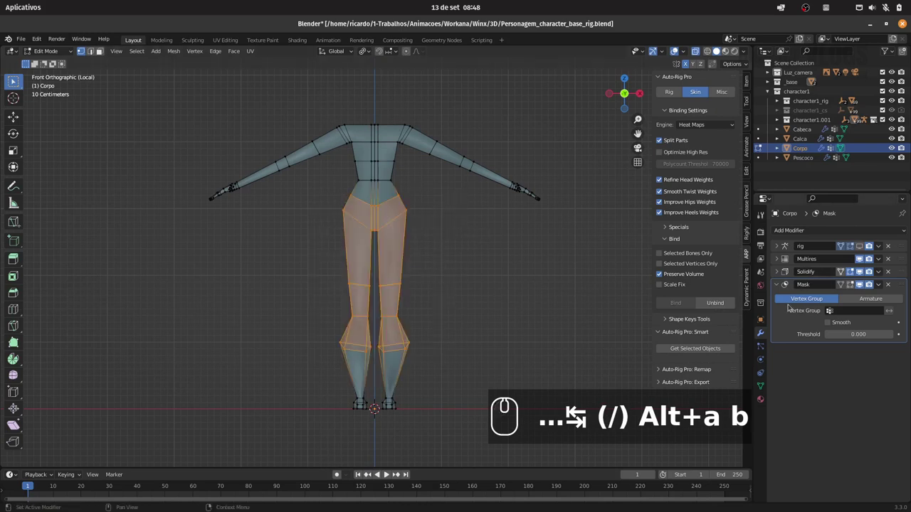
pyautogui.moveTo(764, 385); pyautogui.dragTo(816, 356)
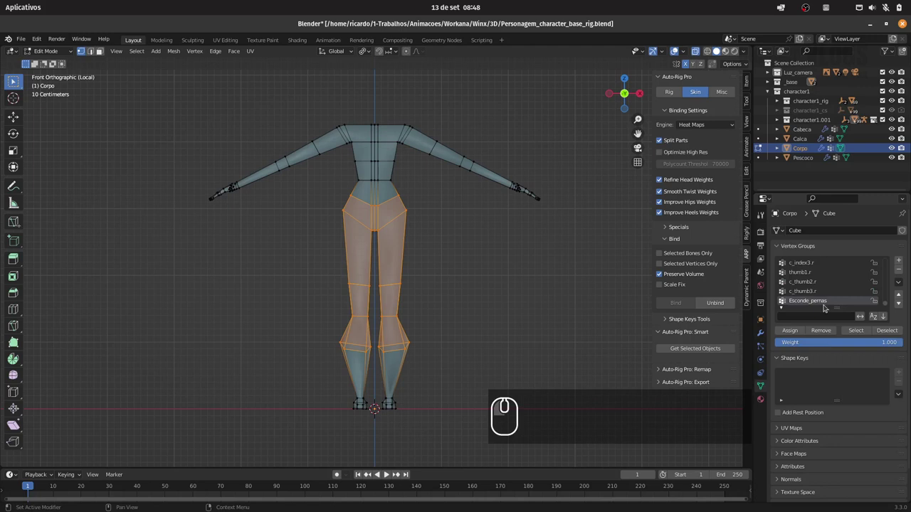
pyautogui.click(801, 332)
pyautogui.click(761, 331)
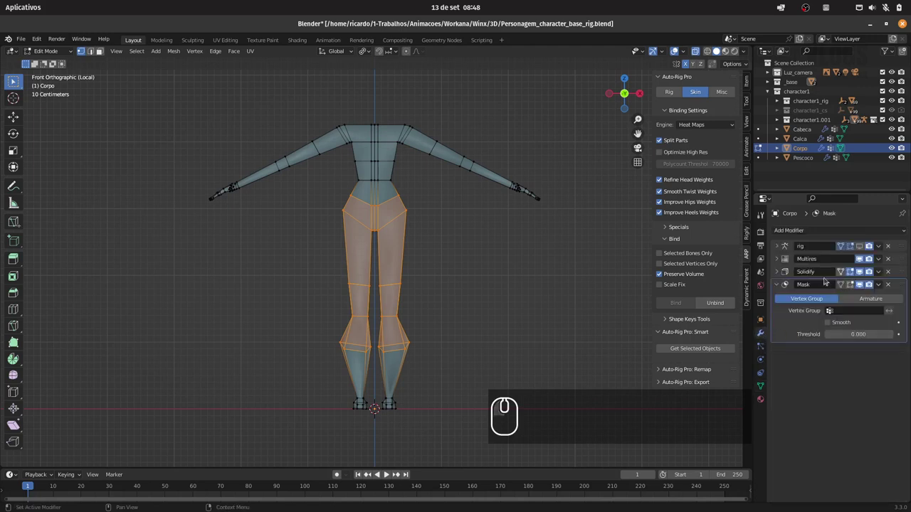
# Set the Mask to Esconde_pernas, invert it to hide the legs, and view the full character.
pyautogui.click(852, 306)
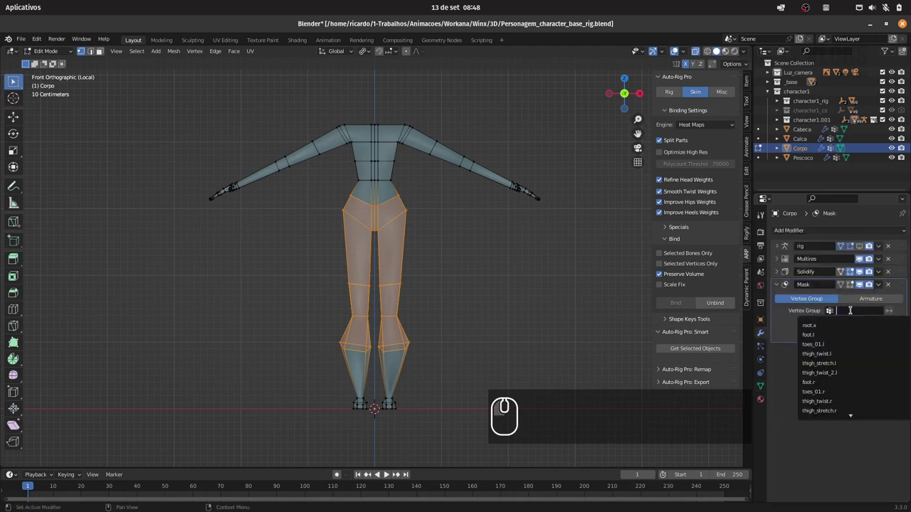
pyautogui.write('es')
pyautogui.press('Escape')
pyautogui.moveTo(841, 321); pyautogui.dragTo(878, 303)
pyautogui.click(893, 312)
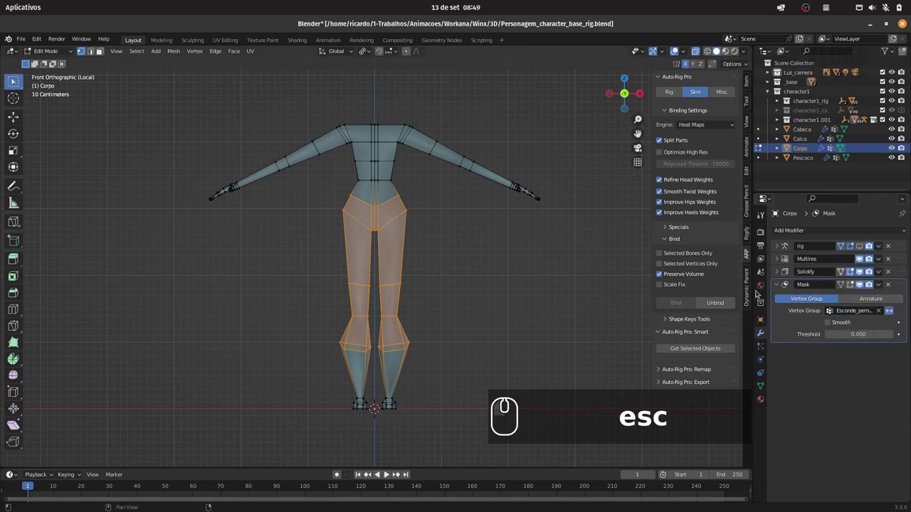
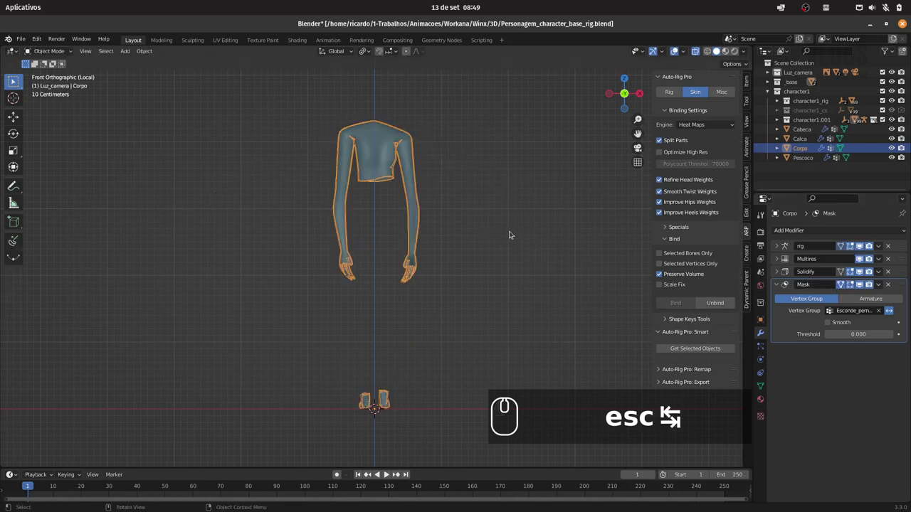
pyautogui.moveTo(694, 49); pyautogui.dragTo(476, 214)
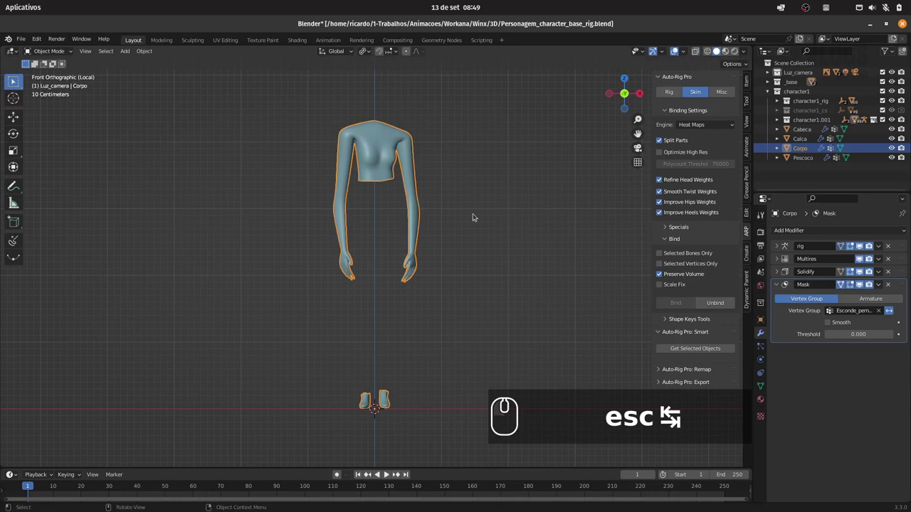
pyautogui.press('/')
pyautogui.moveTo(488, 206); pyautogui.dragTo(503, 211)
pyautogui.click(495, 210)
pyautogui.moveTo(497, 201); pyautogui.dragTo(389, 274)
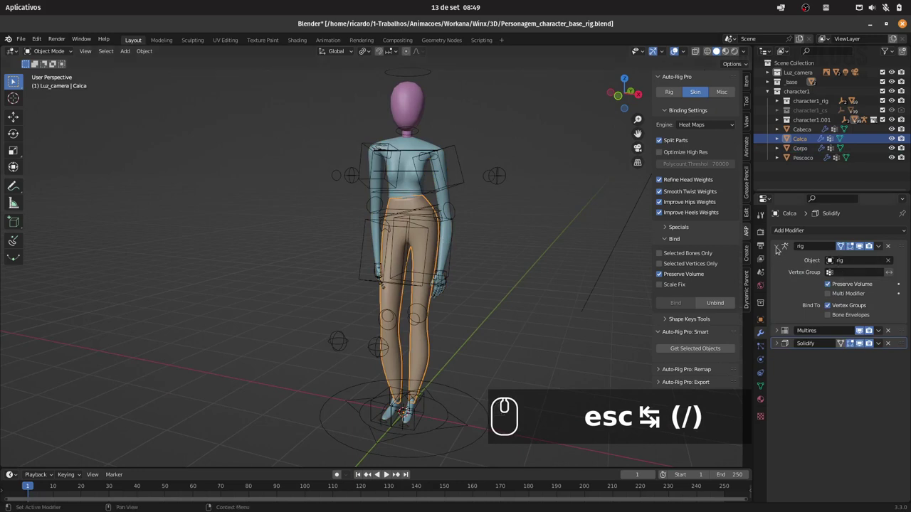
# Give Calca a second Solidify modifier 0.015 m thick with offset -1, then move to Shading.
pyautogui.click(389, 274)
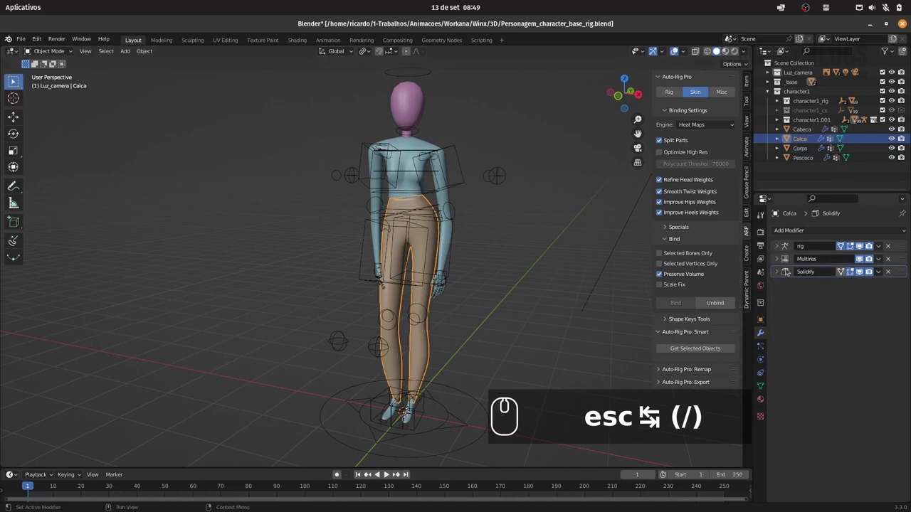
pyautogui.click(388, 274)
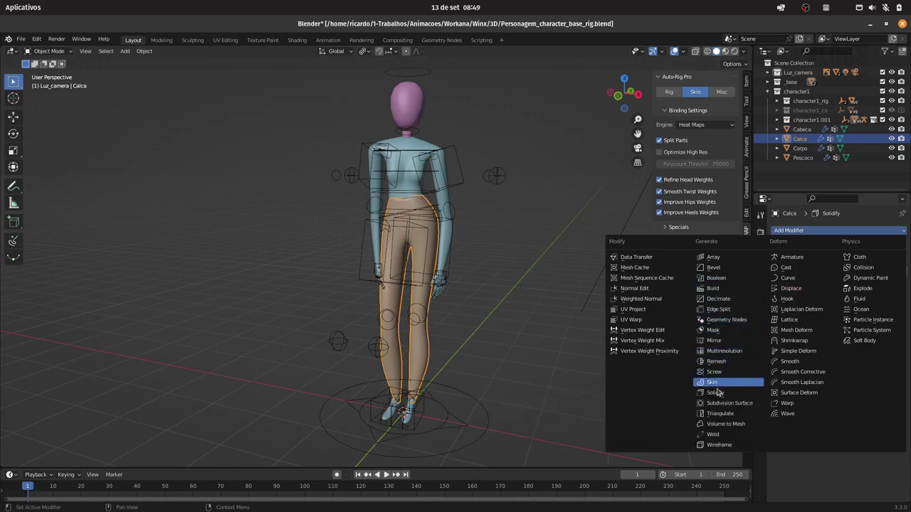
pyautogui.moveTo(721, 392); pyautogui.dragTo(839, 329)
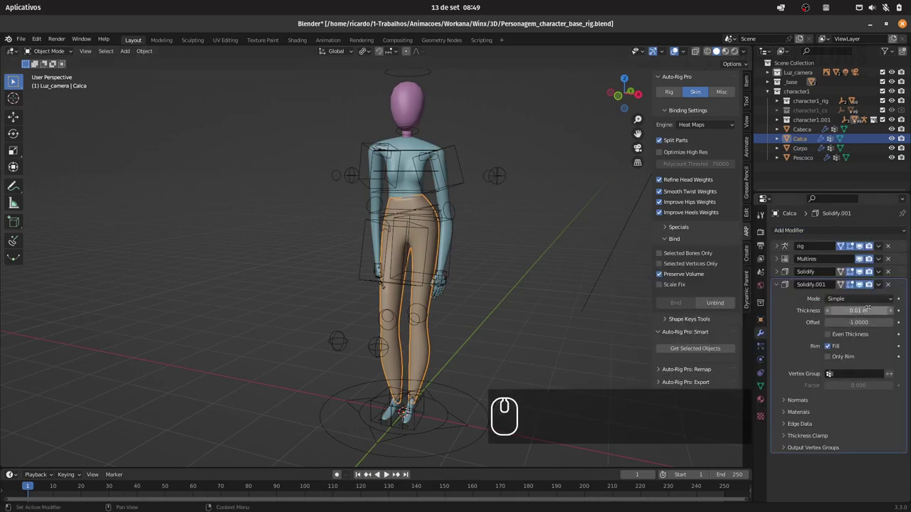
pyautogui.moveTo(389, 274); pyautogui.dragTo(504, 236)
pyautogui.moveTo(501, 218); pyautogui.dragTo(484, 175)
pyautogui.moveTo(303, 40); pyautogui.dragTo(516, 152)
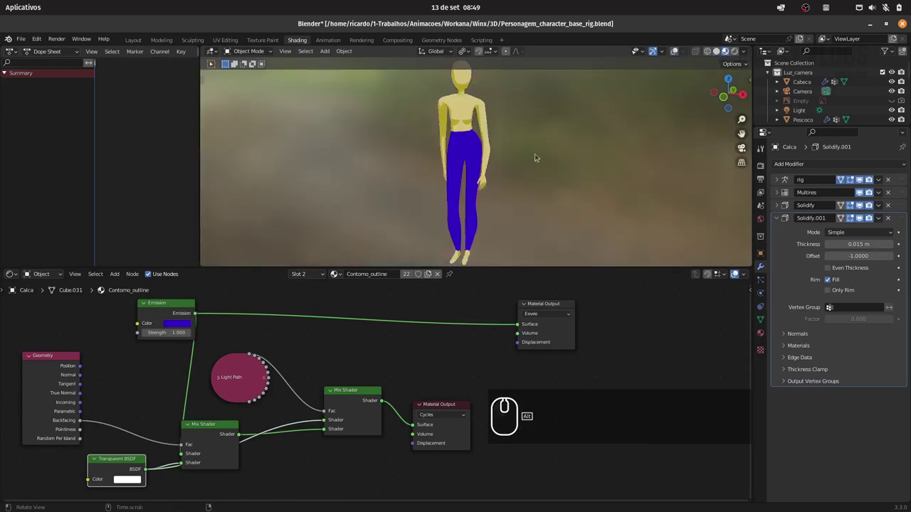
# Copy the toon shader node and remove the skin material from Calca's first slot.
pyautogui.moveTo(524, 153); pyautogui.dragTo(733, 55)
pyautogui.moveTo(737, 51); pyautogui.dragTo(350, 253)
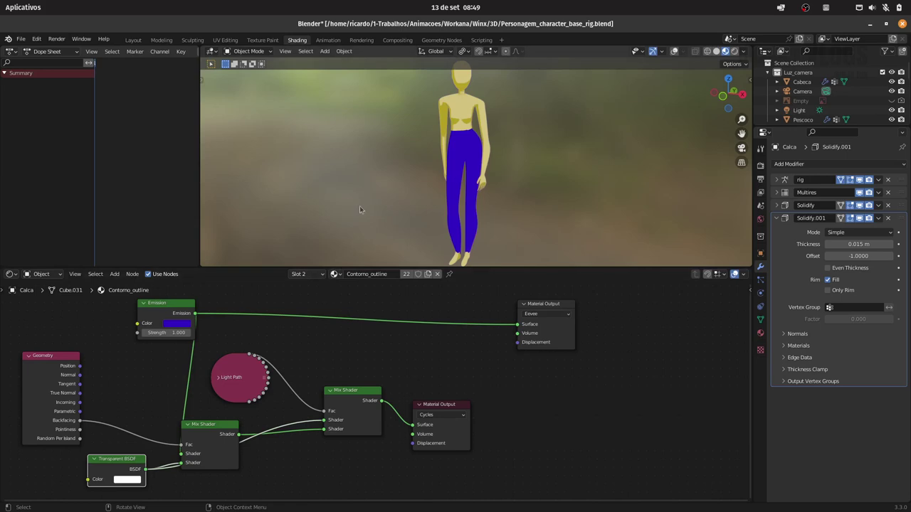
pyautogui.moveTo(178, 324); pyautogui.dragTo(212, 283)
pyautogui.click(207, 284)
pyautogui.press('ctrl+c')
pyautogui.press('Escape')
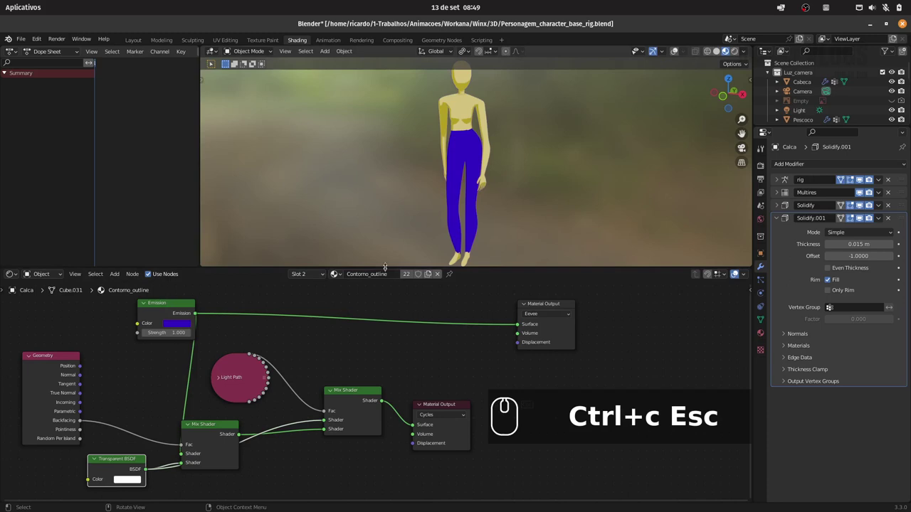
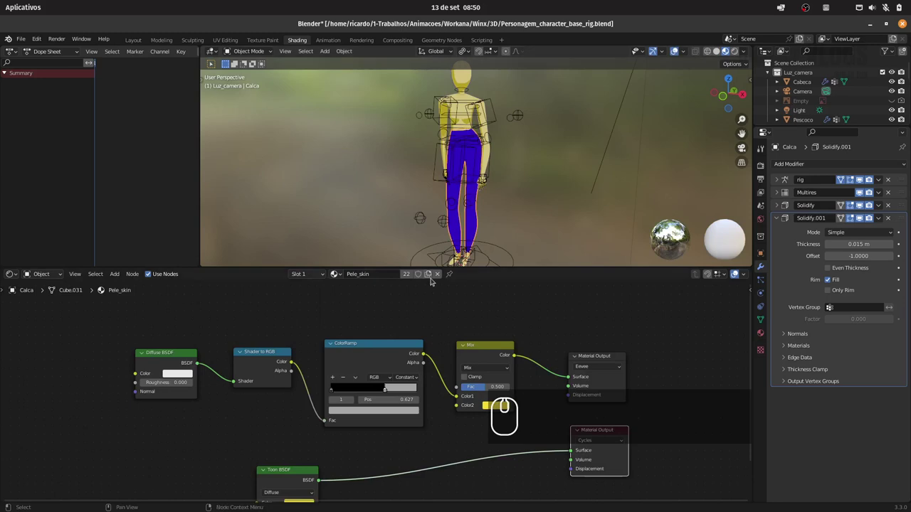
pyautogui.moveTo(441, 275); pyautogui.dragTo(349, 274)
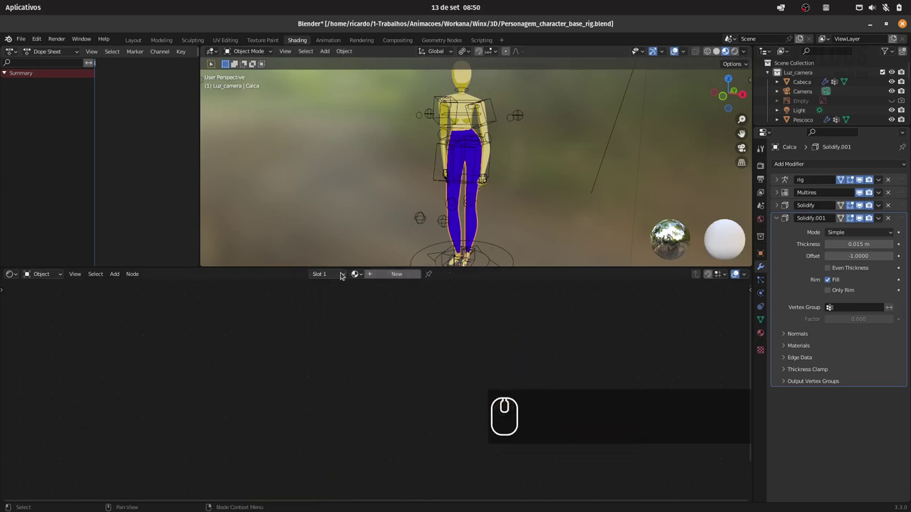
pyautogui.moveTo(346, 275); pyautogui.dragTo(384, 296)
pyautogui.moveTo(383, 302); pyautogui.dragTo(446, 116)
# Create a new material named Calca using a Toon BSDF shader.
pyautogui.click(483, 172)
pyautogui.click(483, 171)
pyautogui.write('calca')
pyautogui.press('Return')
pyautogui.click(483, 172)
pyautogui.press('Delete')
pyautogui.click(483, 171)
pyautogui.doubleClick(483, 172)
pyautogui.write('Calca')
pyautogui.press('t')
pyautogui.write('oon')
pyautogui.click(483, 171)
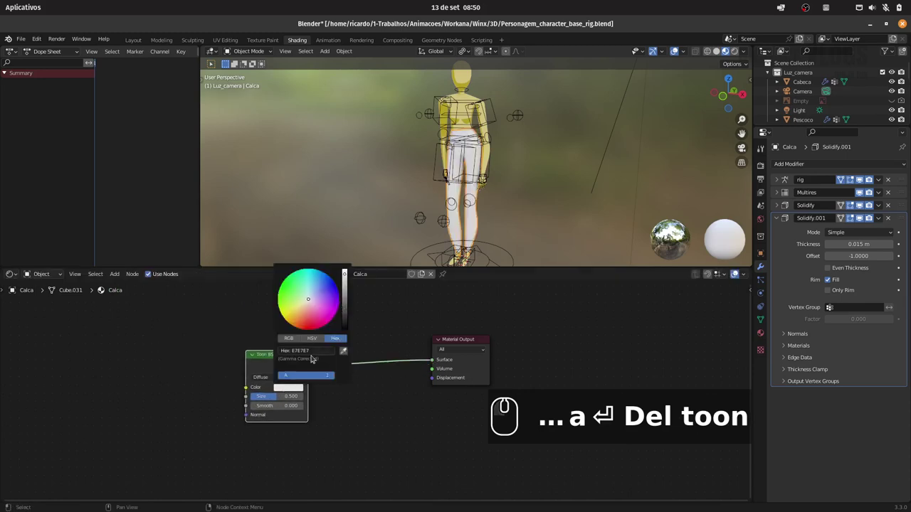
pyautogui.press('ctrl+v')
pyautogui.press('Return')
pyautogui.click(483, 171)
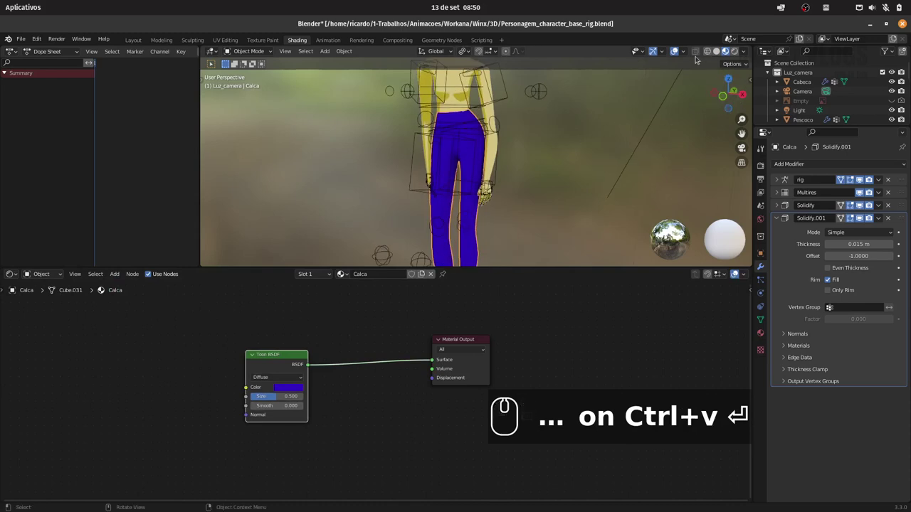
# Make the Calca toon material blue, save the file and return to the Layout workspace.
pyautogui.moveTo(737, 50); pyautogui.dragTo(572, 68)
pyautogui.click(665, 51)
pyautogui.moveTo(580, 133); pyautogui.dragTo(546, 156)
pyautogui.moveTo(536, 150); pyautogui.dragTo(526, 147)
pyautogui.moveTo(533, 148); pyautogui.dragTo(717, 54)
pyautogui.moveTo(710, 52); pyautogui.dragTo(562, 133)
pyautogui.press('ctrl+s')
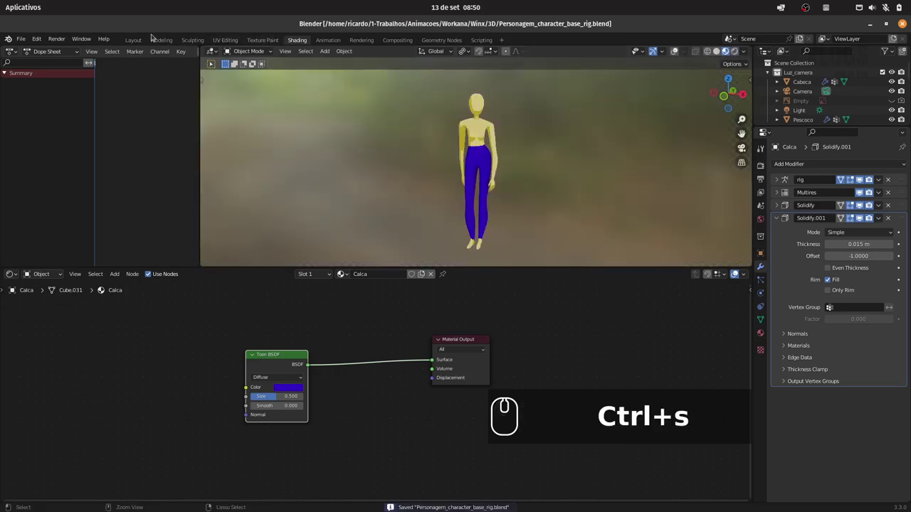
pyautogui.click(141, 38)
# Select the body object Corpo and duplicate it in place.
pyautogui.moveTo(466, 266); pyautogui.dragTo(492, 204)
pyautogui.press('1')
pyautogui.moveTo(490, 201); pyautogui.dragTo(499, 171)
pyautogui.moveTo(517, 160); pyautogui.dragTo(477, 187)
pyautogui.click(462, 212)
pyautogui.moveTo(477, 202); pyautogui.dragTo(457, 207)
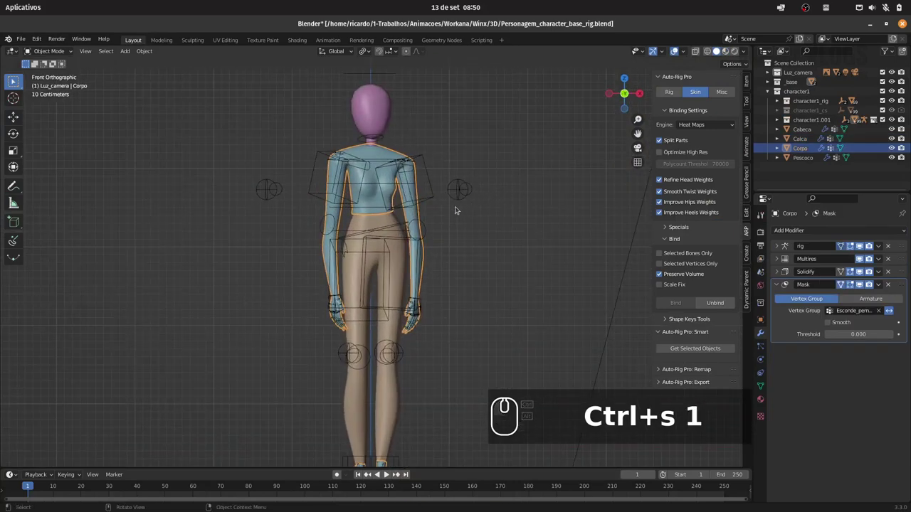
pyautogui.moveTo(403, 258); pyautogui.dragTo(413, 290)
pyautogui.click(413, 290)
pyautogui.press('shift+d')
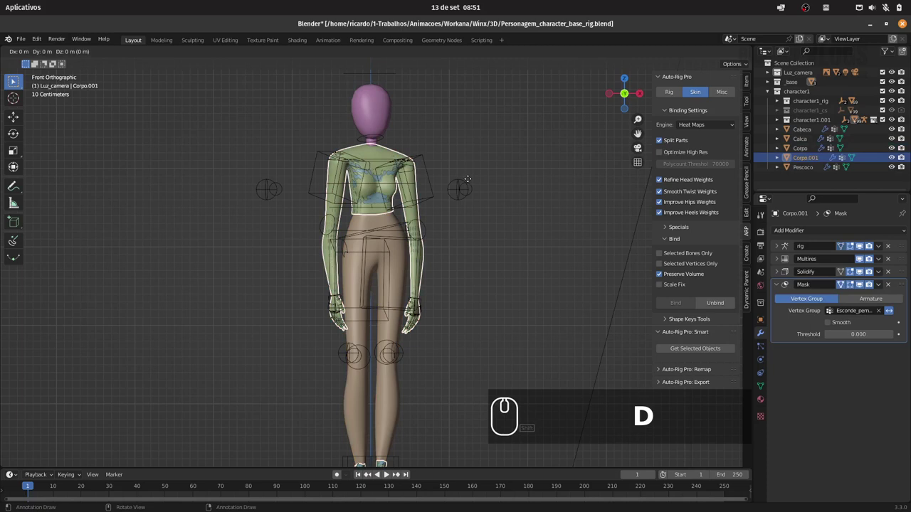
pyautogui.press('Return')
# Rename the copy Blusa, isolate it in edit mode and remove its Mask modifier.
pyautogui.click(414, 289)
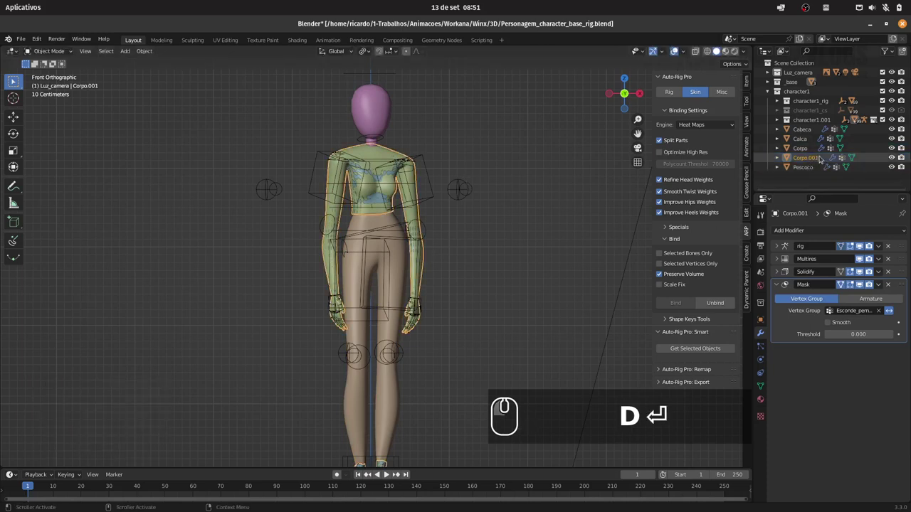
pyautogui.moveTo(818, 154); pyautogui.dragTo(825, 147)
pyautogui.write('blusa')
pyautogui.press('Return')
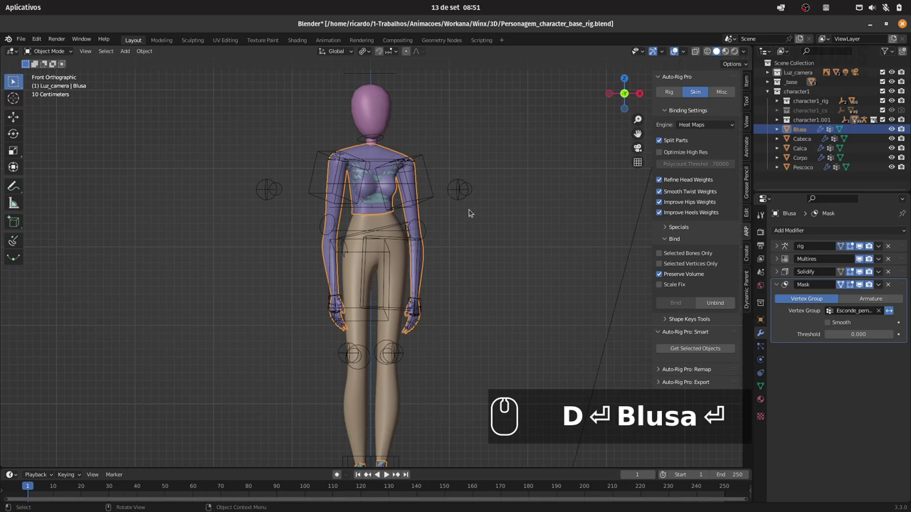
pyautogui.press('/')
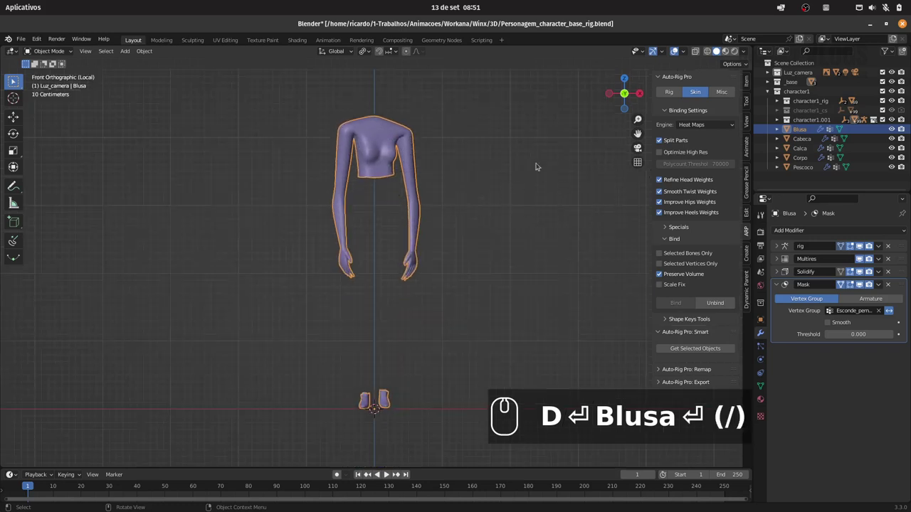
pyautogui.press('Tab')
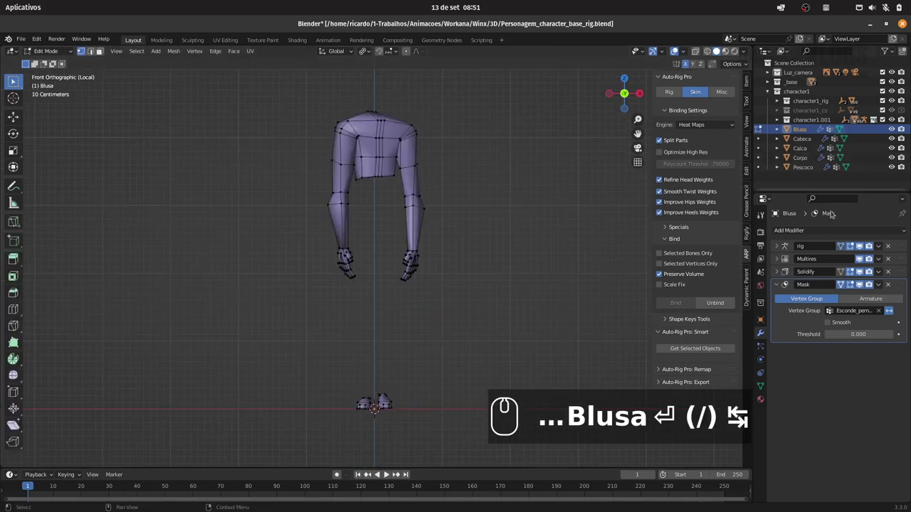
pyautogui.moveTo(855, 248); pyautogui.dragTo(795, 284)
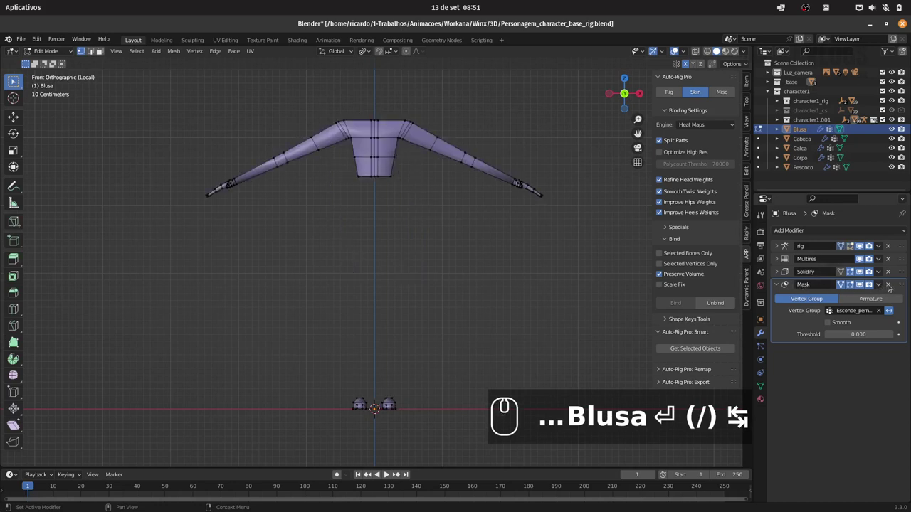
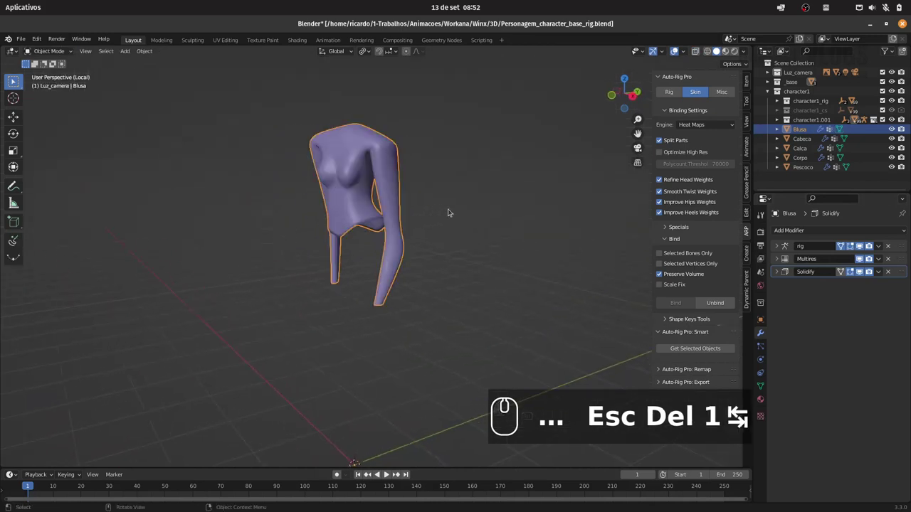
# Leave local view to show the whole character and orbit around the Blusa top.
pyautogui.moveTo(472, 204); pyautogui.dragTo(477, 202)
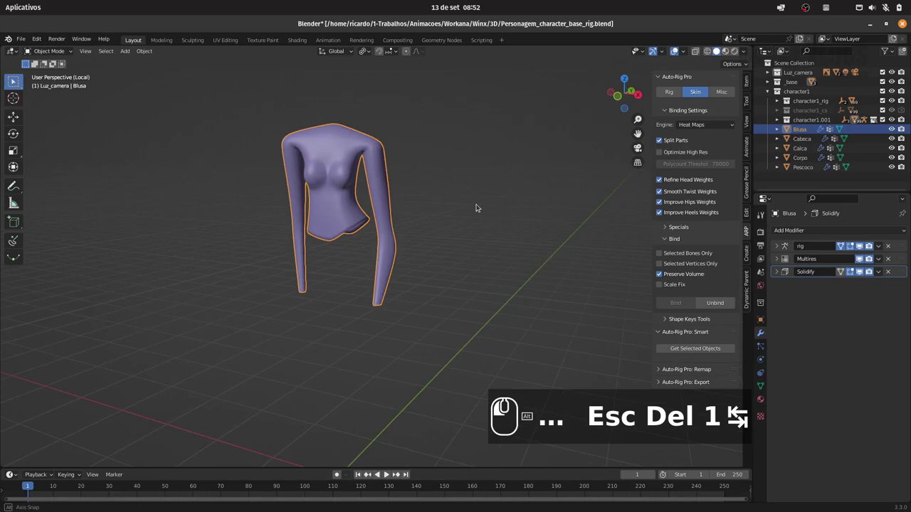
pyautogui.click(461, 215)
pyautogui.press('KP_Divide')
pyautogui.moveTo(462, 179); pyautogui.dragTo(429, 196)
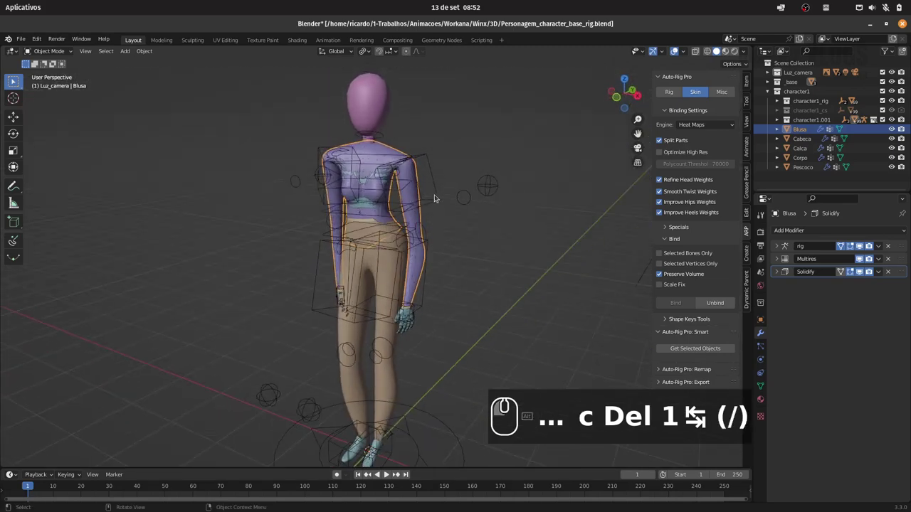
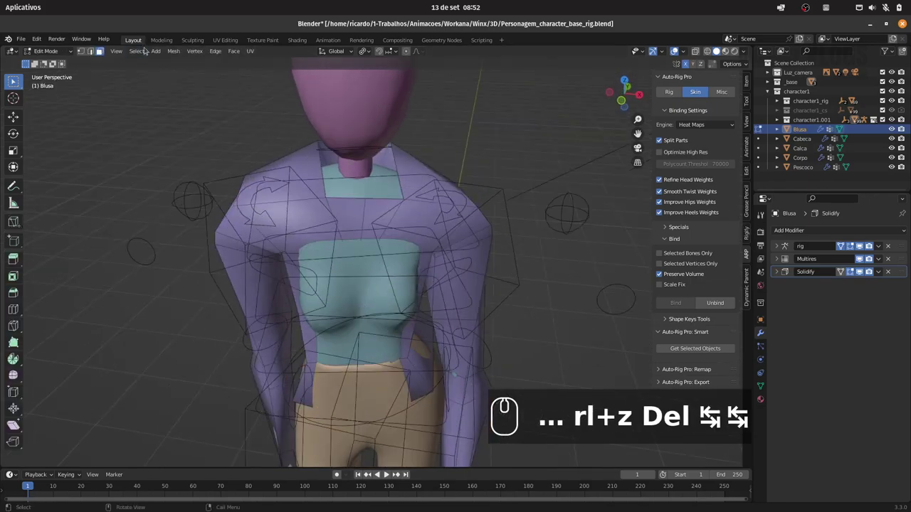
# Adjust faces around the Blusa neckline, undo unwanted edits, and toggle overlays to check the shape.
pyautogui.click(385, 268)
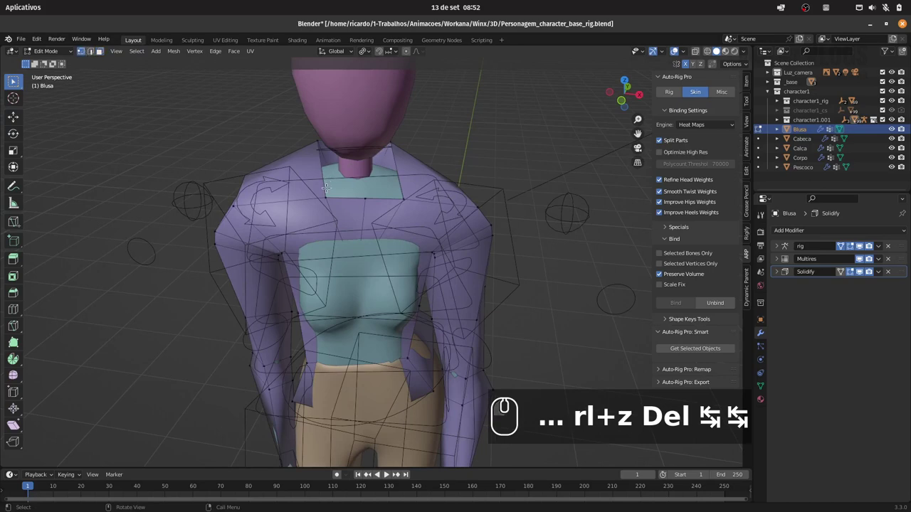
pyautogui.click(386, 268)
pyautogui.click(385, 268)
pyautogui.press('ctrl+z')
pyautogui.press('ctrl+z')
pyautogui.press('ctrl+z')
pyautogui.press('ctrl+z')
pyautogui.press('ctrl+z')
pyautogui.press('ctrl+z')
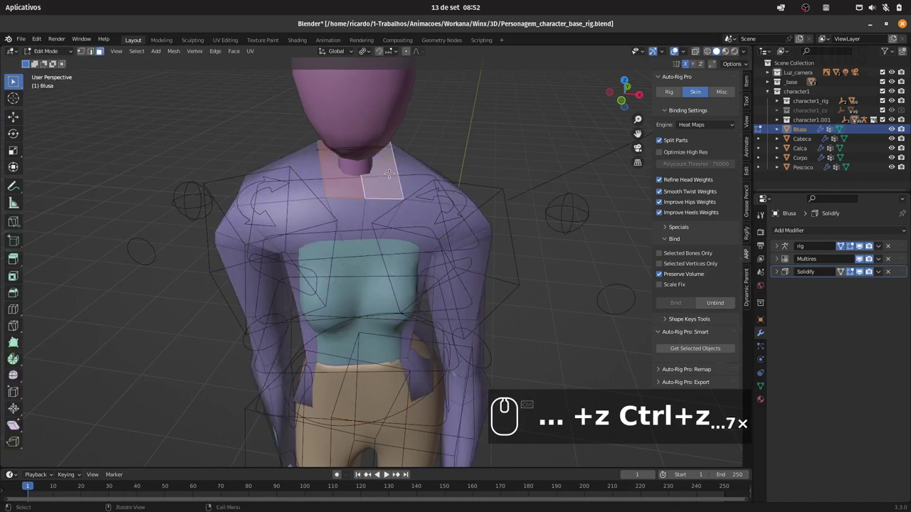
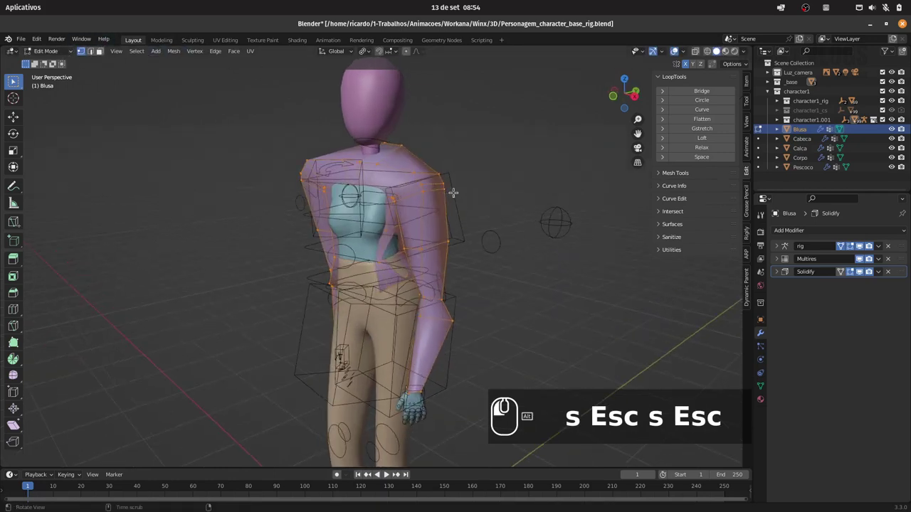
pyautogui.click(678, 52)
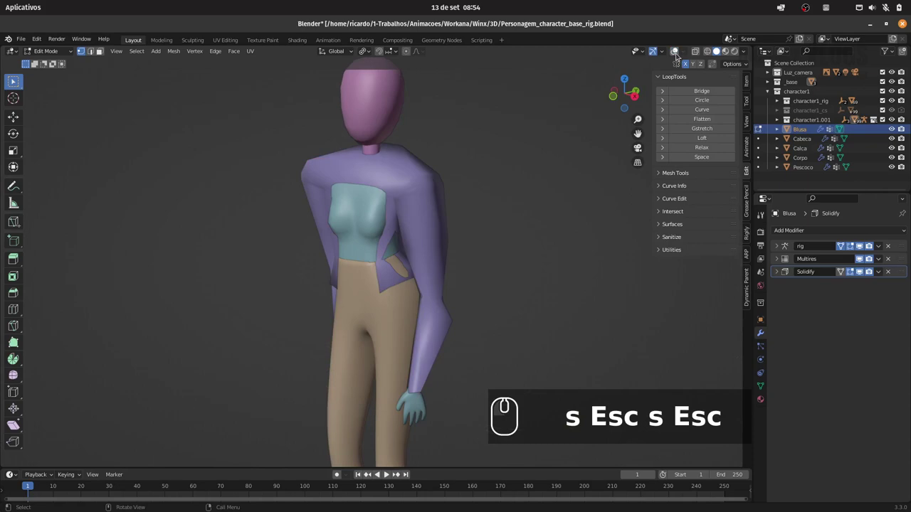
pyautogui.click(679, 53)
# Leave the blouse edit and select the body Corpo in a front view.
pyautogui.press('Tab')
pyautogui.moveTo(501, 195); pyautogui.dragTo(548, 189)
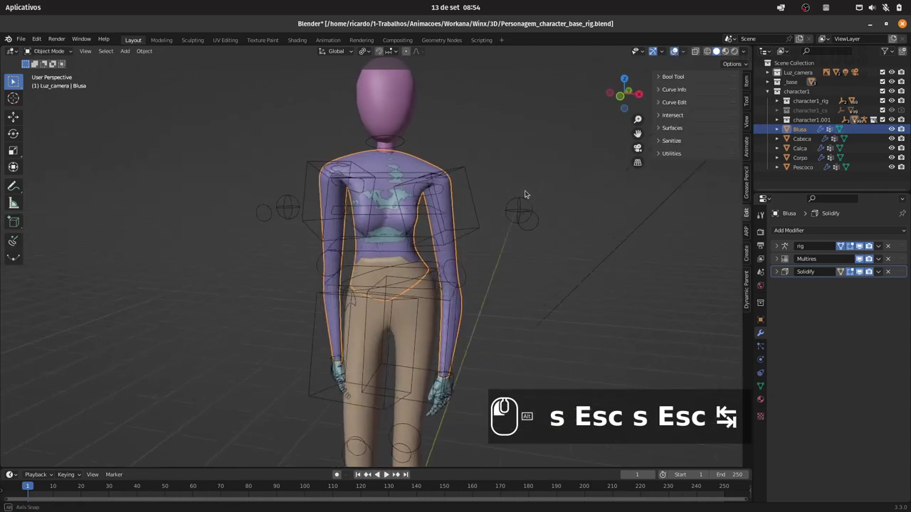
pyautogui.moveTo(503, 284); pyautogui.dragTo(670, 356)
pyautogui.moveTo(780, 286); pyautogui.dragTo(714, 238)
pyautogui.moveTo(763, 383); pyautogui.dragTo(891, 275)
pyautogui.moveTo(902, 261); pyautogui.dragTo(819, 301)
pyautogui.moveTo(820, 302); pyautogui.dragTo(806, 278)
# Create the vertex group Esconde_tronco_bracos on Corpo.
pyautogui.write('s')
pyautogui.press('Escape')
pyautogui.write('⭾ escond')
pyautogui.write('_bracos')
pyautogui.press('BackSpace')
pyautogui.press('BackSpace')
pyautogui.press('Tab')
pyautogui.press('BackSpace')
pyautogui.write('tronco_bracos')
pyautogui.press('Return')
# Add a second Mask modifier to Corpo and name the two masks Pernas and Bracos.
pyautogui.moveTo(763, 334); pyautogui.dragTo(832, 236)
pyautogui.press('Return')
pyautogui.moveTo(821, 228); pyautogui.dragTo(735, 372)
pyautogui.moveTo(734, 329); pyautogui.dragTo(804, 281)
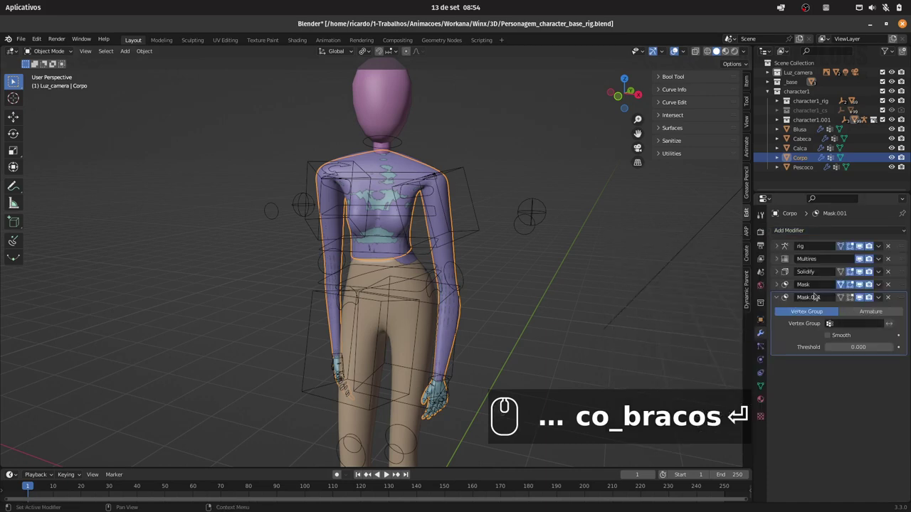
pyautogui.moveTo(820, 295); pyautogui.dragTo(797, 273)
pyautogui.write('racos')
pyautogui.press('Return')
pyautogui.moveTo(820, 279); pyautogui.dragTo(792, 255)
pyautogui.write('ernas')
pyautogui.press('Return')
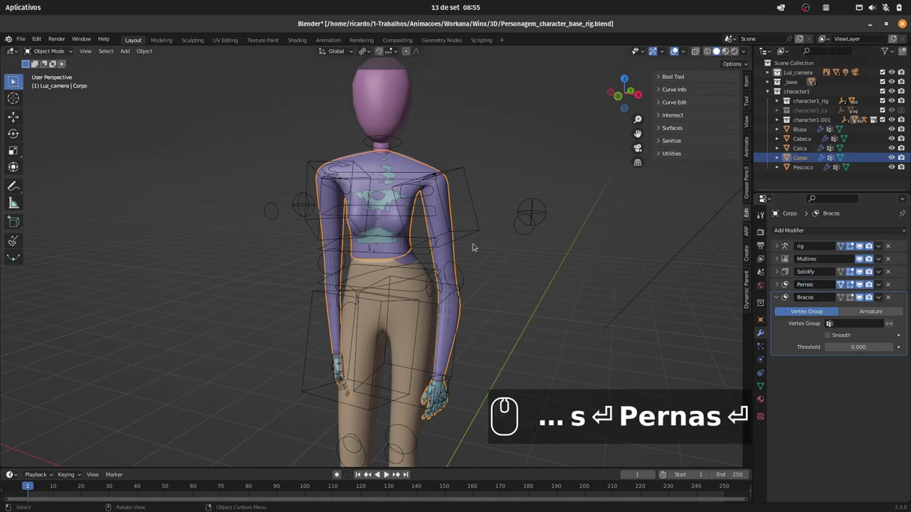
# Isolate Corpo and assign its torso and arm faces to Esconde_tronco_bracos in Edit Mode.
pyautogui.press('KP_Divide')
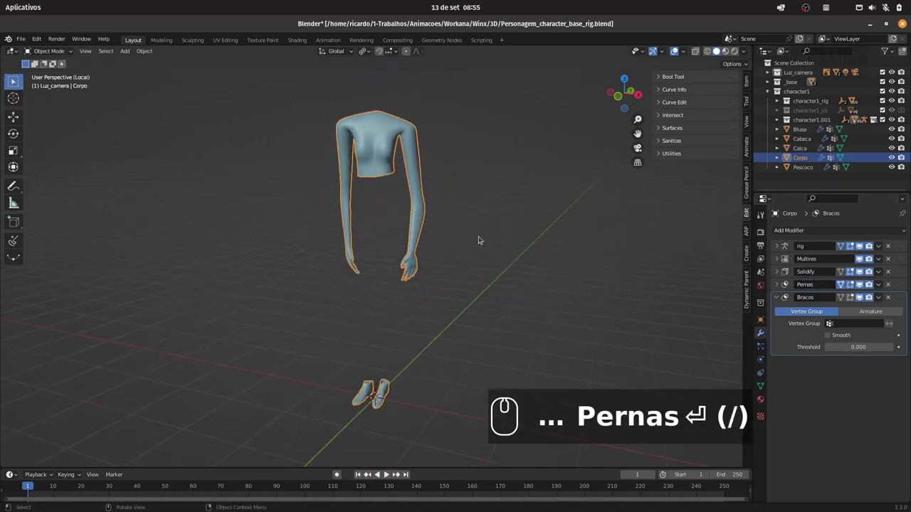
pyautogui.press('1')
pyautogui.moveTo(489, 191); pyautogui.dragTo(491, 221)
pyautogui.press('Tab')
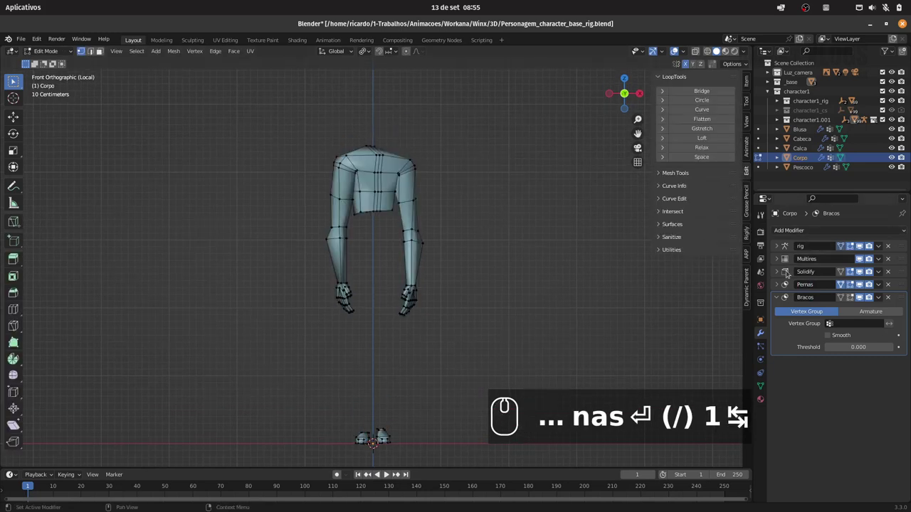
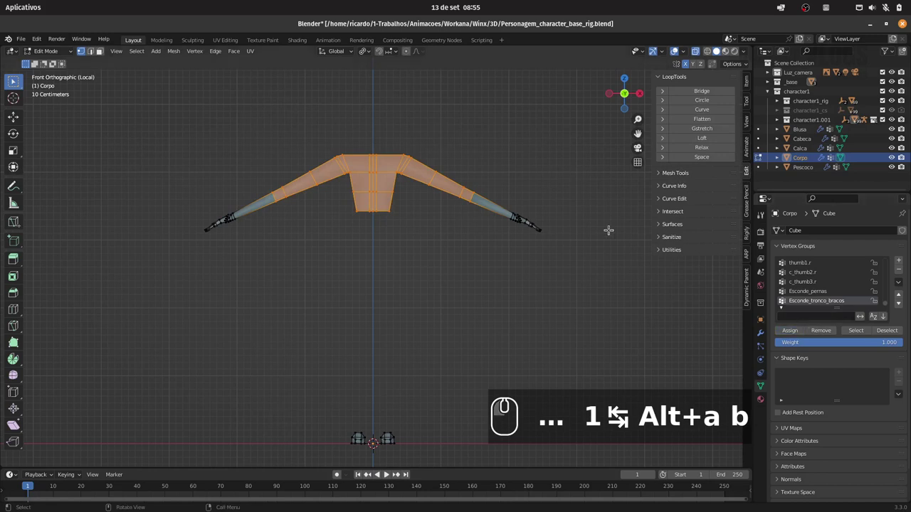
pyautogui.press('Tab')
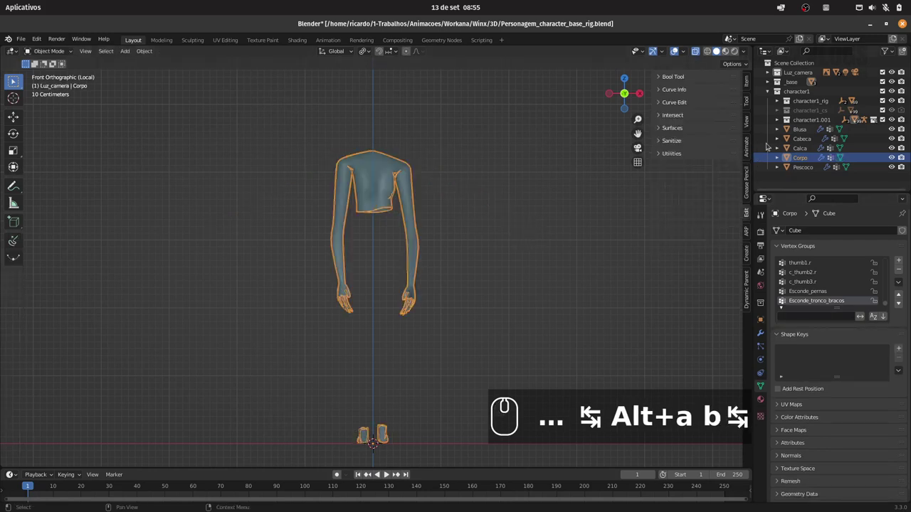
# Point the Bracos mask at Esconde_tronco_bracos and invert it so only hands remain.
pyautogui.moveTo(696, 52); pyautogui.dragTo(779, 271)
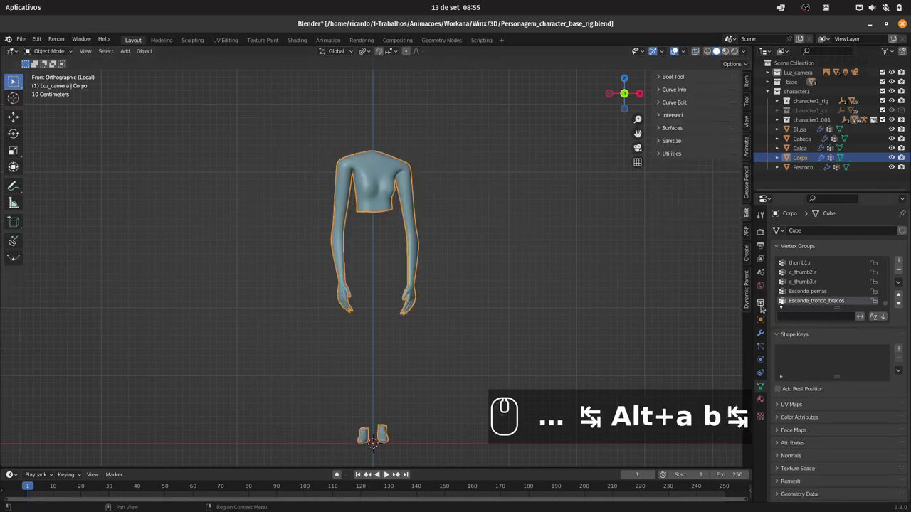
pyautogui.moveTo(762, 326); pyautogui.dragTo(845, 318)
pyautogui.press('e')
pyautogui.press('s')
pyautogui.click(849, 350)
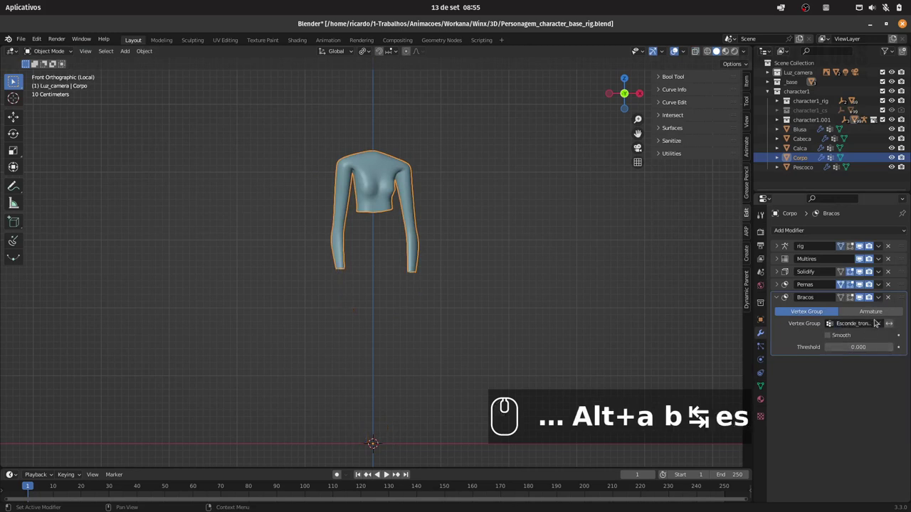
pyautogui.moveTo(893, 323); pyautogui.dragTo(477, 228)
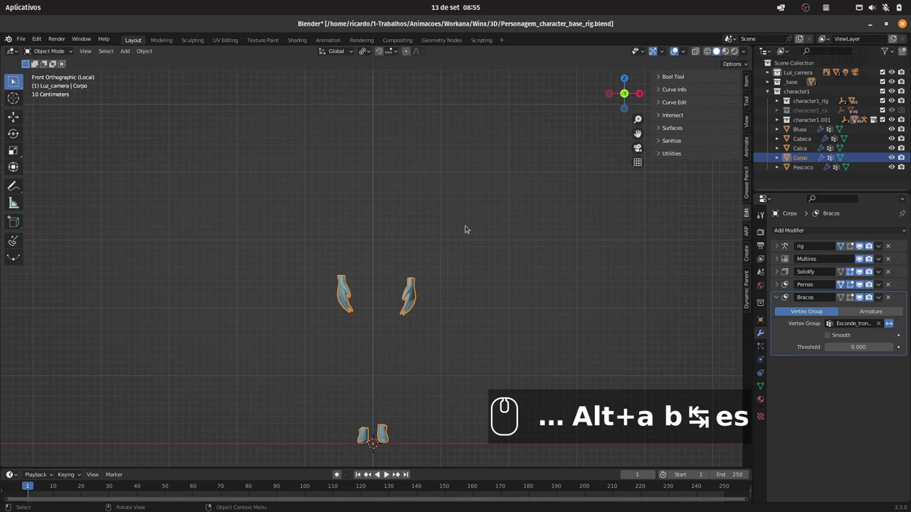
# Bring back the full scene and enter Edit Mode on Blusa, viewing its hem.
pyautogui.press('/')
pyautogui.moveTo(485, 223); pyautogui.dragTo(487, 233)
pyautogui.moveTo(447, 219); pyautogui.dragTo(493, 215)
pyautogui.write('+a b ⇆ es (/)')
pyautogui.moveTo(429, 202); pyautogui.dragTo(415, 188)
pyautogui.moveTo(423, 190); pyautogui.dragTo(510, 190)
pyautogui.moveTo(469, 197); pyautogui.dragTo(400, 227)
pyautogui.write('+a b ⇆ es (/)')
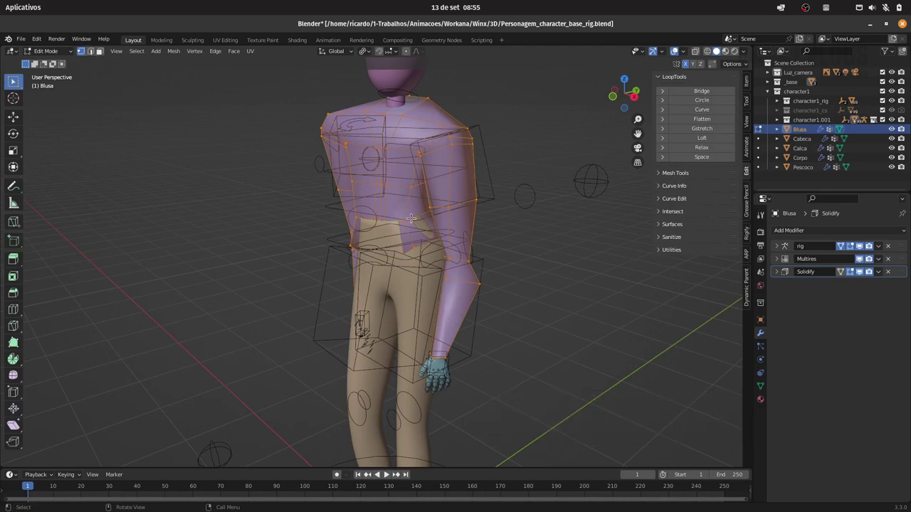
pyautogui.moveTo(400, 226); pyautogui.dragTo(407, 232)
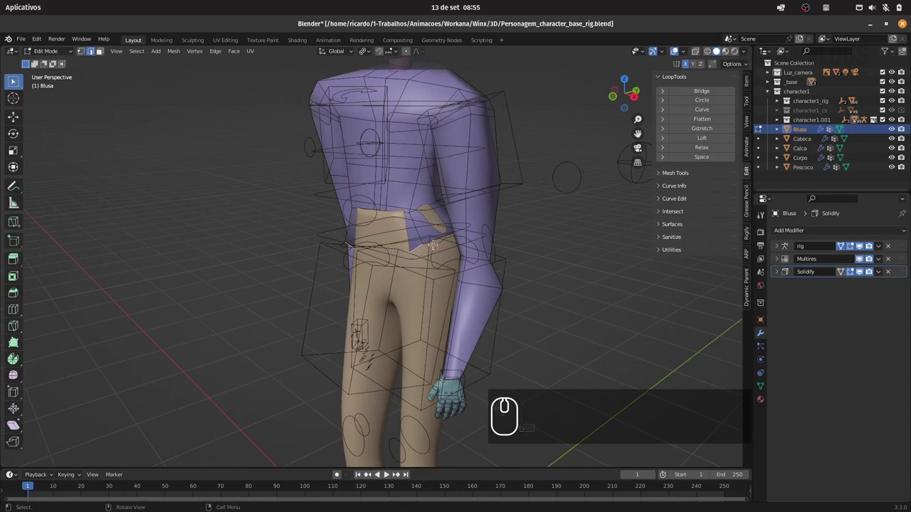
pyautogui.click(406, 232)
pyautogui.moveTo(406, 232); pyautogui.dragTo(393, 223)
# Move and scale the blouse waist vertices with proportional editing falloff.
pyautogui.press('g')
pyautogui.press('y')
pyautogui.press('Escape')
pyautogui.click(395, 237)
pyautogui.press('g')
pyautogui.press('y')
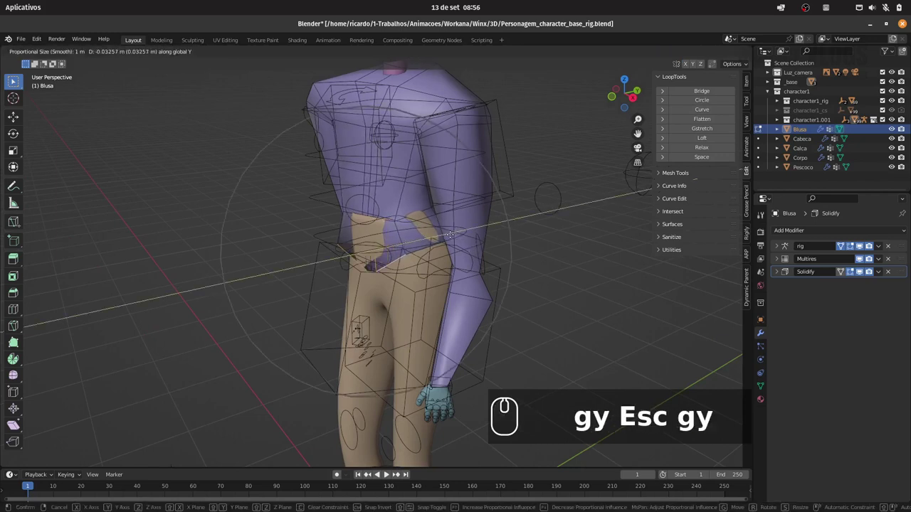
pyautogui.click(379, 225)
pyautogui.click(379, 225)
pyautogui.click(380, 226)
pyautogui.doubleClick(380, 226)
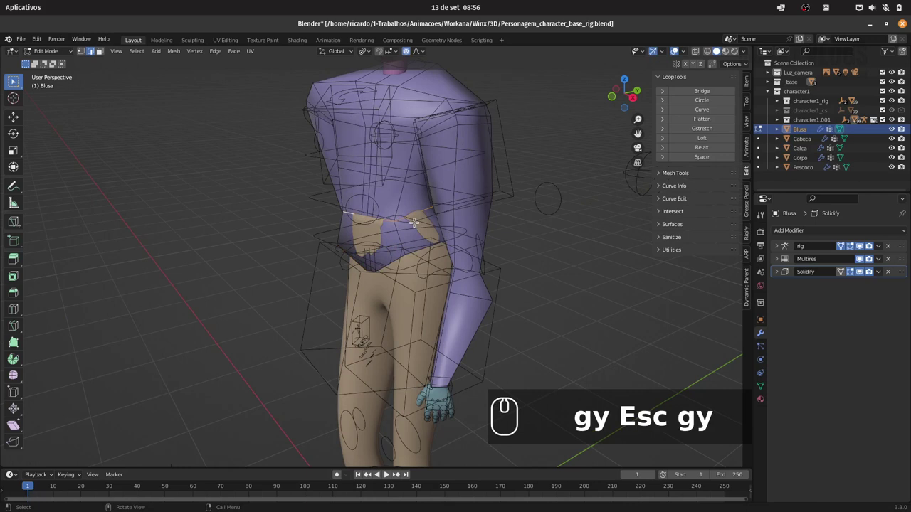
pyautogui.press('s')
pyautogui.press('Page_Down')
pyautogui.press('Page_Down')
pyautogui.press('Page_Down')
pyautogui.press('Page_Down')
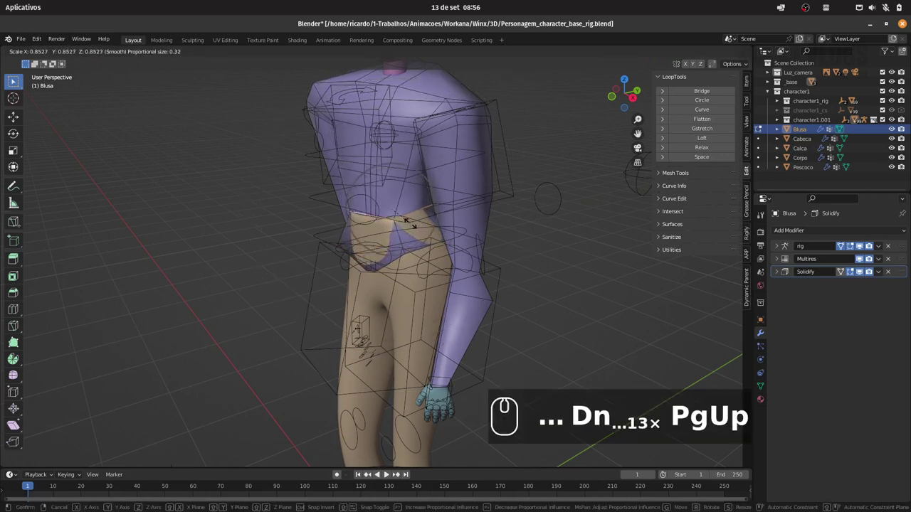
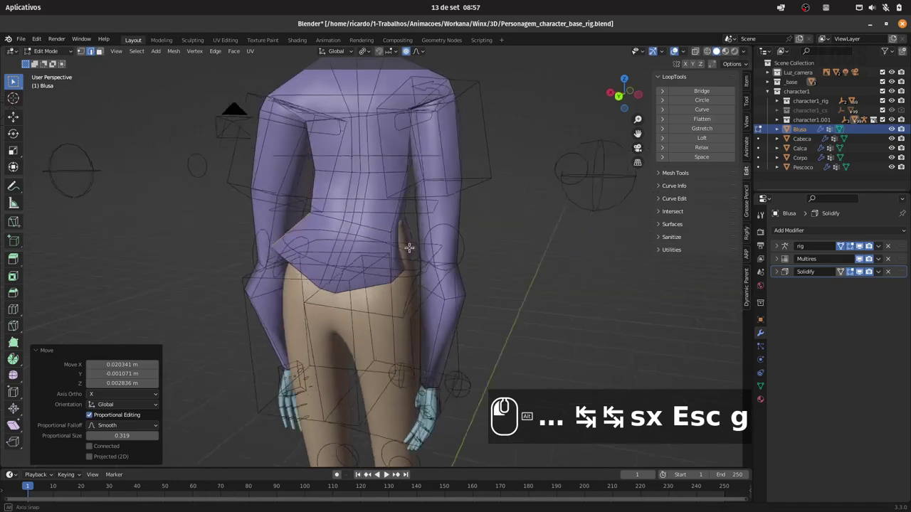
# Select the back hem vertices and shift them along X.
pyautogui.click(303, 300)
pyautogui.click(303, 299)
pyautogui.click(304, 300)
pyautogui.click(303, 302)
pyautogui.doubleClick(303, 303)
pyautogui.click(303, 302)
pyautogui.press('g')
pyautogui.press('x')
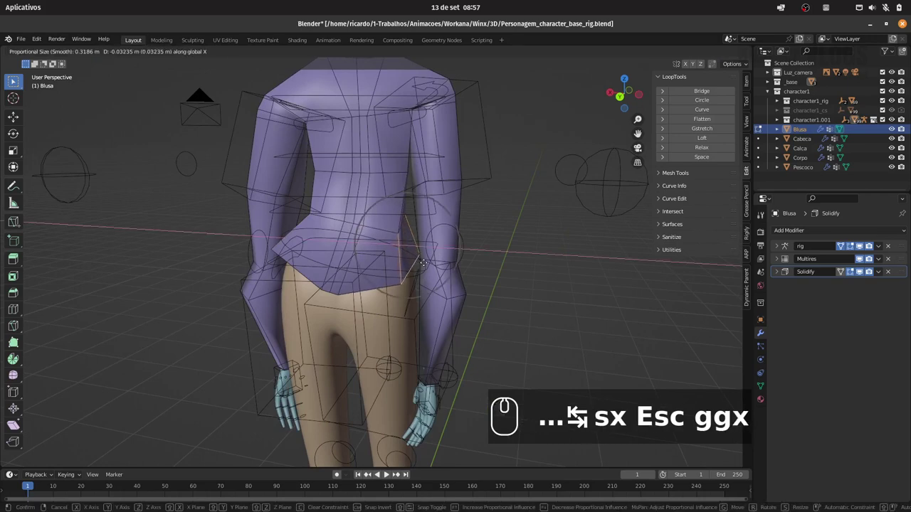
pyautogui.click(292, 273)
# Pull the hem outward over the hips, return to Object Mode and frame the whole character.
pyautogui.press('Tab')
pyautogui.moveTo(303, 303); pyautogui.dragTo(394, 298)
pyautogui.moveTo(423, 246); pyautogui.dragTo(442, 245)
pyautogui.moveTo(423, 242); pyautogui.dragTo(458, 240)
pyautogui.moveTo(472, 246); pyautogui.dragTo(463, 246)
pyautogui.moveTo(450, 243); pyautogui.dragTo(443, 237)
pyautogui.moveTo(438, 243); pyautogui.dragTo(446, 238)
pyautogui.click(447, 235)
pyautogui.press('alt+a')
pyautogui.moveTo(480, 215); pyautogui.dragTo(533, 202)
pyautogui.moveTo(532, 172); pyautogui.dragTo(560, 258)
pyautogui.moveTo(445, 252); pyautogui.dragTo(468, 248)
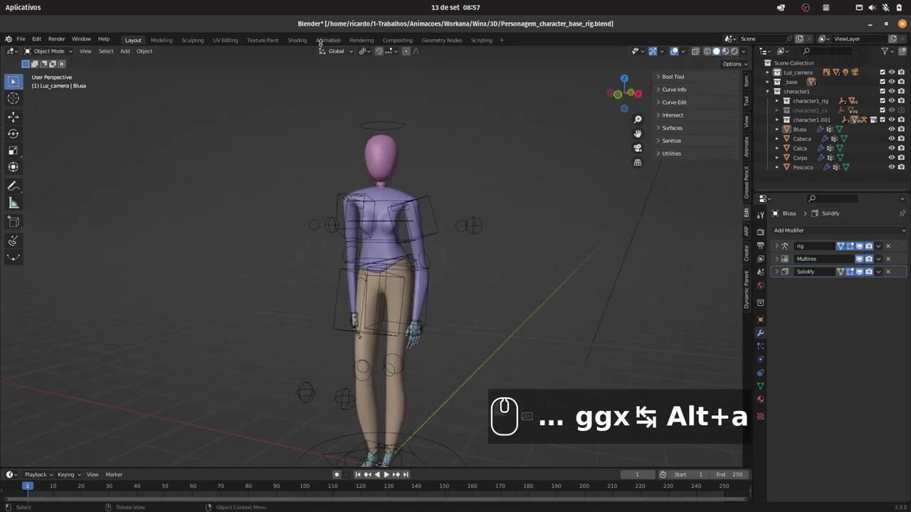
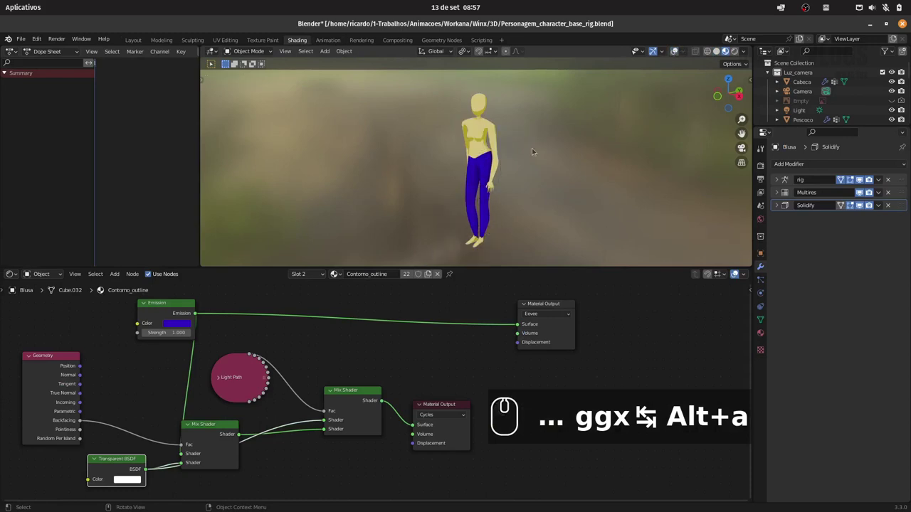
# Select the blouse in the Shading workspace and show its first material slot, Pele_skin.
pyautogui.click(532, 130)
pyautogui.moveTo(519, 140); pyautogui.dragTo(526, 166)
pyautogui.moveTo(527, 159); pyautogui.dragTo(672, 54)
pyautogui.moveTo(680, 53); pyautogui.dragTo(670, 55)
pyautogui.write('ggx')
pyautogui.press('g')
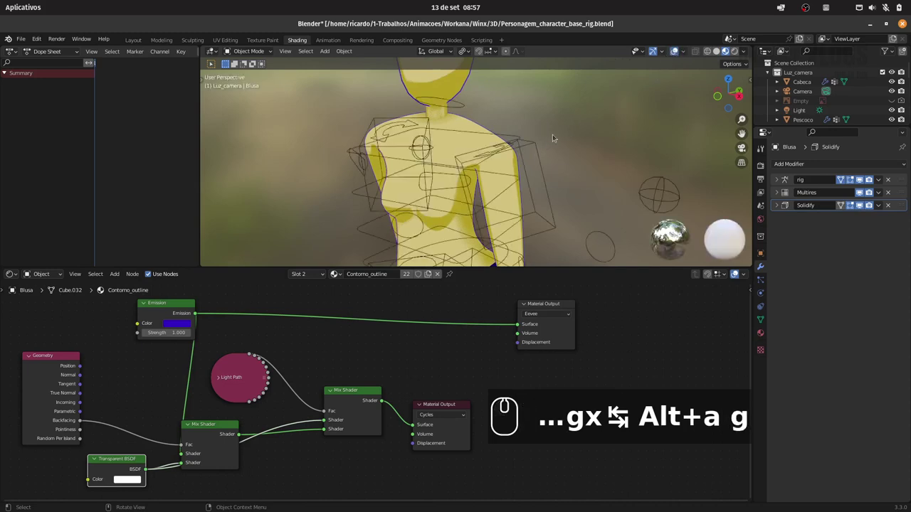
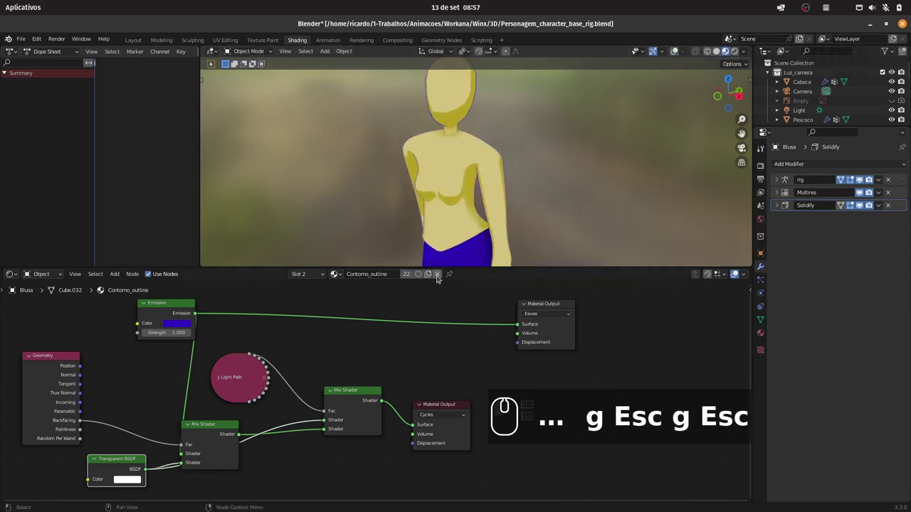
pyautogui.moveTo(441, 276); pyautogui.dragTo(359, 275)
pyautogui.moveTo(344, 278); pyautogui.dragTo(335, 297)
pyautogui.moveTo(341, 297); pyautogui.dragTo(374, 290)
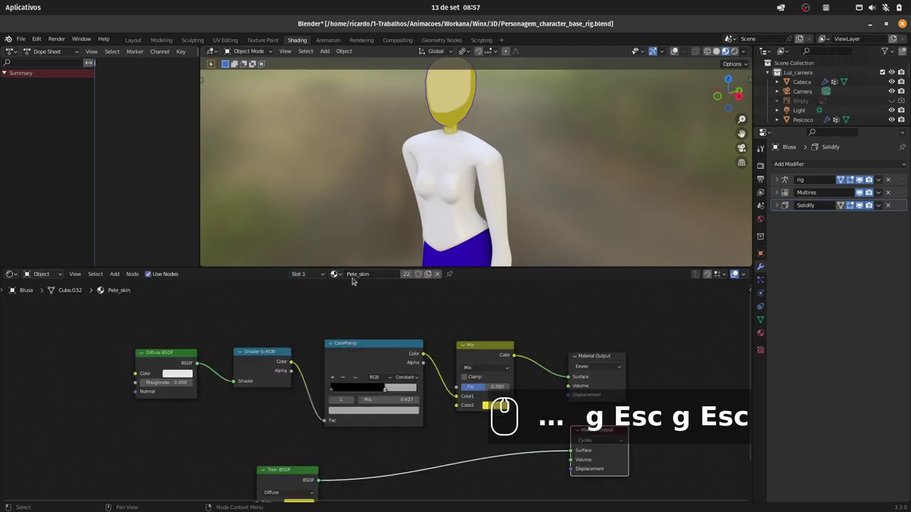
# Replace slot one with a new material whose Principled BSDF is swapped for a Toon BSDF on Surface.
pyautogui.moveTo(442, 278); pyautogui.dragTo(471, 261)
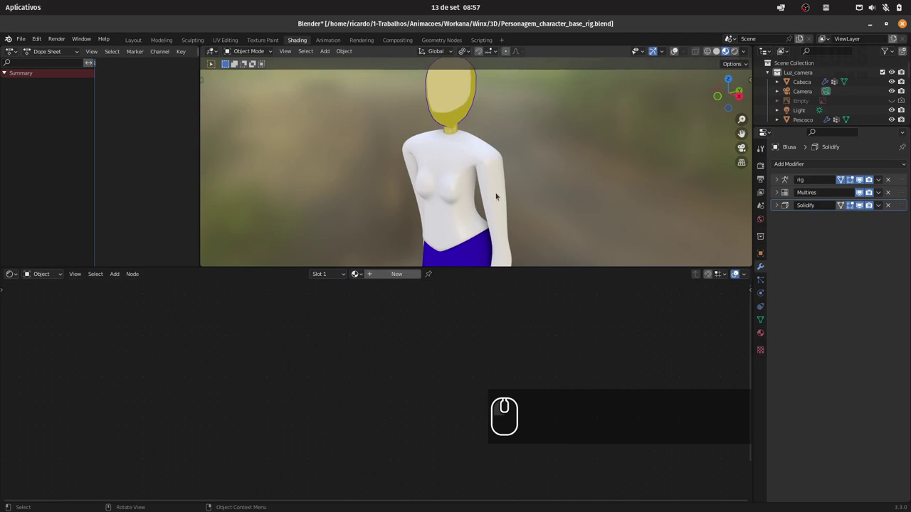
pyautogui.click(394, 276)
pyautogui.click(338, 339)
pyautogui.press('Delete')
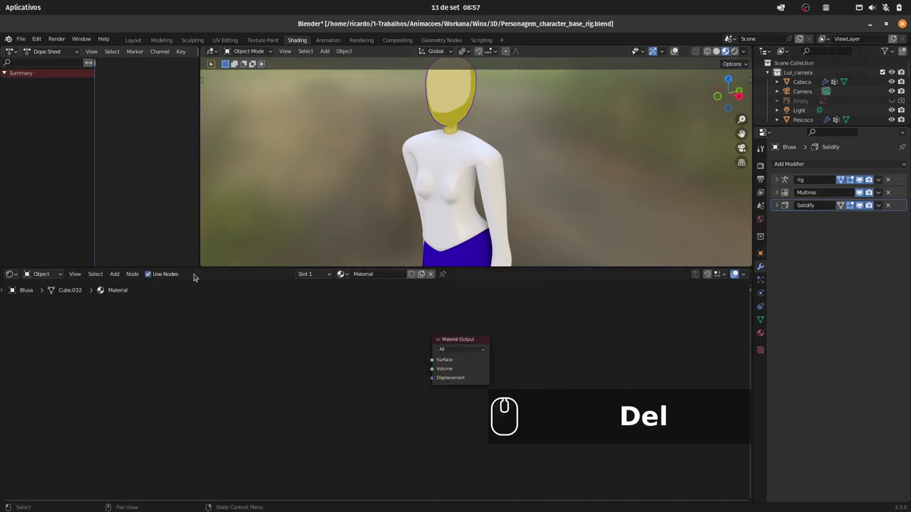
pyautogui.moveTo(115, 279); pyautogui.dragTo(128, 273)
pyautogui.write('toon')
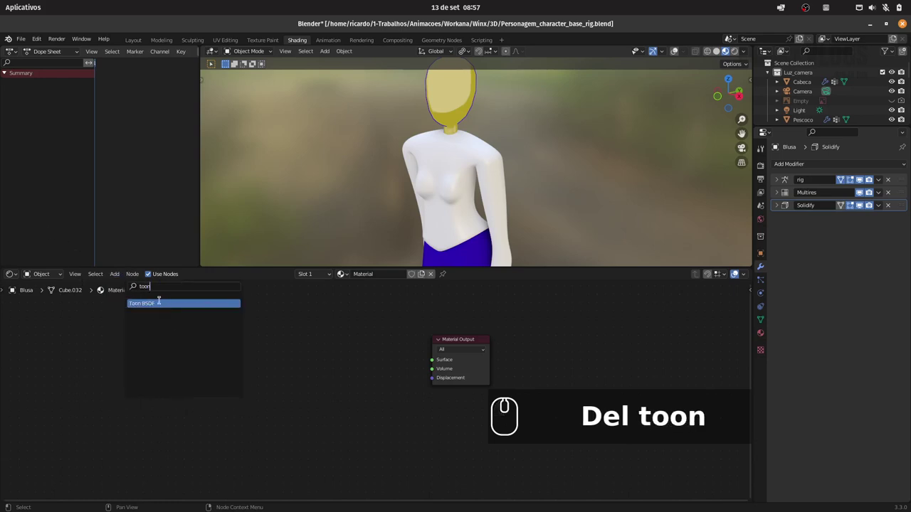
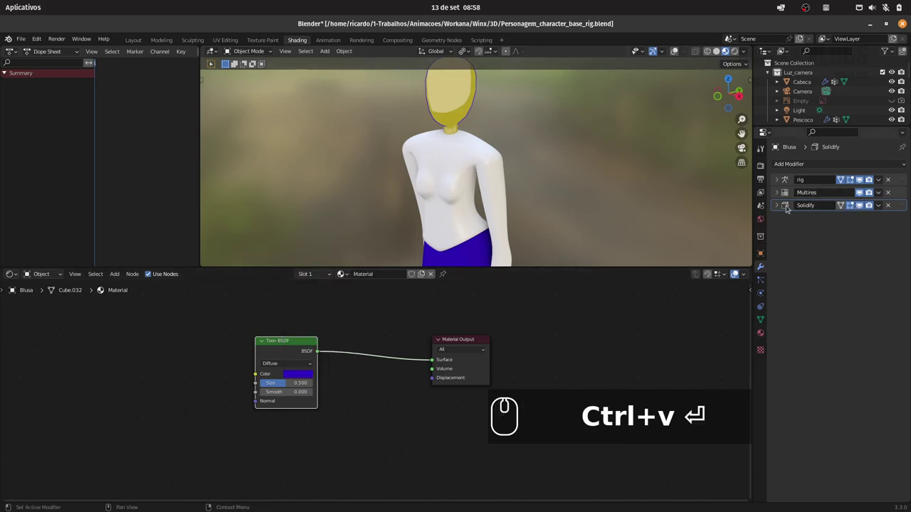
pyautogui.moveTo(778, 207); pyautogui.dragTo(802, 344)
pyautogui.moveTo(795, 332); pyautogui.dragTo(657, 297)
# Set the Toon BSDF to light grey with size 0.723 and save the file.
pyautogui.moveTo(531, 138); pyautogui.dragTo(730, 56)
pyautogui.moveTo(735, 52); pyautogui.dragTo(306, 371)
pyautogui.moveTo(306, 372); pyautogui.dragTo(341, 295)
pyautogui.moveTo(329, 284); pyautogui.dragTo(536, 209)
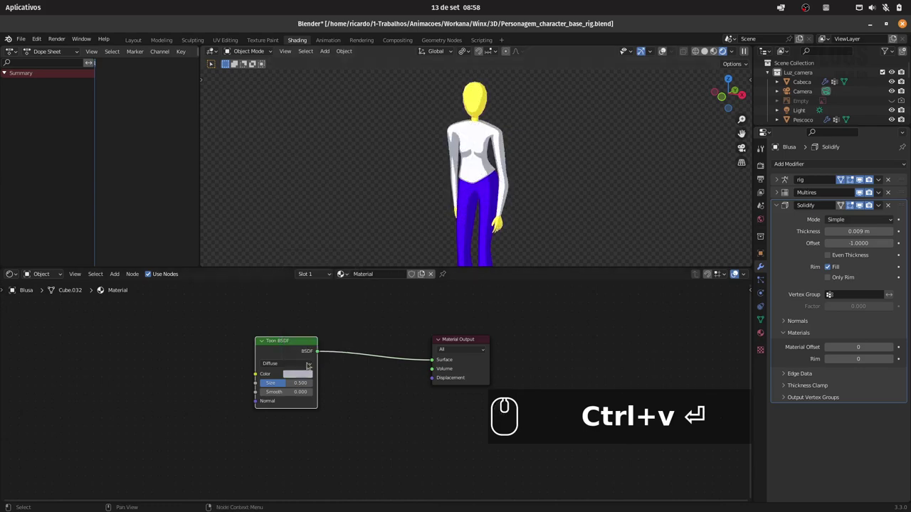
pyautogui.moveTo(288, 384); pyautogui.dragTo(584, 167)
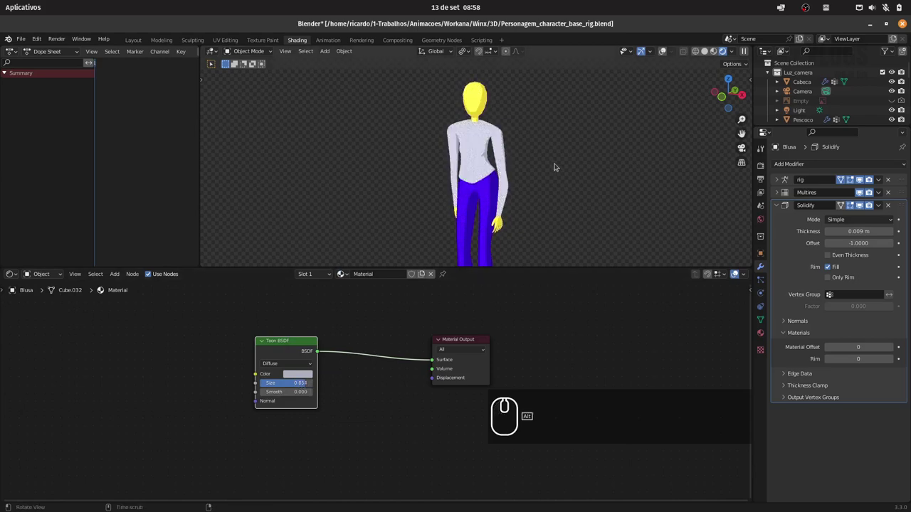
pyautogui.moveTo(309, 383); pyautogui.dragTo(304, 382)
pyautogui.click(302, 370)
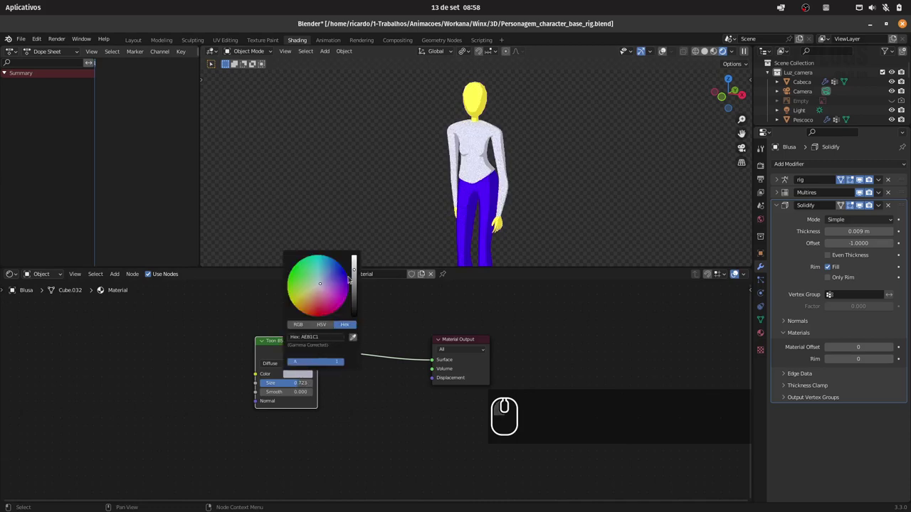
pyautogui.click(356, 274)
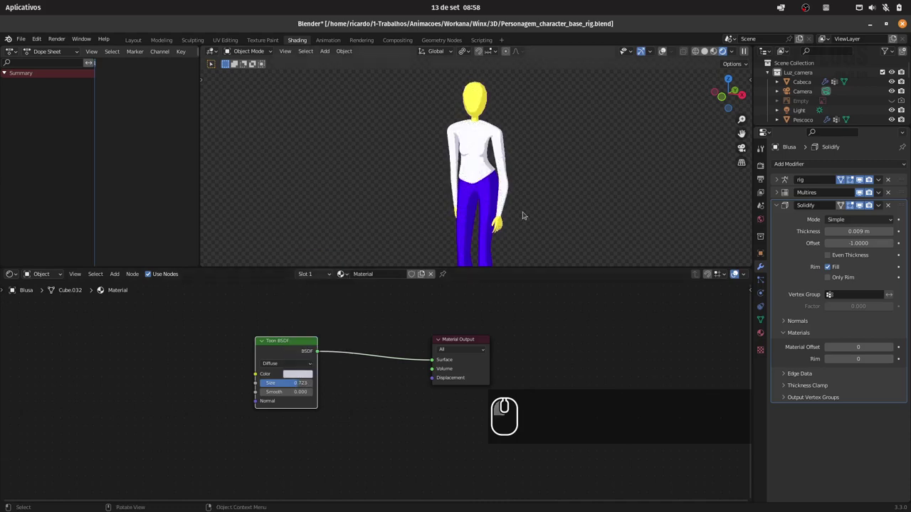
pyautogui.moveTo(564, 147); pyautogui.dragTo(729, 54)
pyautogui.moveTo(720, 53); pyautogui.dragTo(535, 163)
pyautogui.press('ctrl+s')
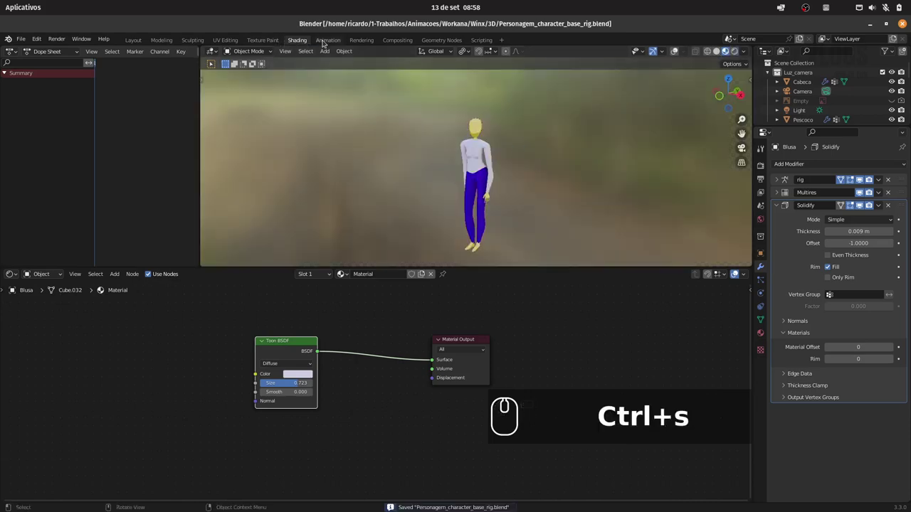
# Switch to the Animation workspace and view the character from camera, side and front.
pyautogui.click(329, 41)
pyautogui.moveTo(186, 142); pyautogui.dragTo(187, 146)
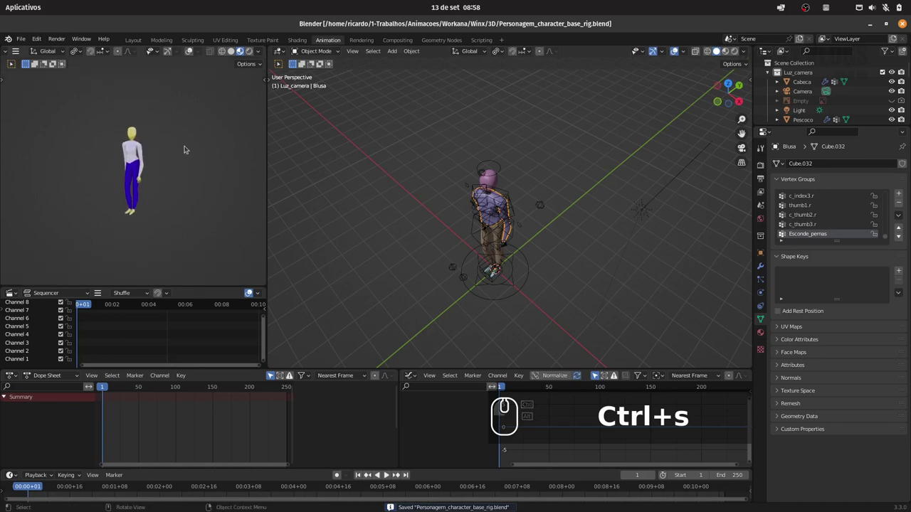
pyautogui.press('0')
pyautogui.moveTo(537, 149); pyautogui.dragTo(540, 164)
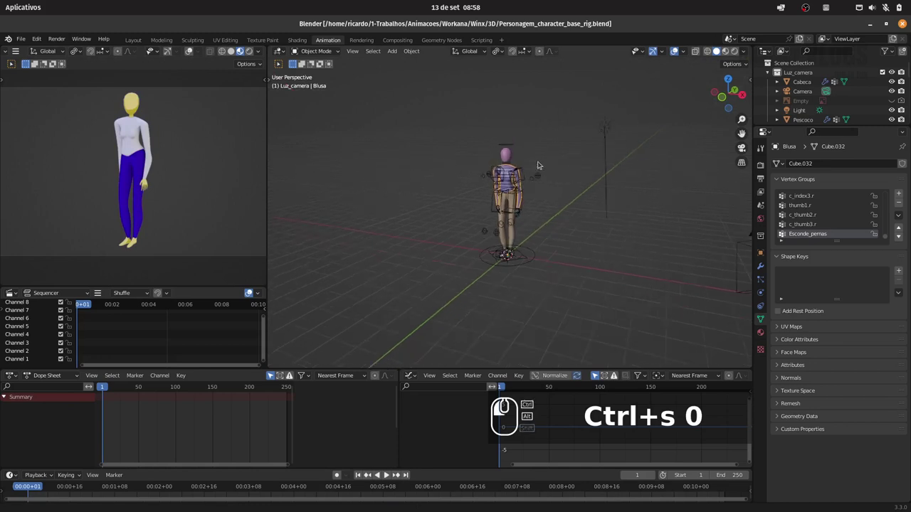
pyautogui.click(557, 146)
pyautogui.click(525, 185)
pyautogui.moveTo(522, 193); pyautogui.dragTo(507, 203)
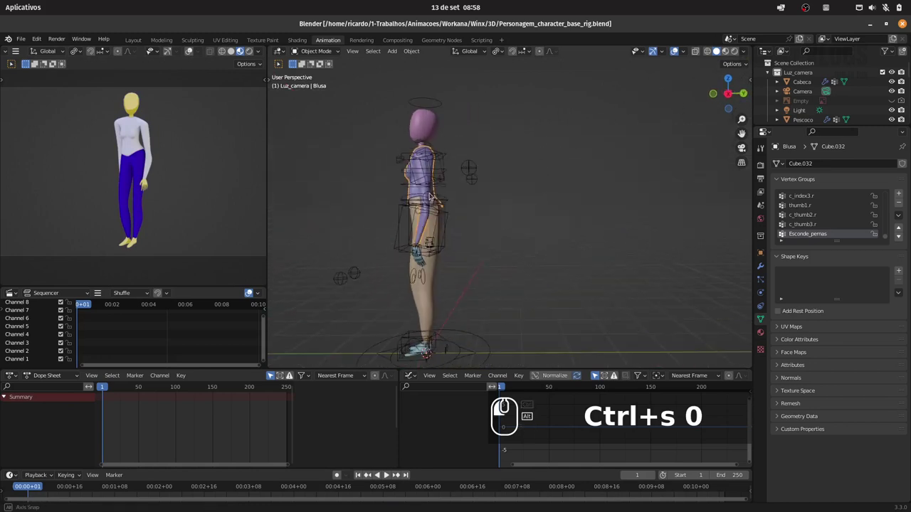
pyautogui.click(529, 182)
pyautogui.click(539, 137)
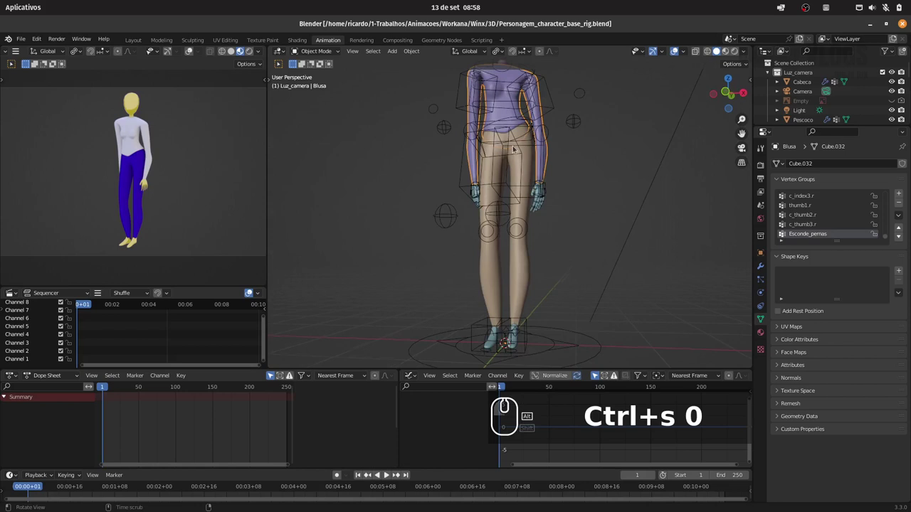
# Adjust the preview to a brighter transparent-background render, save, and orbit to the character's side.
pyautogui.click(484, 227)
pyautogui.click(501, 198)
pyautogui.click(468, 185)
pyautogui.click(493, 170)
pyautogui.press('ctrl+s')
pyautogui.press('alt+a')
pyautogui.moveTo(545, 164); pyautogui.dragTo(259, 39)
pyautogui.click(246, 50)
pyautogui.click(292, 135)
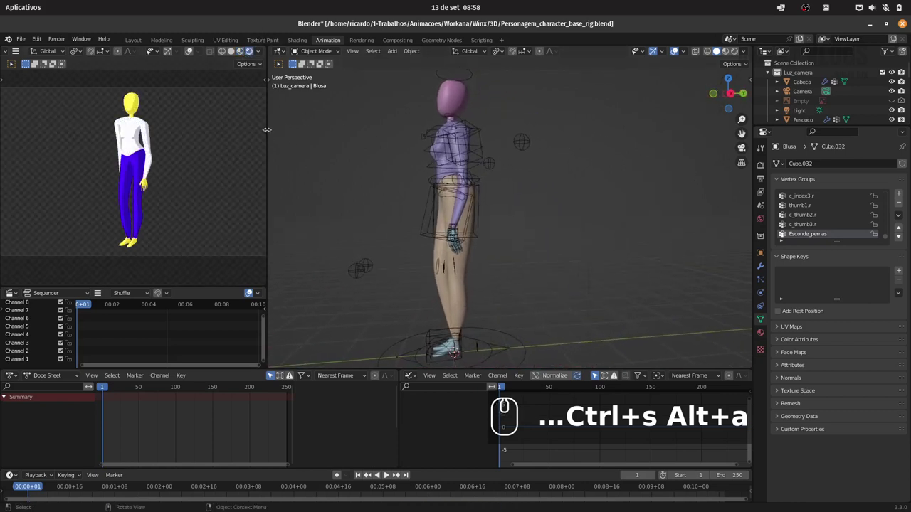